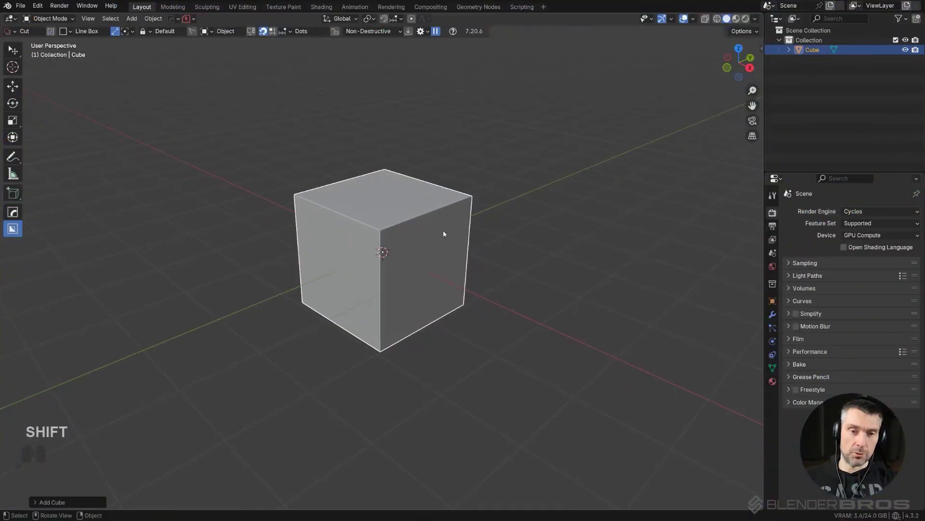
- Orbit the view slightly around the freshly added cube
middle_click(436, 245)
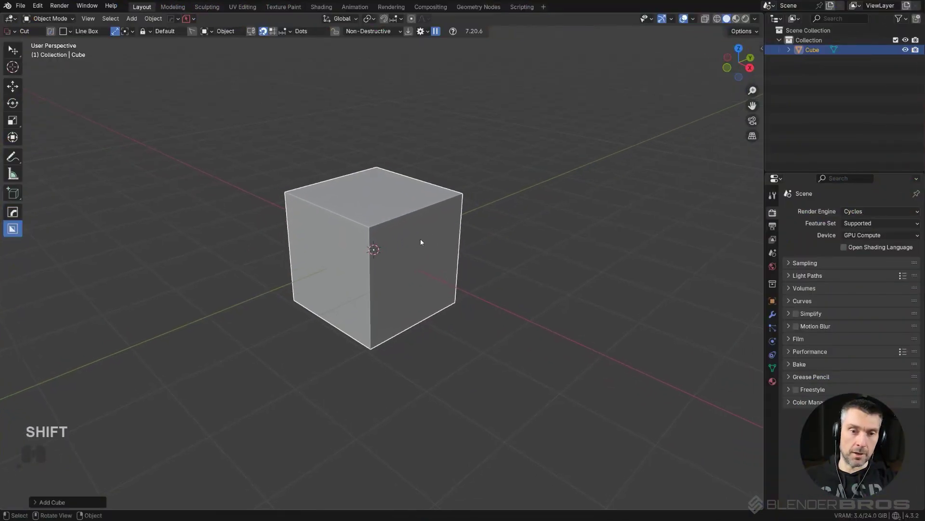
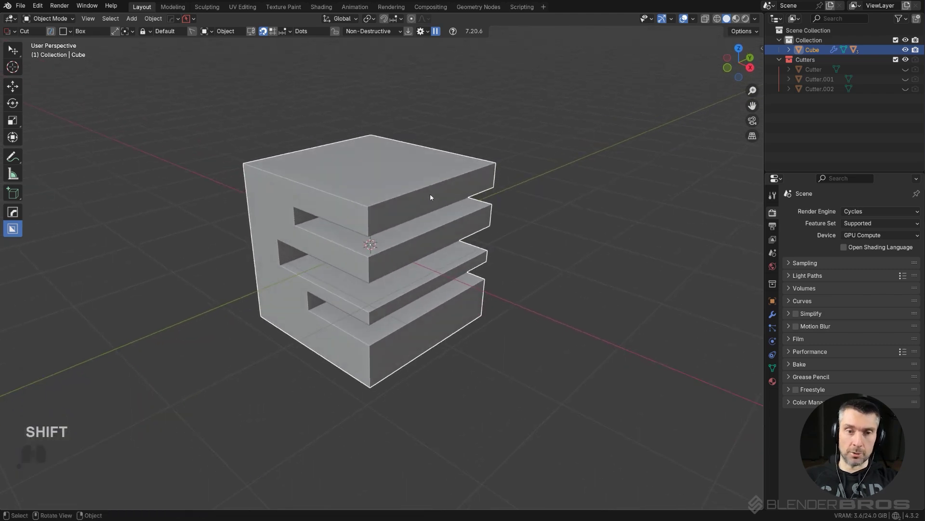
- Show the cube's modifier stack and reveal the Cutters collection via the Q menu
click(774, 318)
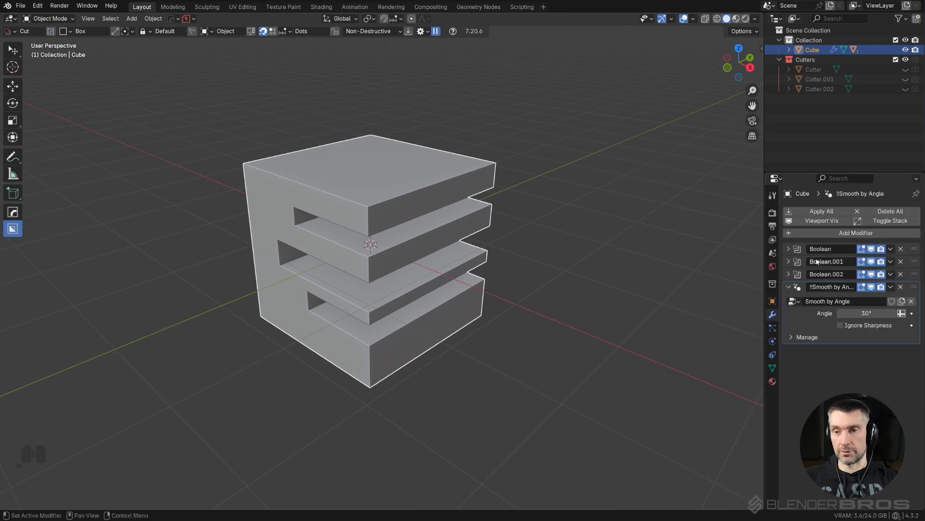
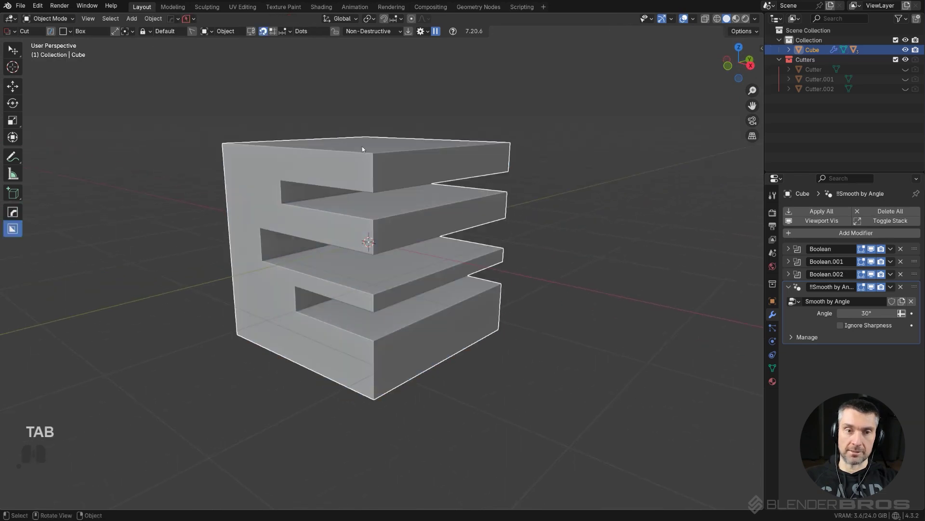
click(453, 162)
key(q)
click(466, 198)
key(g)
right_click(494, 181)
click(440, 186)
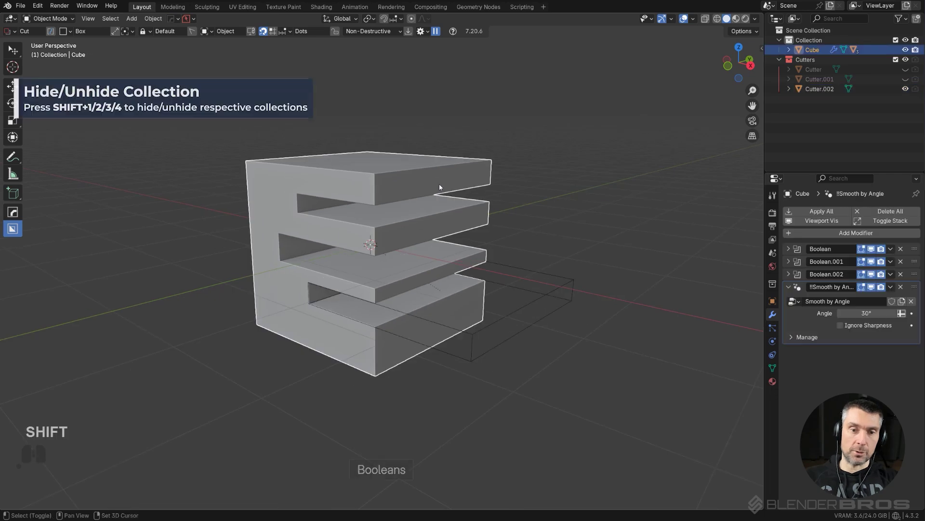
- Hide the Cutters collection again and bring up the HardOps quick menu for a bevel
middle_click(452, 212)
middle_click(466, 220)
middle_click(468, 212)
key(q)
click(465, 204)
key(1)
click(465, 204)
key(q)
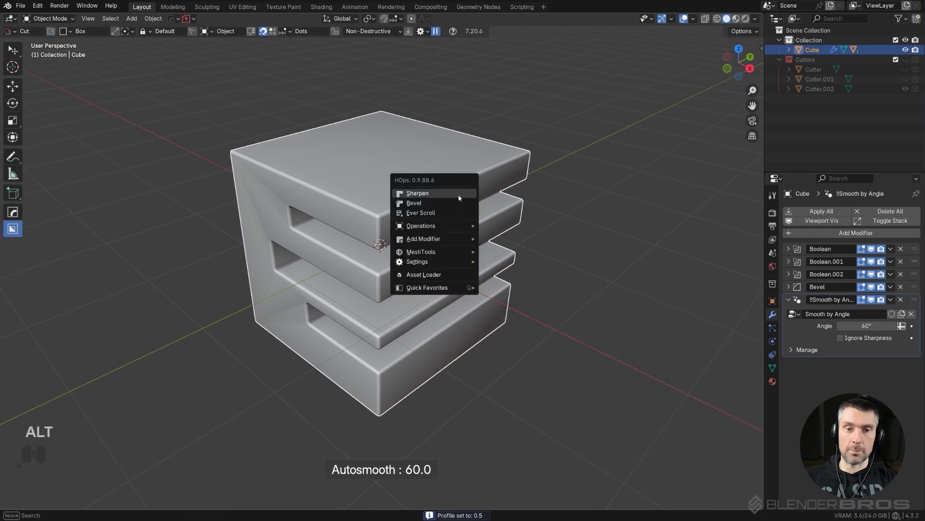
- Sharpen the cube with weighted normals and enable the scene statistics readout
click(460, 199)
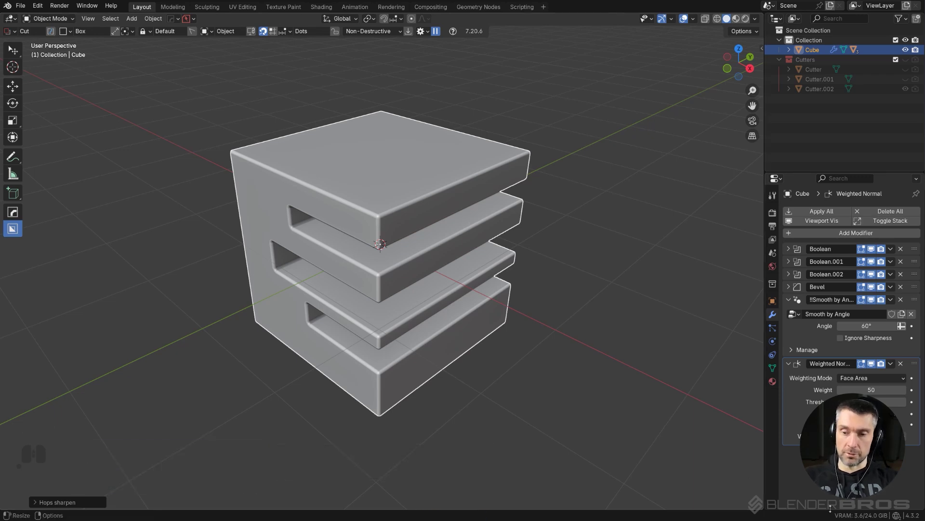
right_click(806, 516)
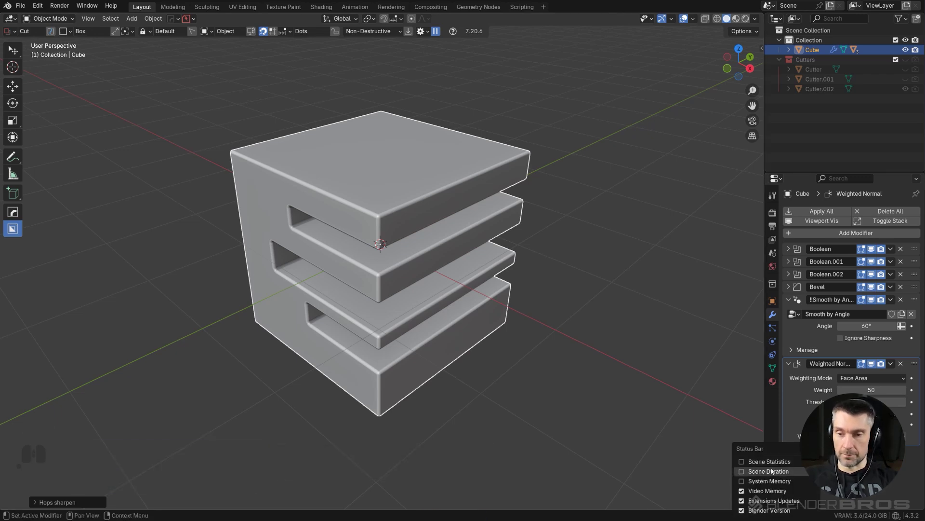
click(776, 463)
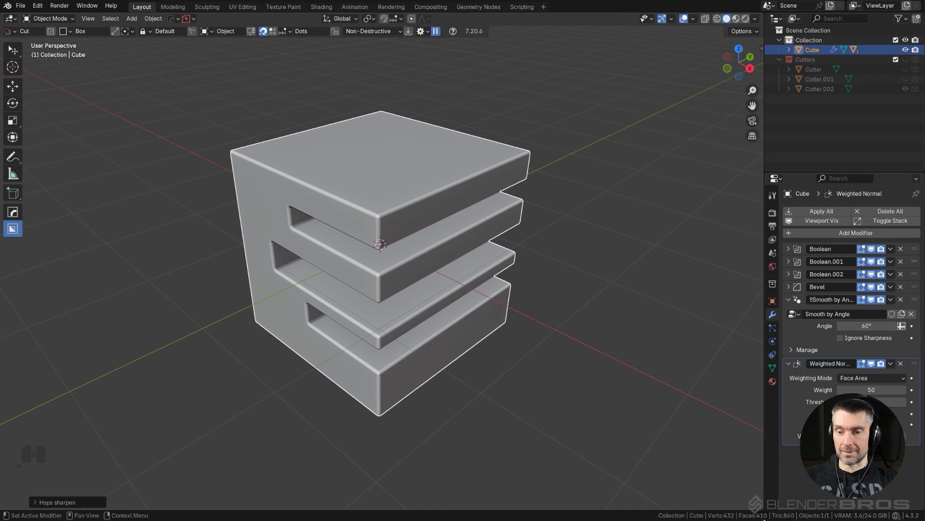
- Box-cut a fourth rectangular notch into the cube's top corner
drag(439, 155, 500, 222)
click(526, 432)
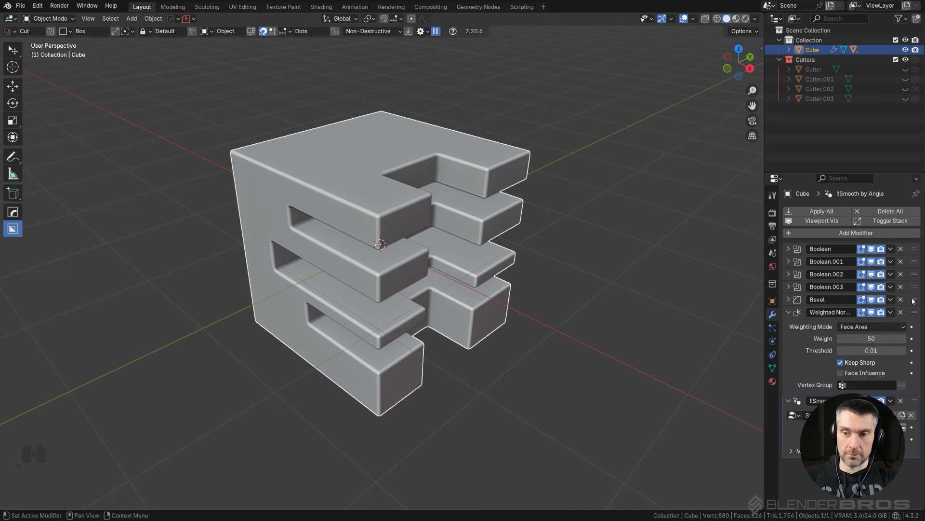
click(903, 301)
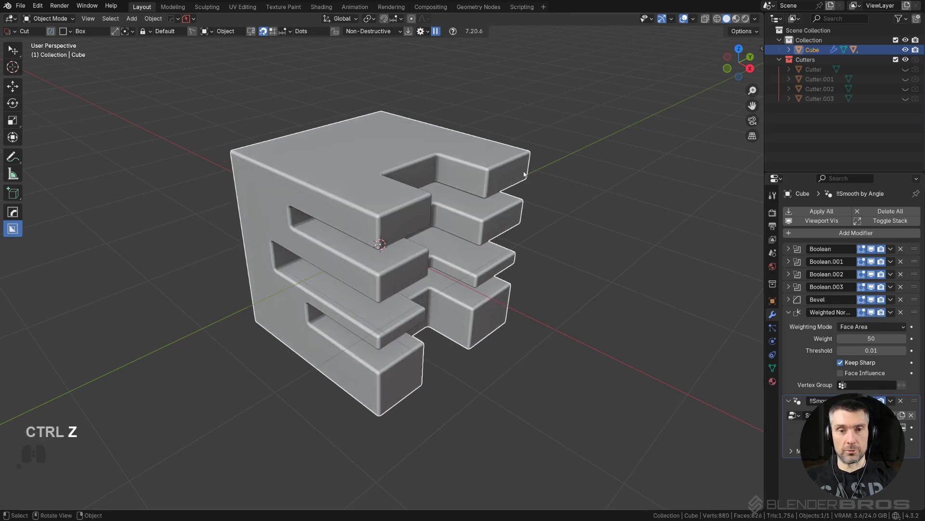
click(443, 160)
key(q)
click(435, 175)
click(426, 156)
click(417, 143)
key(z)
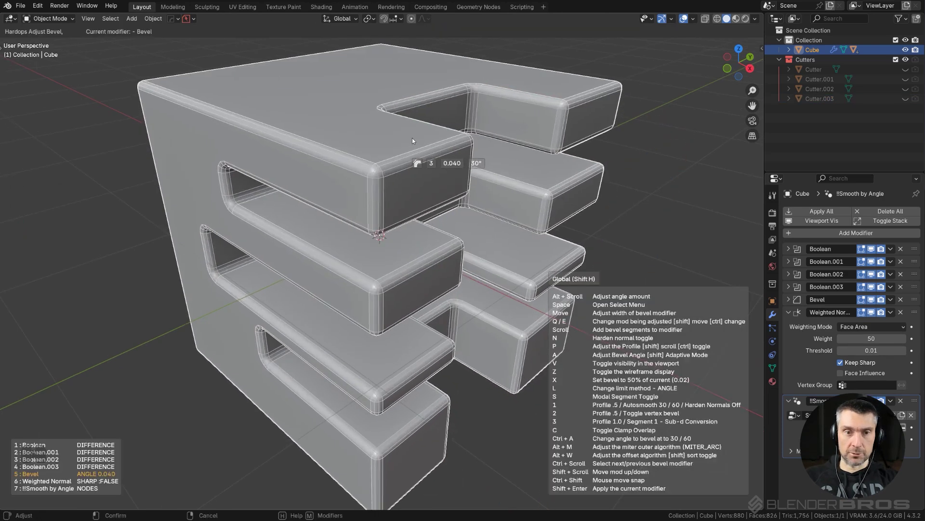
key(z)
click(419, 141)
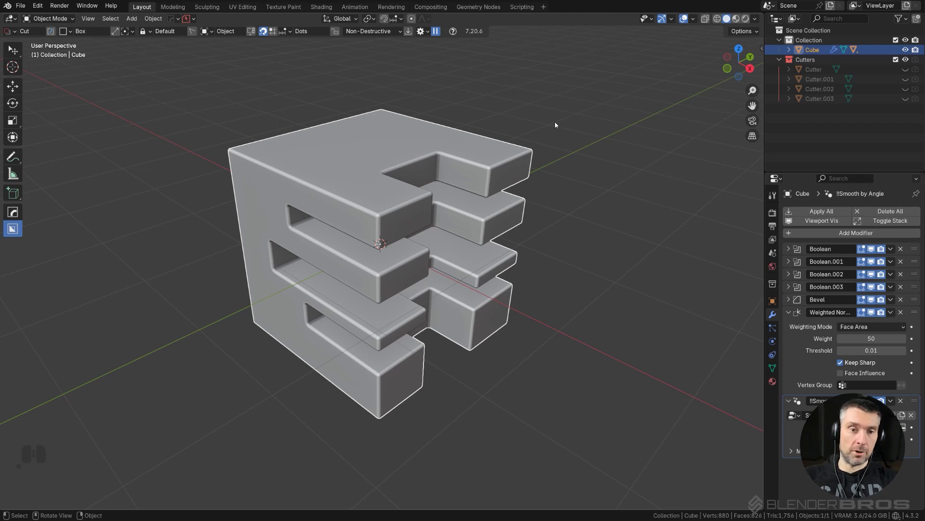
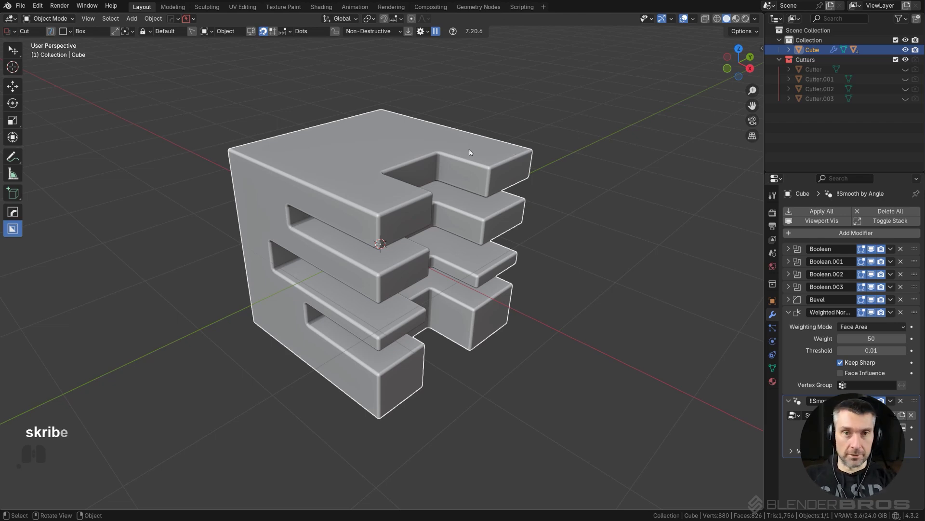
- Smart Apply the boolean cuts permanently into the cube's mesh
click(397, 200)
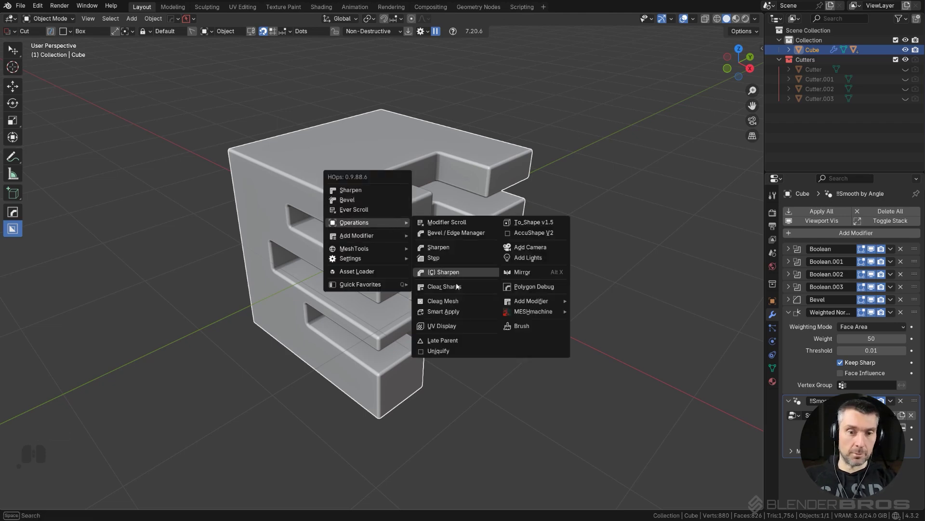
key(q)
click(472, 313)
key(Tab)
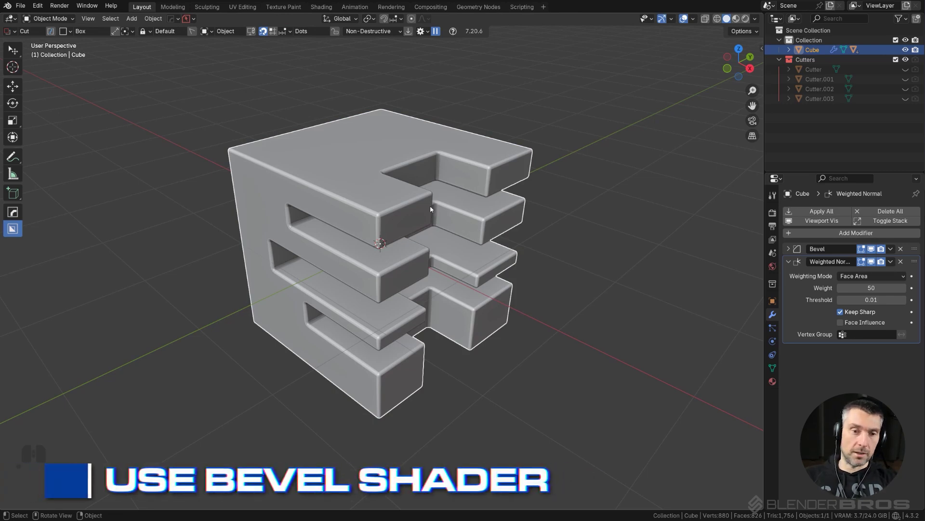
middle_click(422, 209)
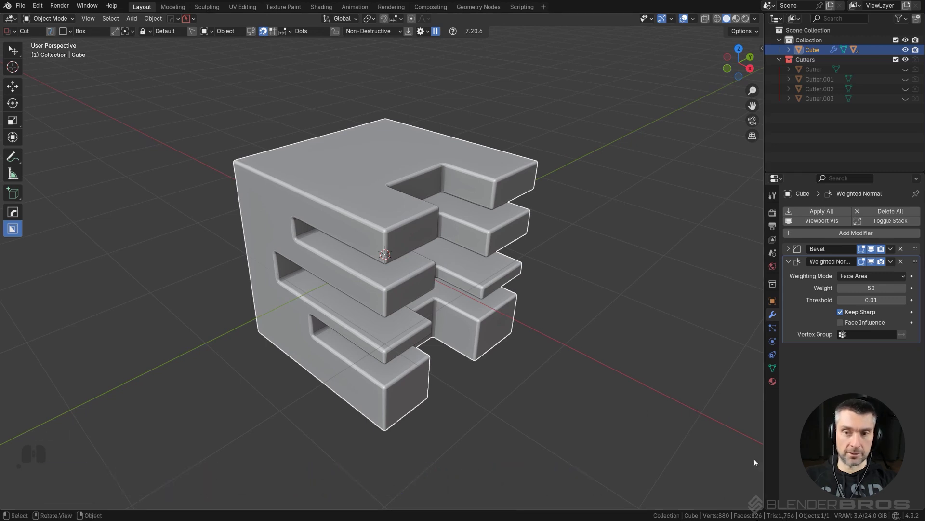
- Delete the Bevel modifier for hard edges and switch the viewport to rendered preview
click(906, 249)
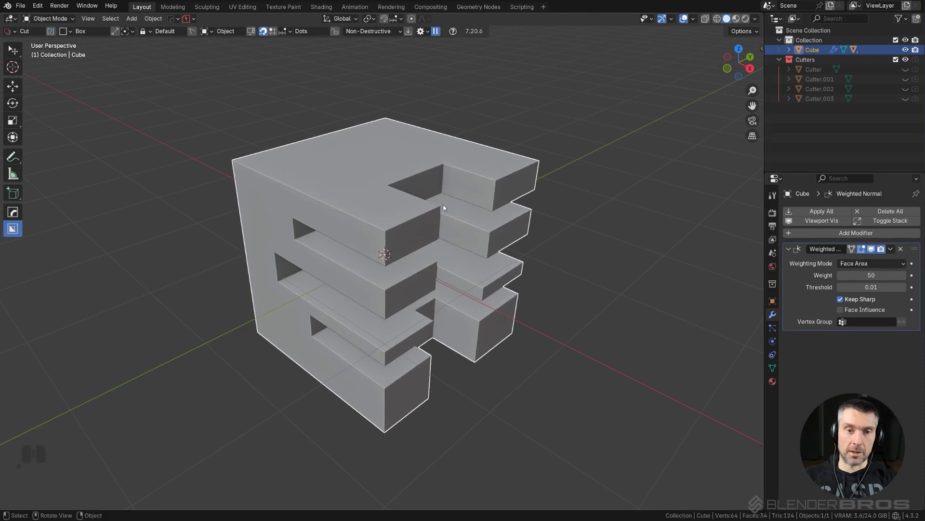
middle_click(423, 227)
drag(420, 224, 418, 228)
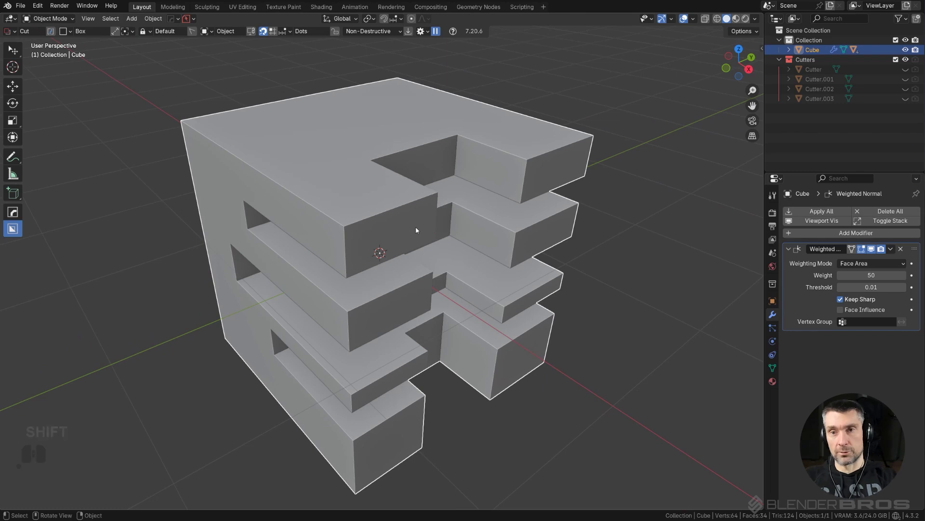
middle_click(548, 186)
middle_click(555, 184)
middle_click(539, 166)
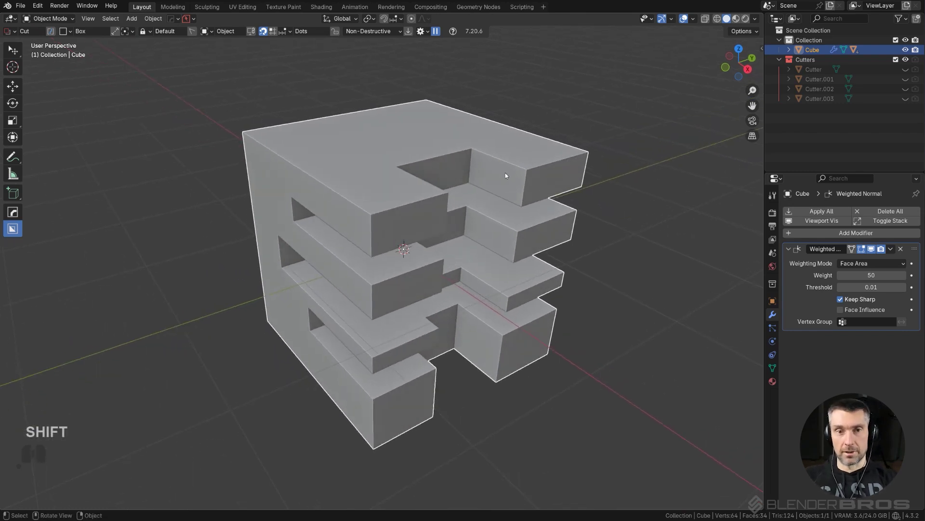
drag(420, 213, 393, 211)
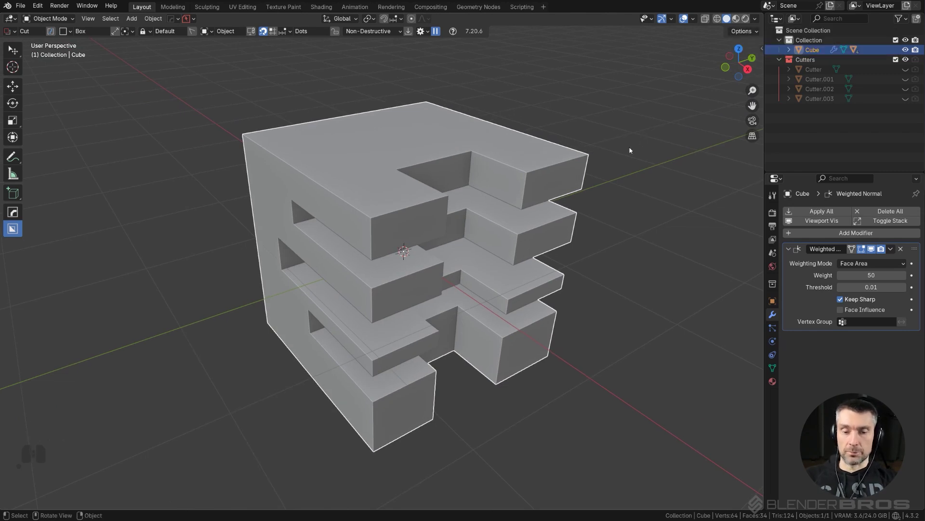
click(752, 18)
- Apply Basic Metal from the MaterialWorks panel and try a rust wear layer, adjusting its strength
click(775, 218)
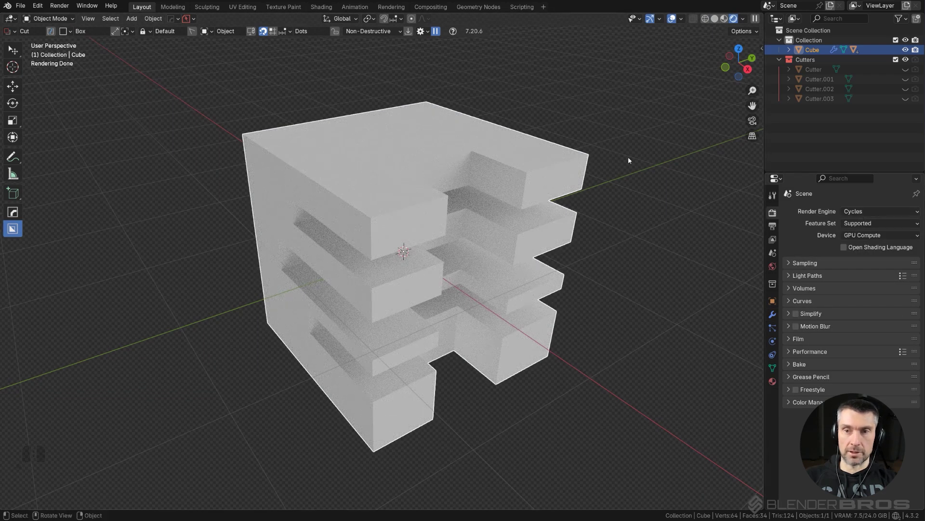
key(n)
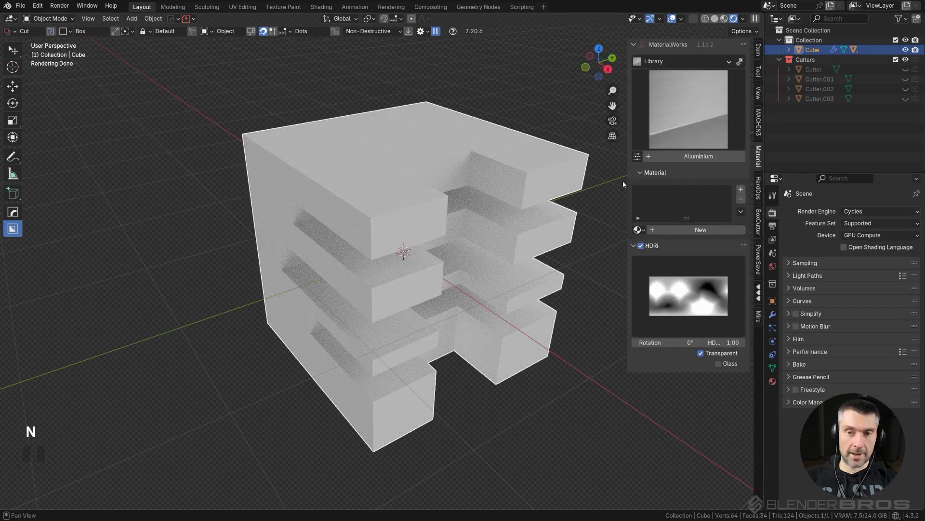
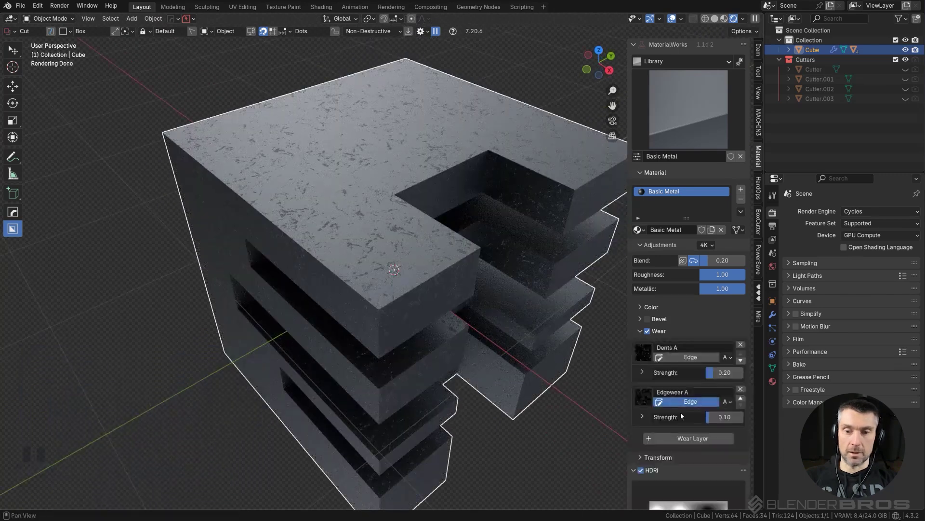
click(690, 439)
click(648, 439)
click(518, 478)
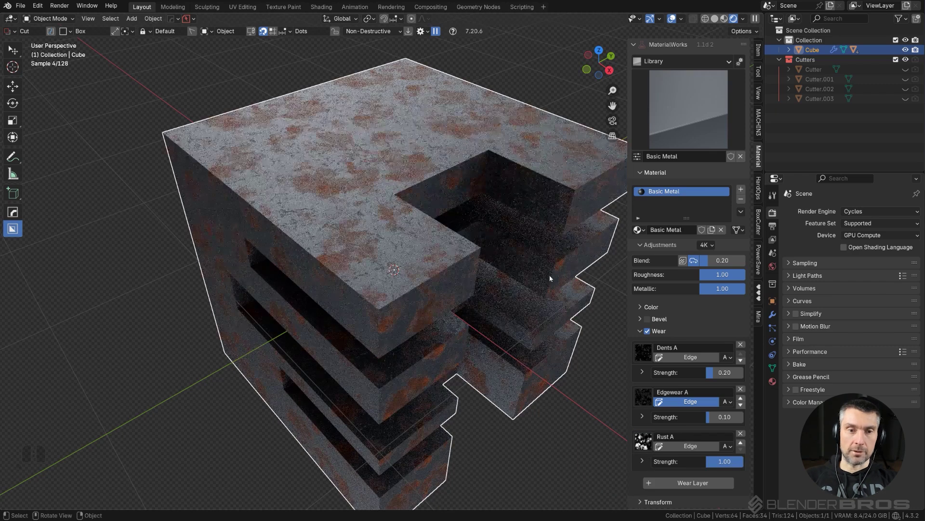
drag(482, 233, 473, 222)
drag(439, 243, 443, 269)
middle_click(449, 280)
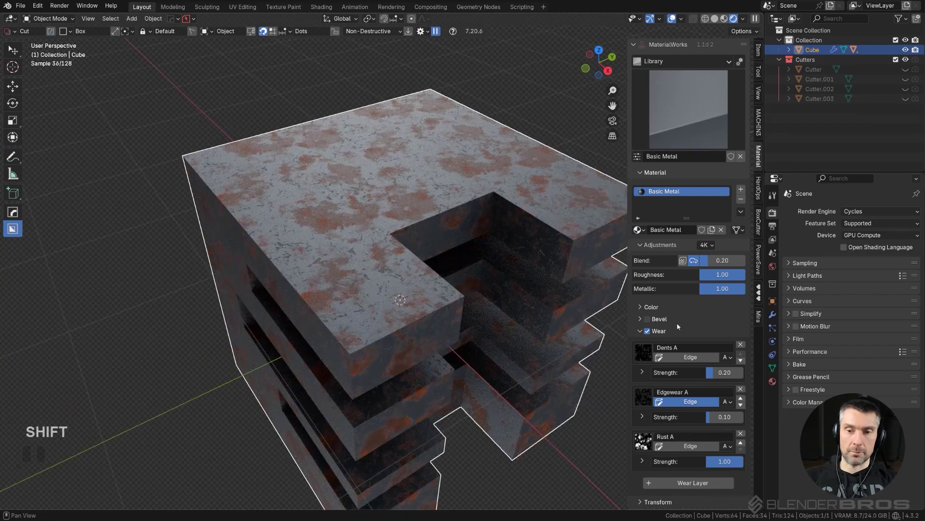
- Turn off the wear and rust effects and inspect the shader-bevelled edges around the cube
click(653, 332)
middle_click(415, 292)
middle_click(456, 261)
middle_click(428, 261)
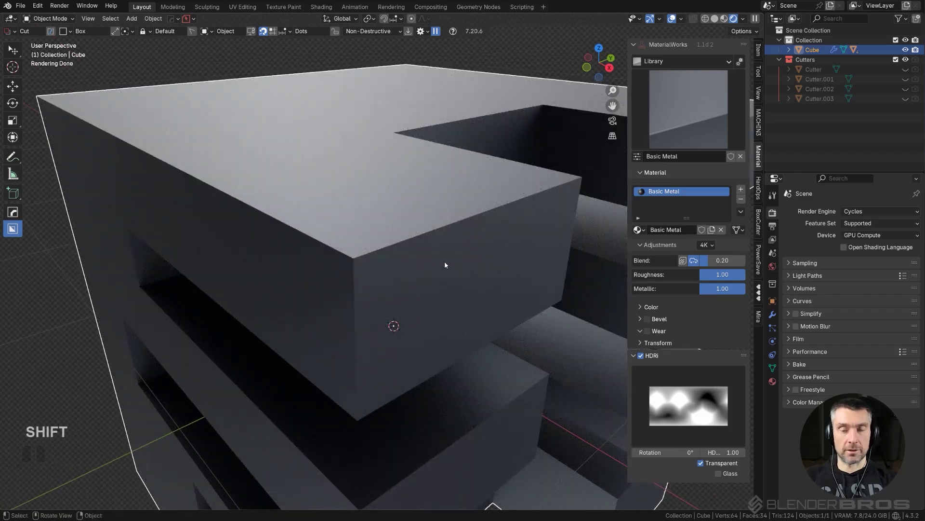
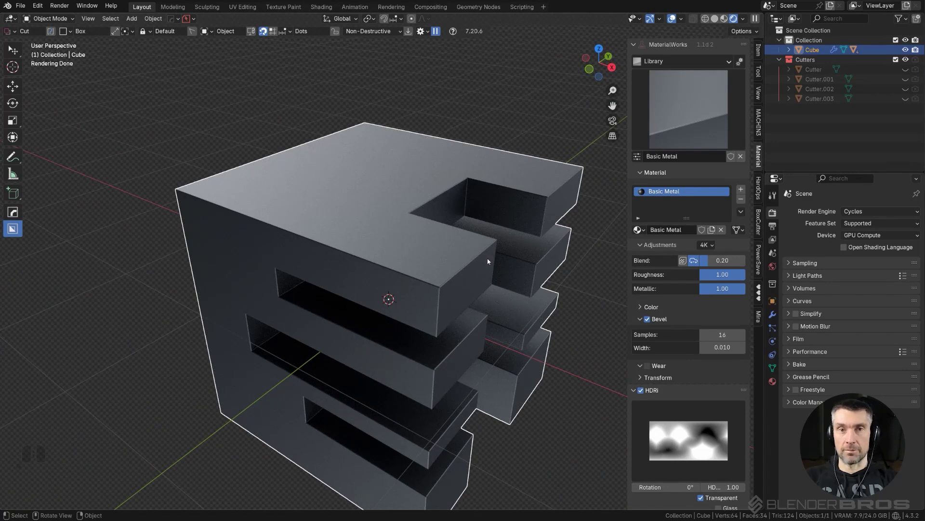
middle_click(468, 278)
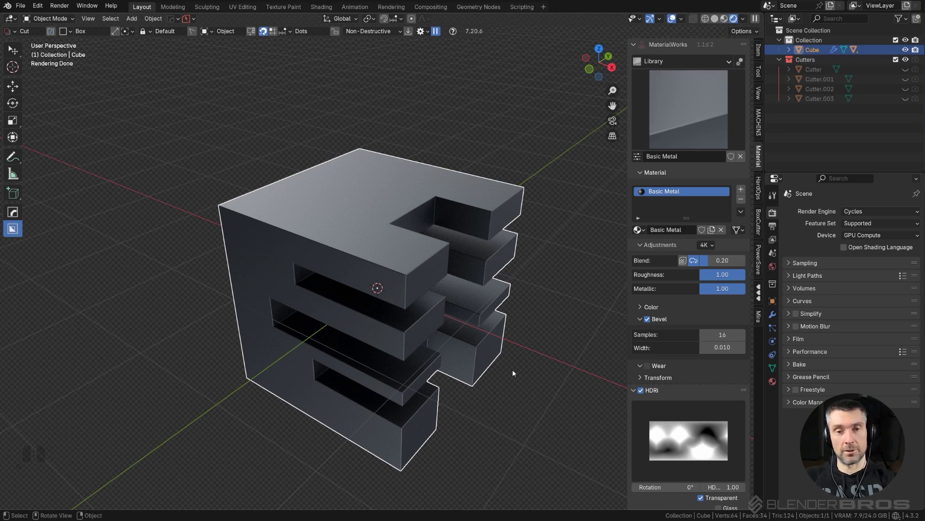
middle_click(464, 307)
middle_click(467, 290)
click(382, 231)
- Delete the cube and add a new quad sphere object
key(x)
click(380, 231)
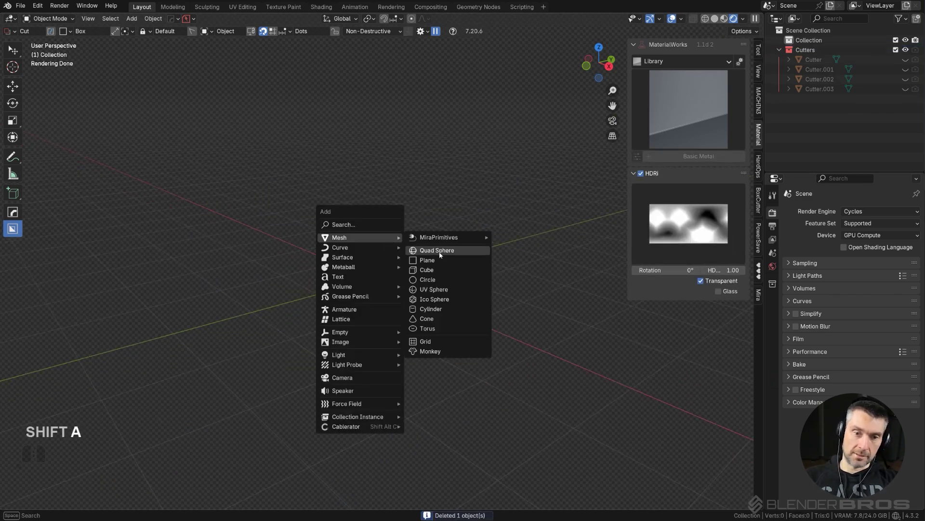
click(446, 253)
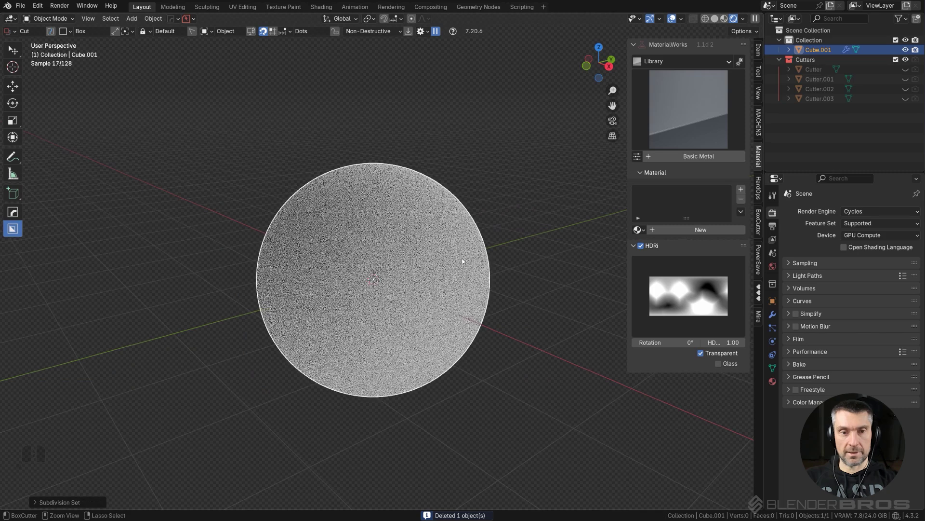
- Apply a level-2 subdivision to the sphere, box-cut a slot and finish a HardOps bevel
click(777, 320)
key(ctrl+2)
click(895, 249)
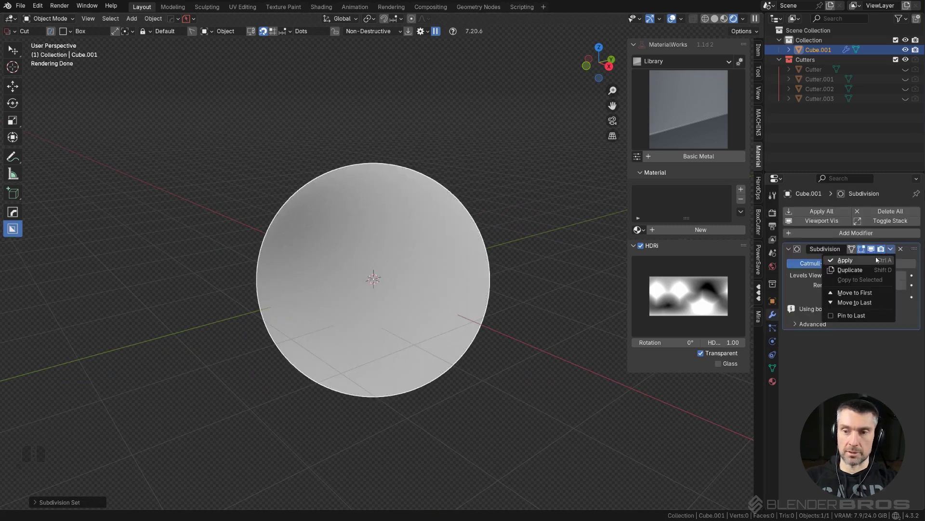
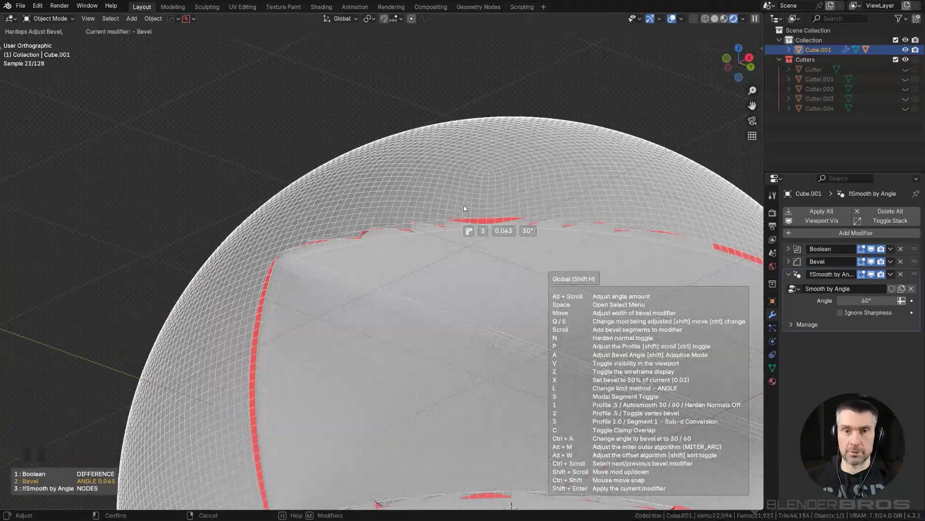
right_click(466, 207)
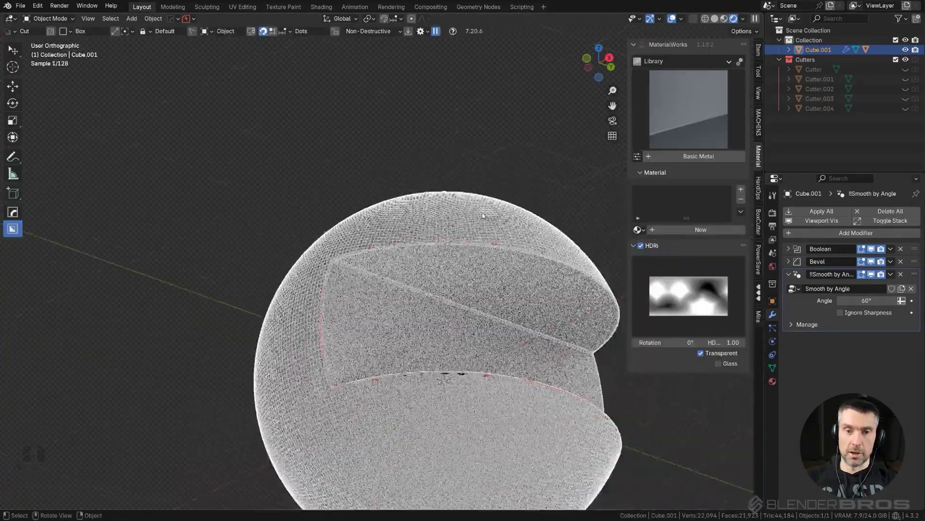
- Remove the bevel and give the cut sphere the Basic Metal material
middle_click(485, 218)
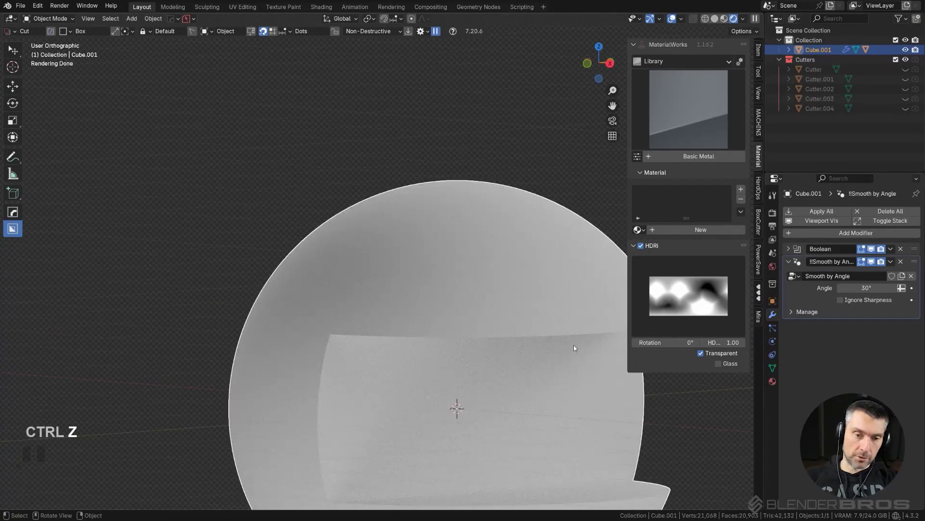
drag(491, 327, 433, 273)
drag(449, 305, 443, 286)
drag(436, 267, 445, 288)
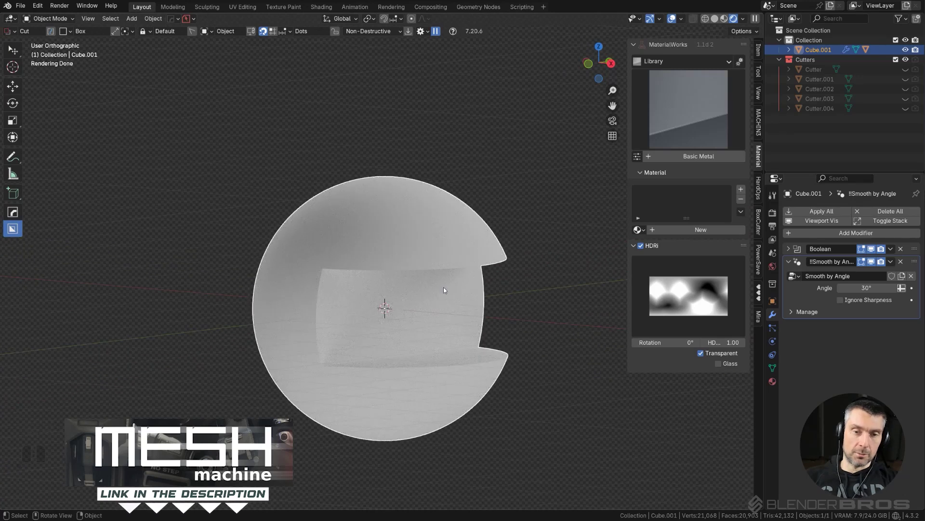
middle_click(467, 293)
click(469, 255)
click(691, 136)
click(373, 185)
click(651, 319)
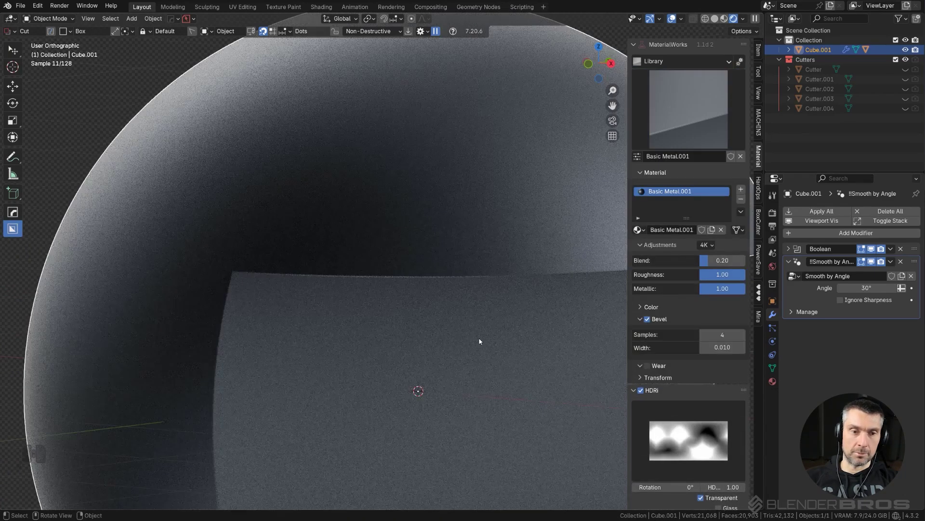
- Orbit to inspect the metal sphere, then delete it leaving an empty scene
middle_click(479, 349)
middle_click(492, 356)
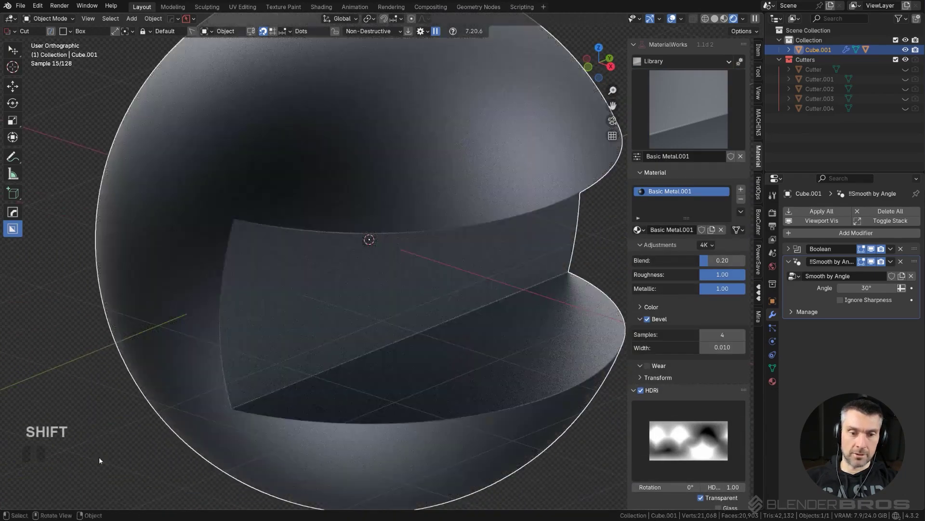
drag(492, 368, 478, 337)
- Add a mesh, delete it again, and switch the Properties editor to render settings
drag(421, 268, 397, 338)
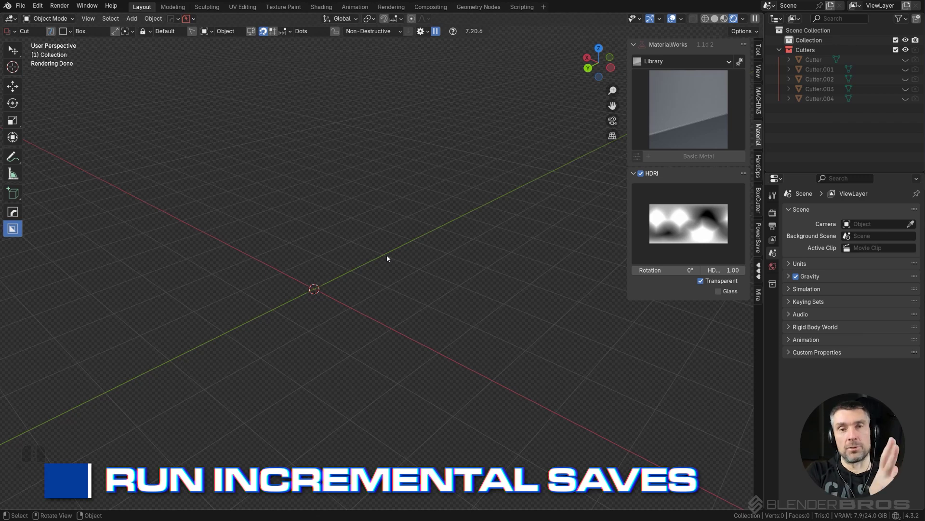
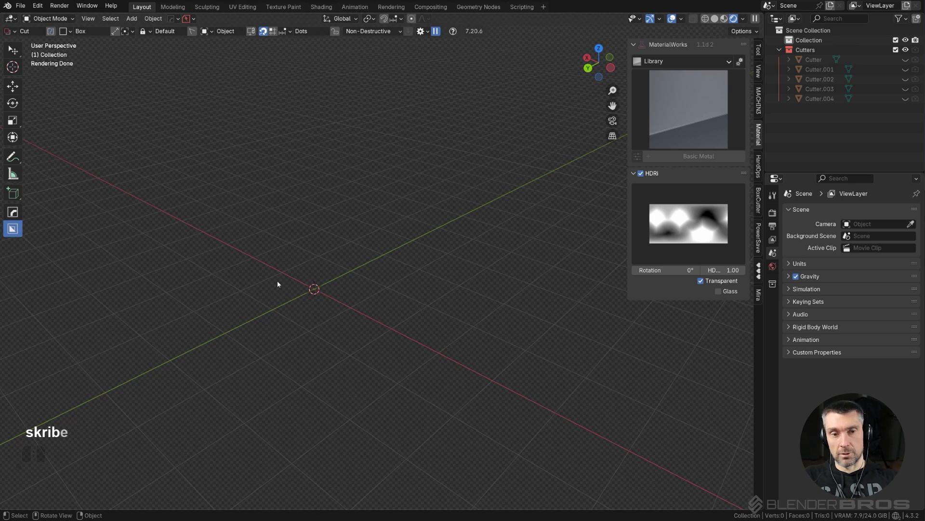
key(n)
middle_click(519, 195)
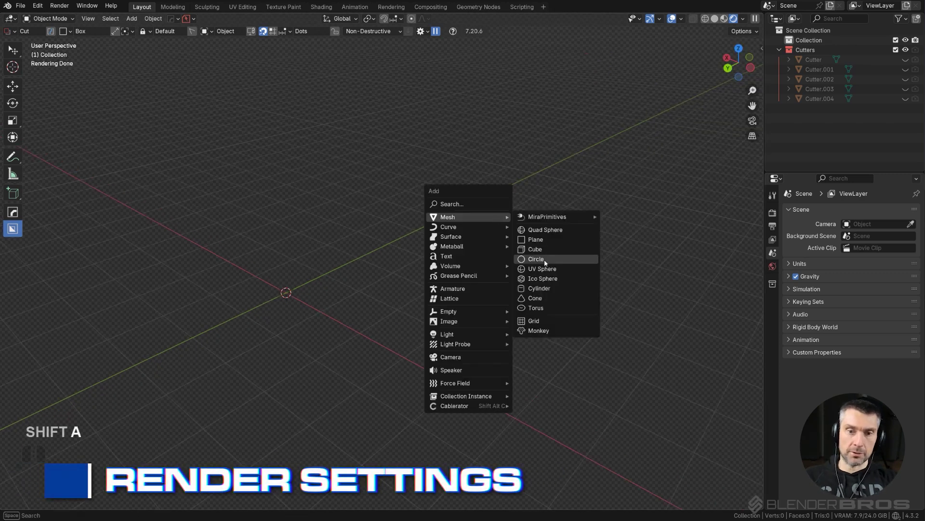
click(548, 262)
middle_click(367, 307)
key(x)
click(408, 296)
middle_click(548, 262)
click(777, 209)
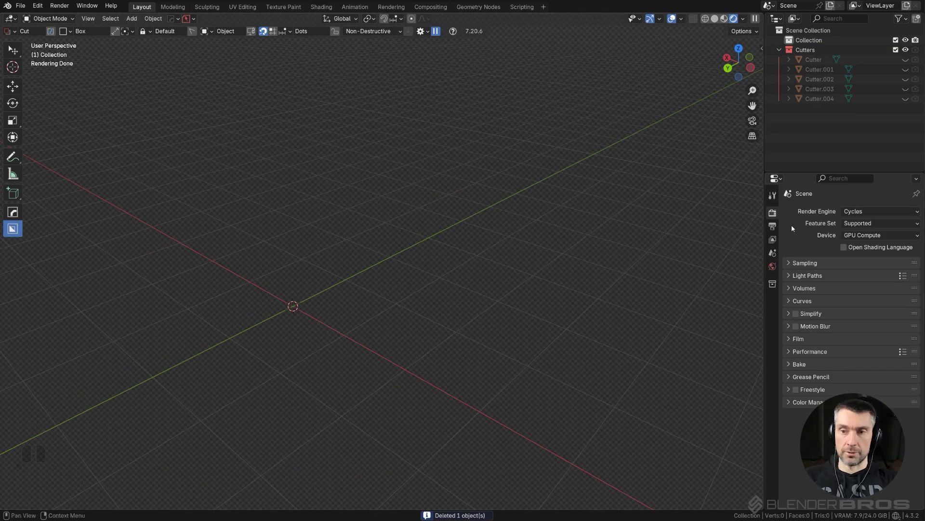
- Check the render device dropdown and open the Preferences at the System section
click(878, 235)
click(877, 239)
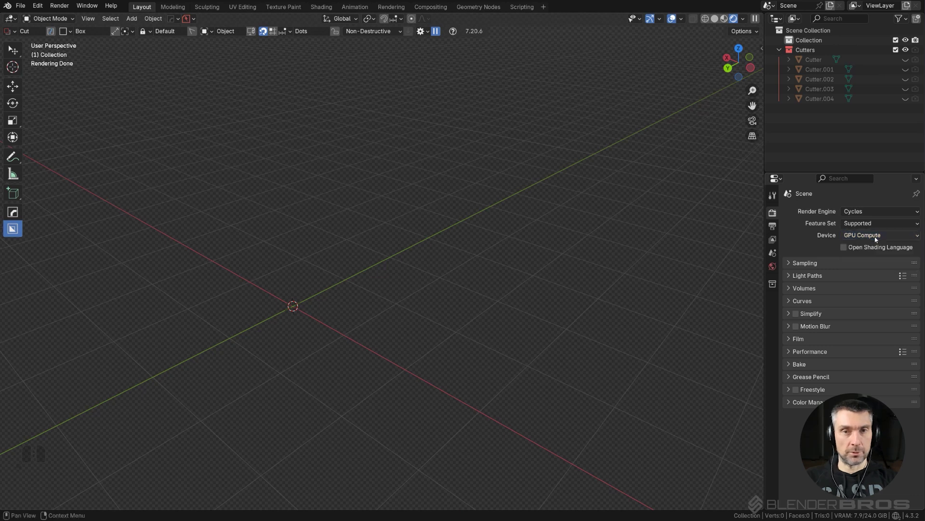
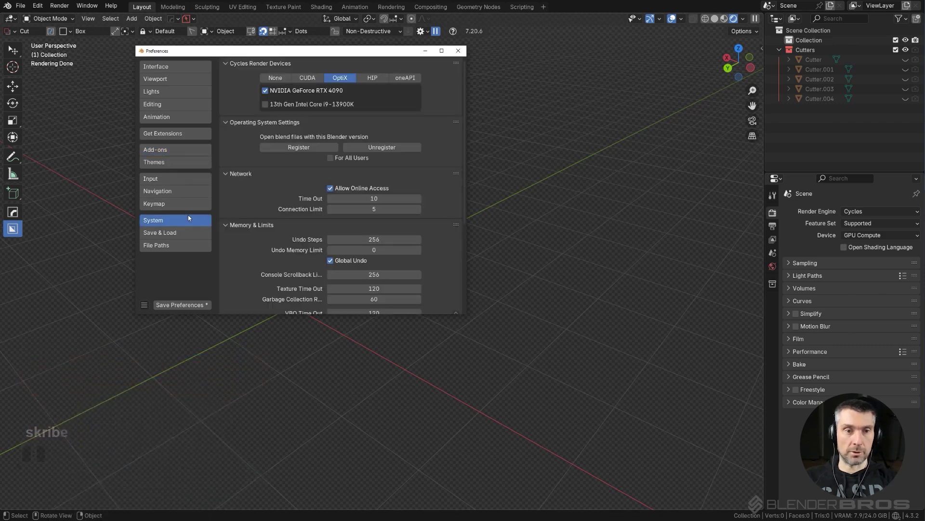
- Set the Cycles render device to CUDA on the RTX 4090 and close Preferences
click(308, 74)
click(308, 82)
click(347, 77)
click(311, 78)
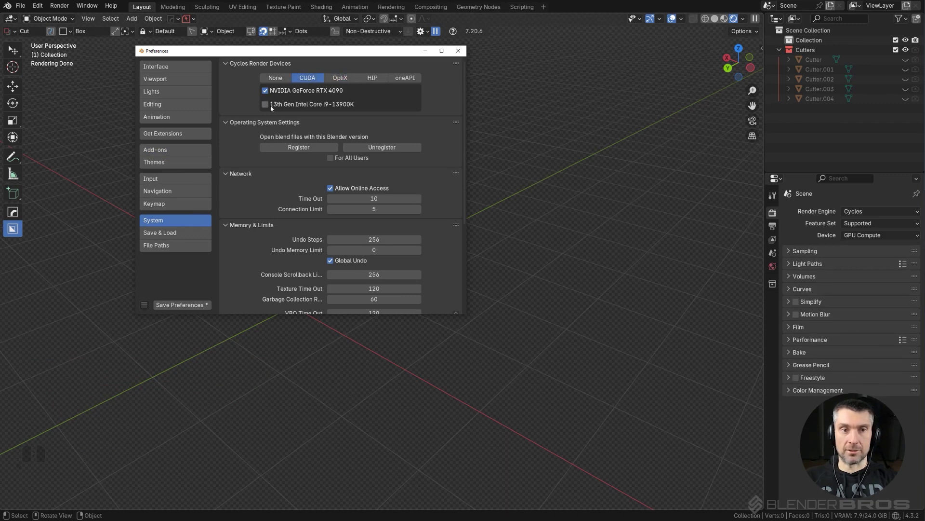
click(464, 51)
middle_click(514, 283)
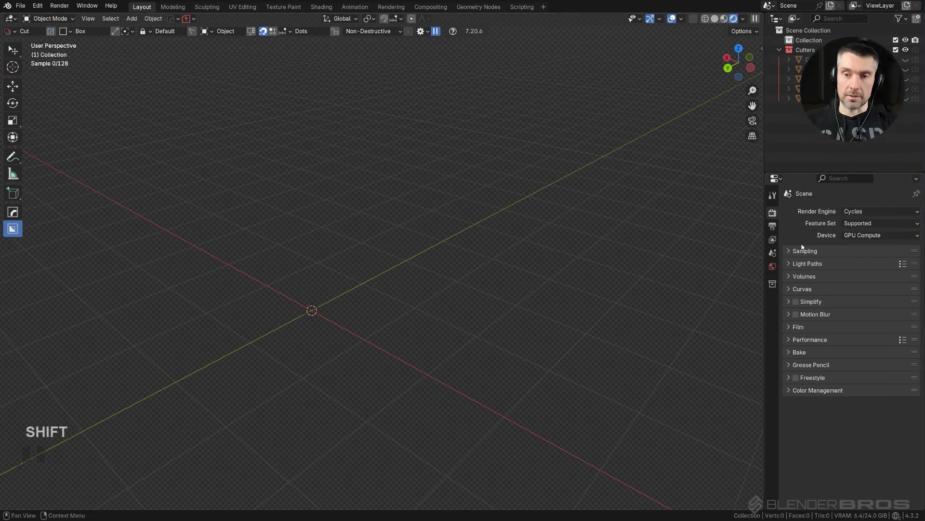
- Set Sampling to Viewport Max Samples 128 and Render Max Samples 300, then collapse the panel
click(792, 253)
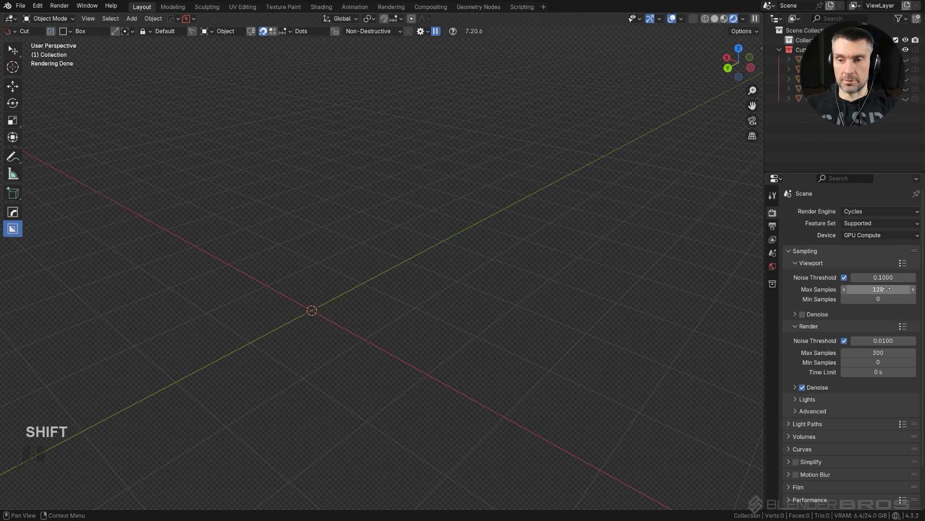
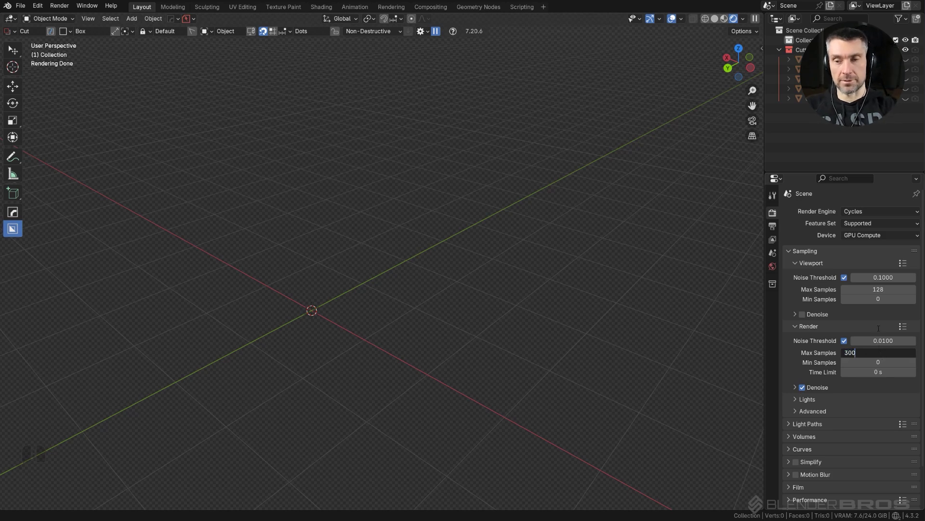
click(740, 298)
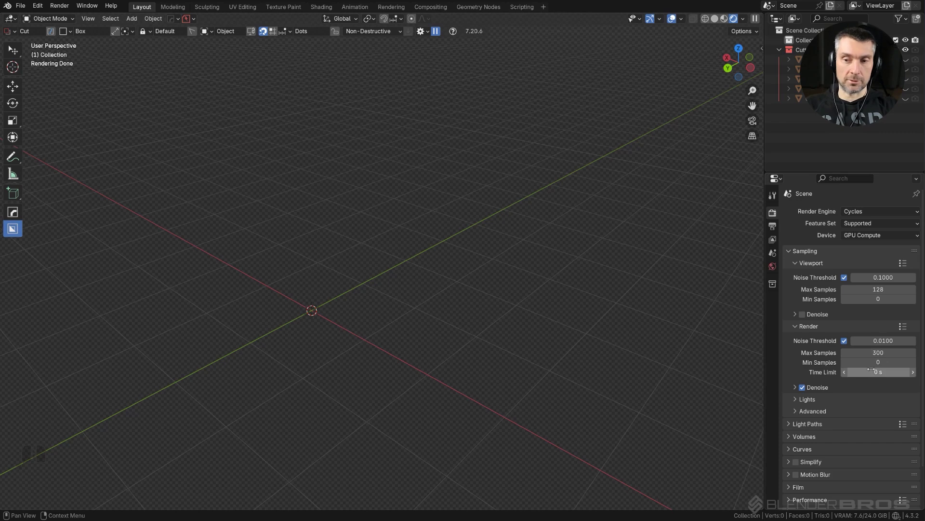
drag(396, 224, 473, 182)
middle_click(534, 230)
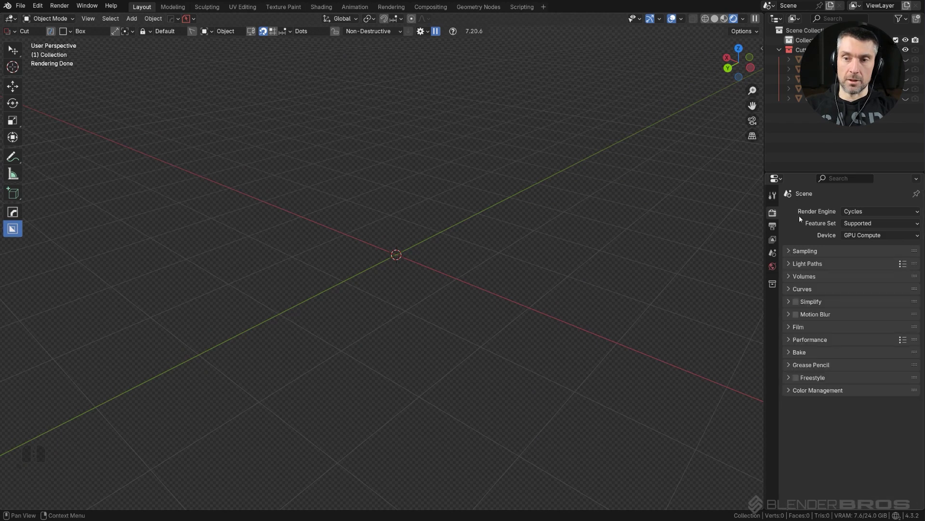
- Enable Simplify in Render Properties and add a mesh plane via Shift+A
click(800, 304)
click(795, 304)
click(413, 273)
key(shift+a)
click(469, 296)
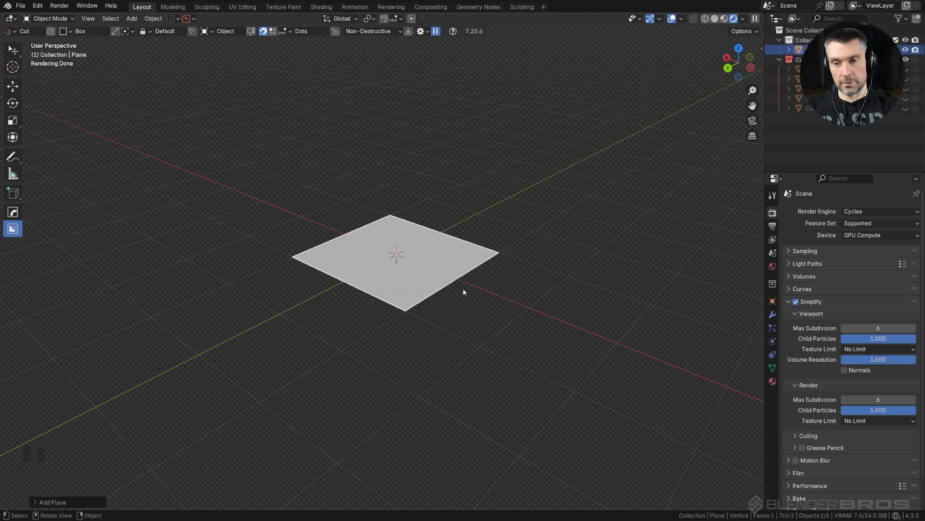
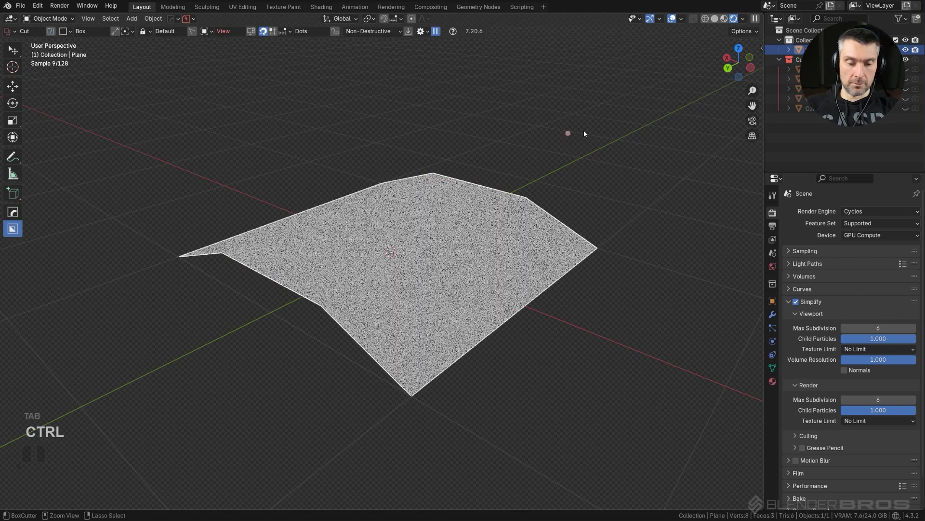
- Add a Subdivision modifier at viewport level 6, rounding the plane into a smooth shape
click(479, 259)
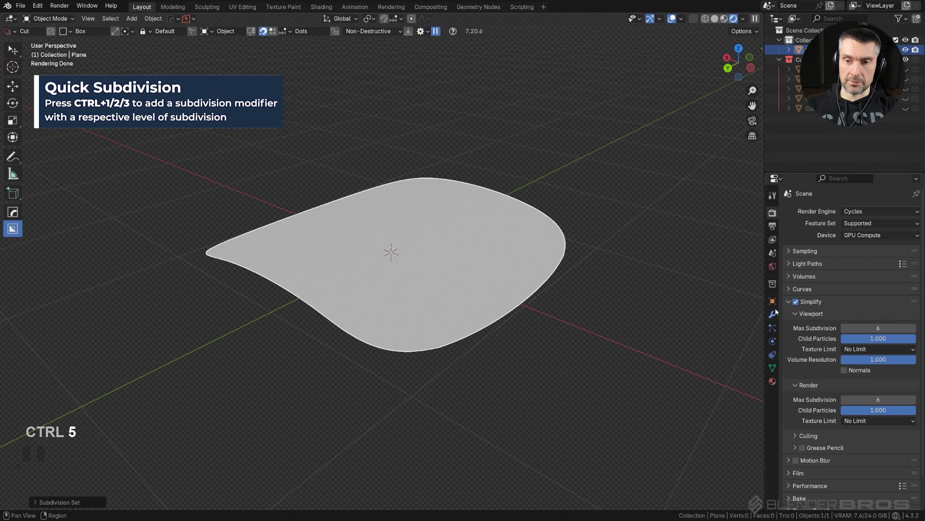
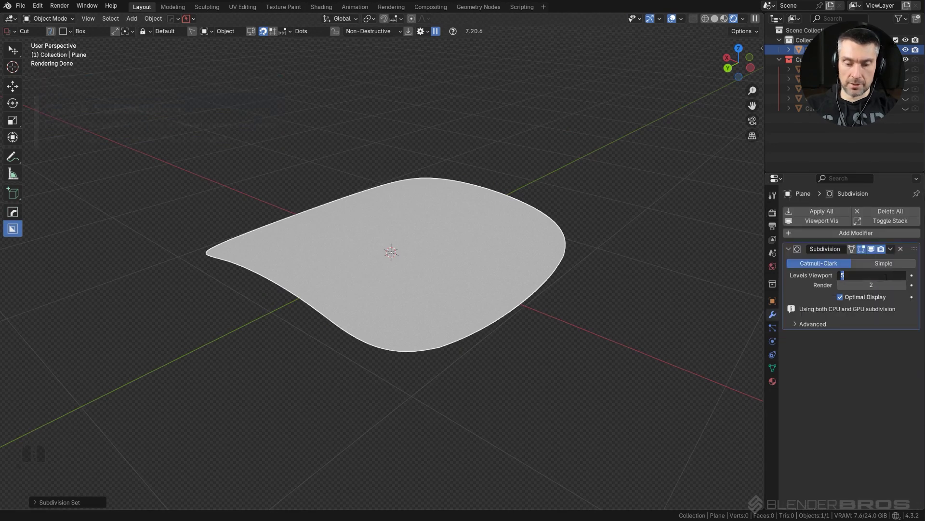
key(6)
key(Return)
drag(555, 269, 555, 288)
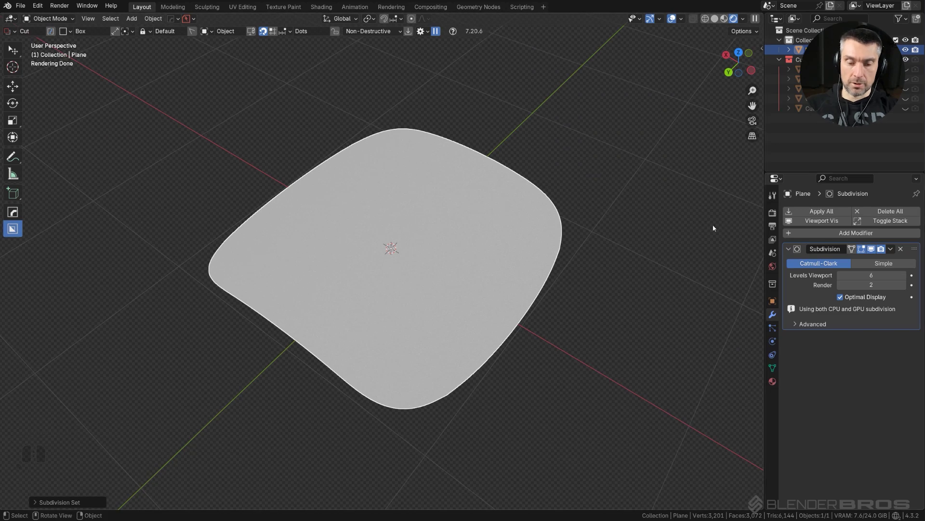
- Apply Basic Metal from MaterialWorks and cap Simplify viewport Max Subdivision at 1
key(b)
right_click(705, 224)
key(n)
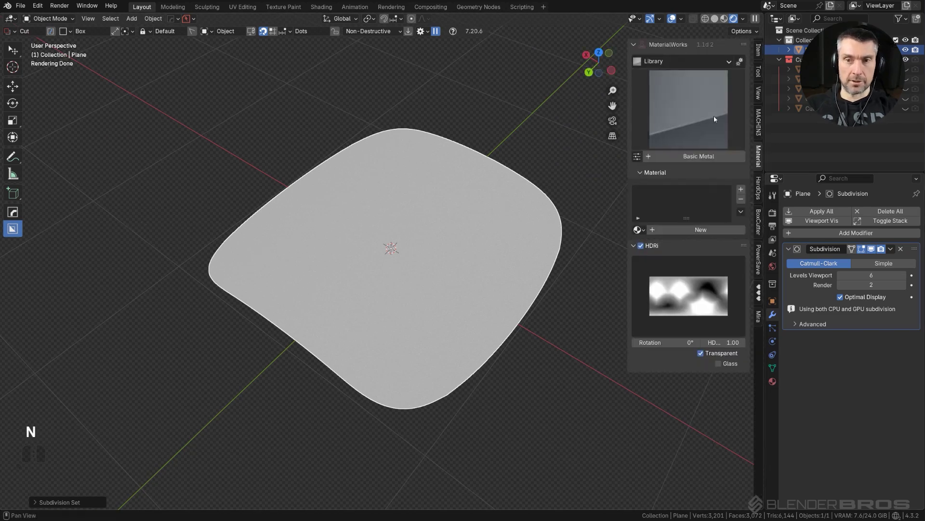
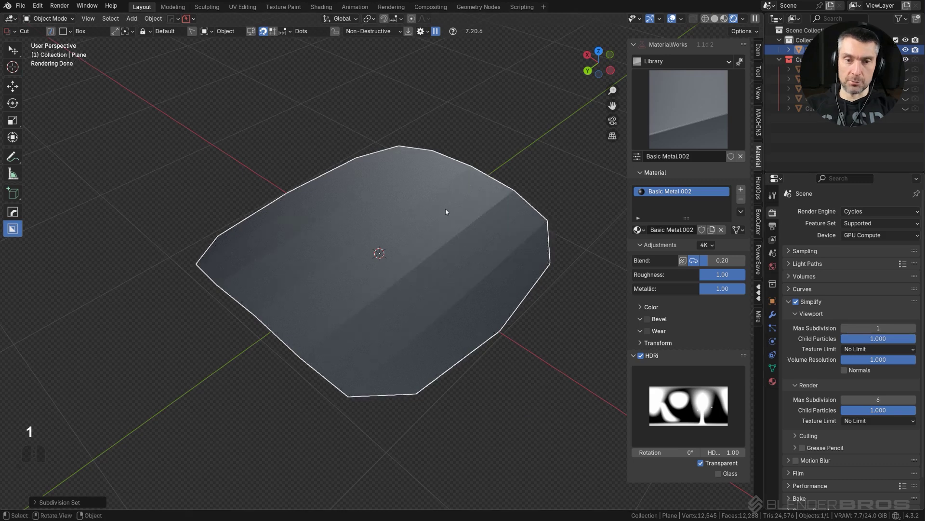
drag(512, 273, 502, 271)
middle_click(478, 241)
- Shade the plane smooth and add a camera matching the current view
right_click(450, 223)
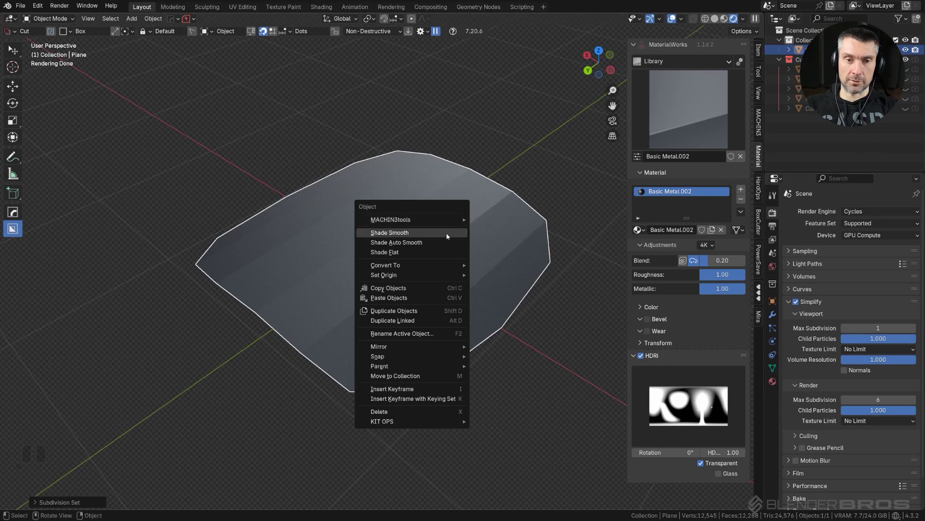
click(451, 234)
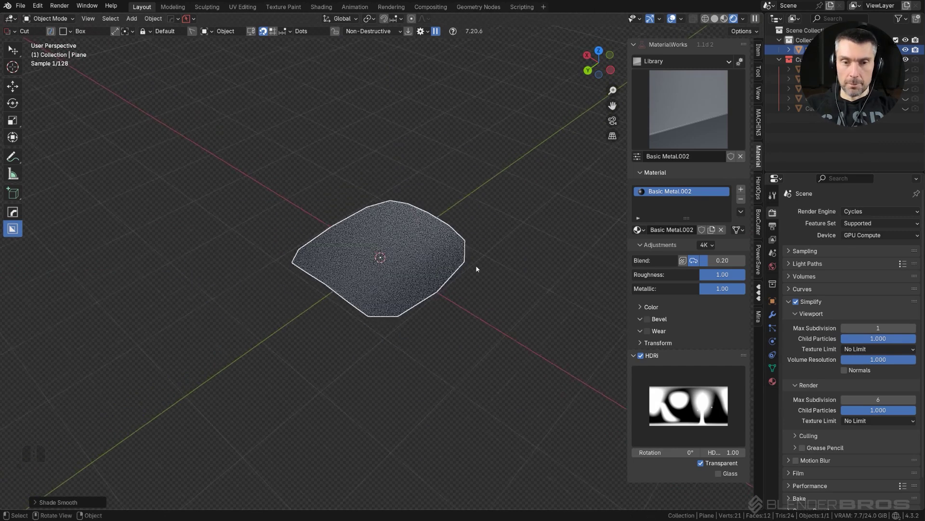
middle_click(416, 266)
key(Page_Down)
click(294, 188)
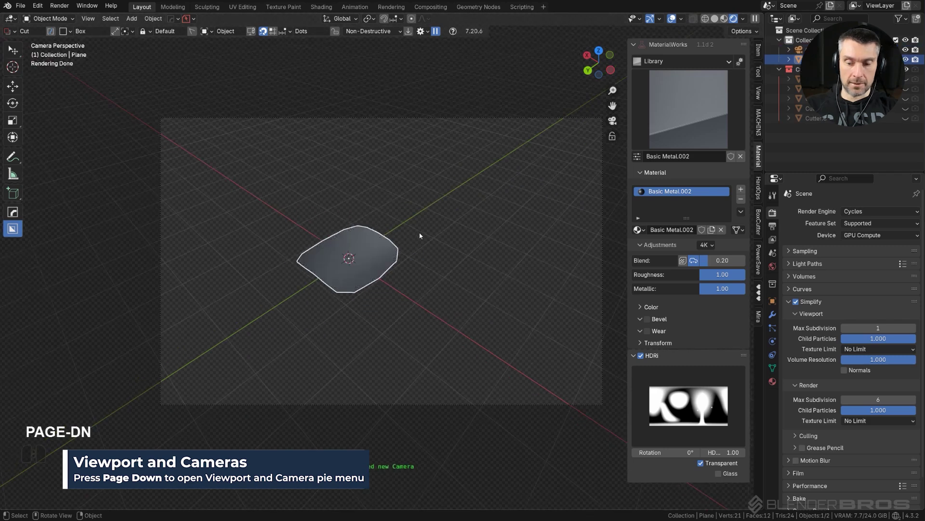
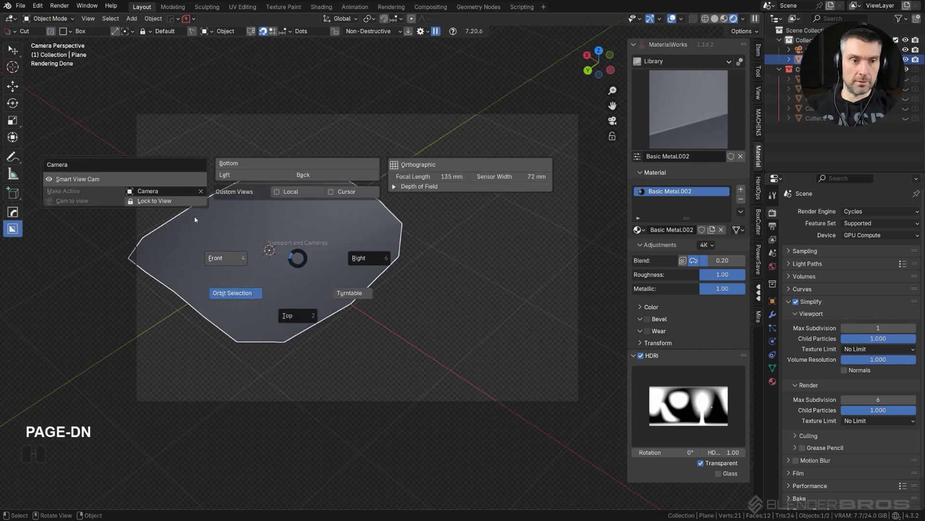
click(194, 200)
drag(310, 248, 370, 251)
drag(371, 240, 365, 219)
key(Page_Down)
click(312, 207)
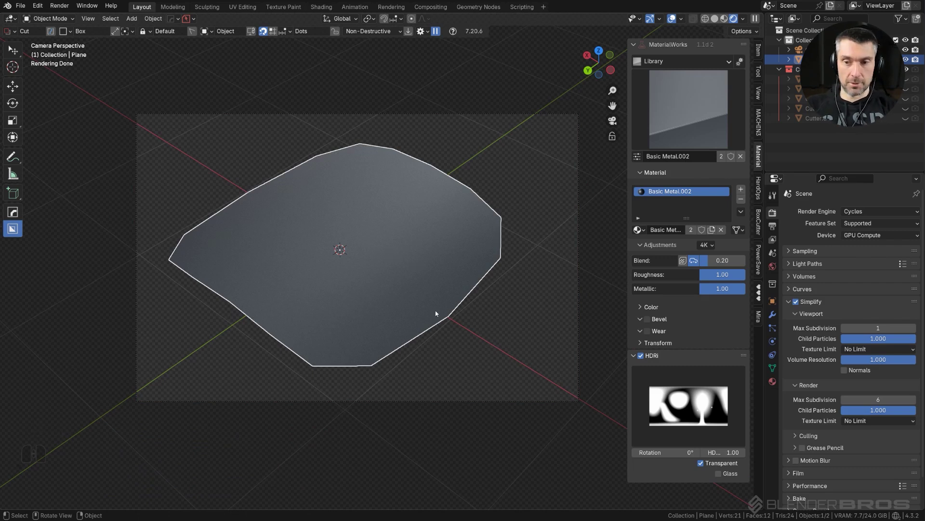
middle_click(432, 309)
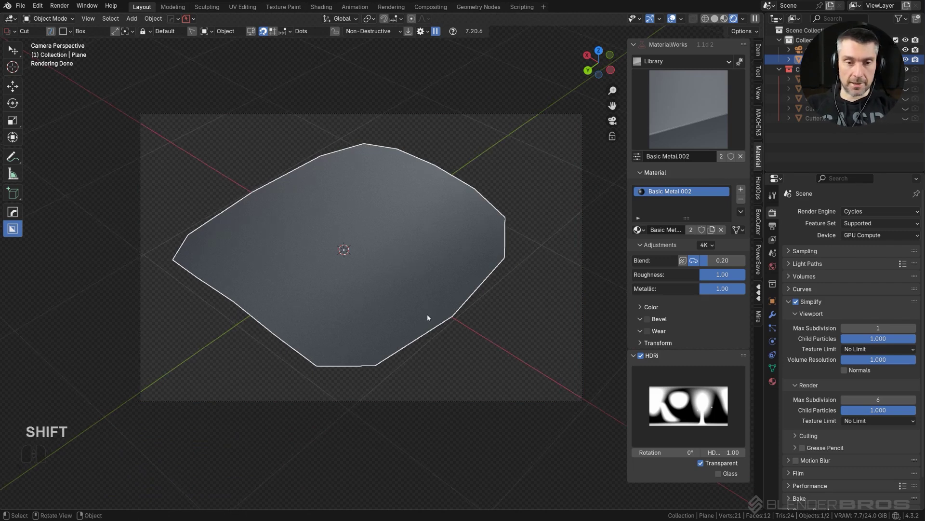
middle_click(431, 308)
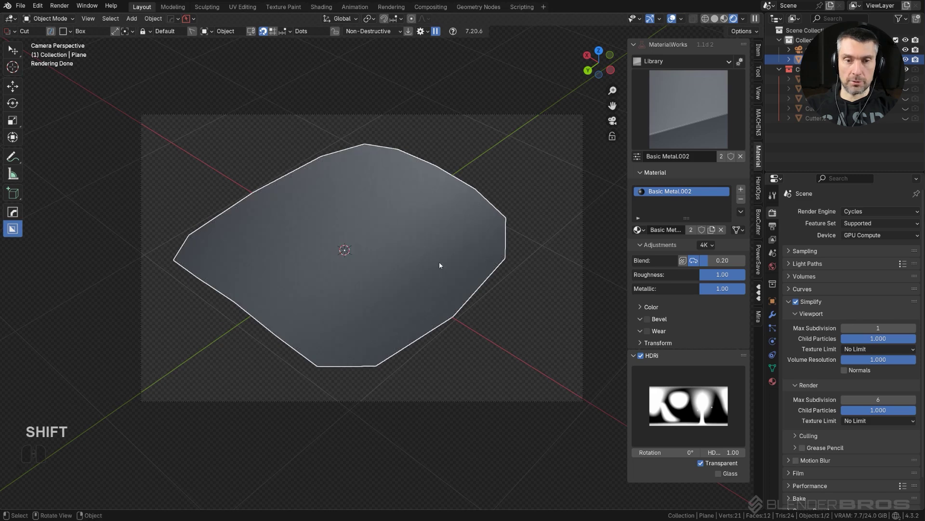
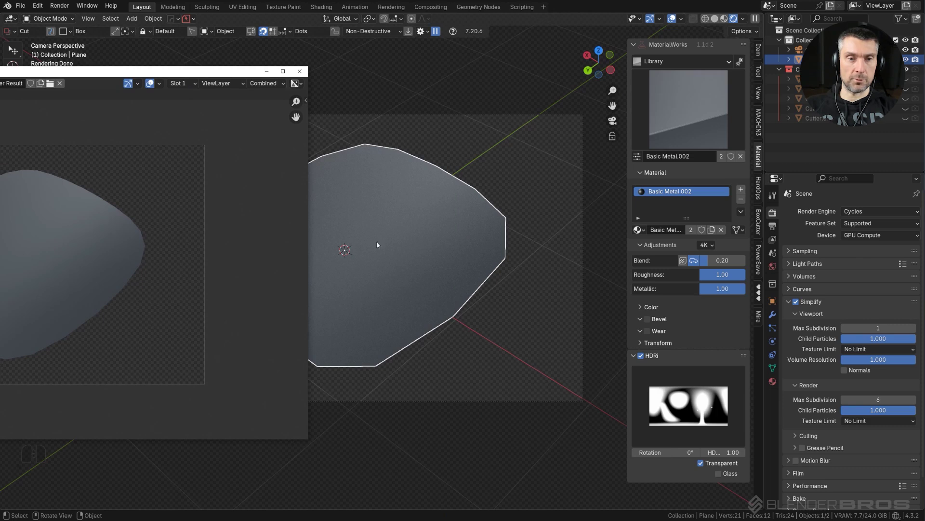
click(301, 74)
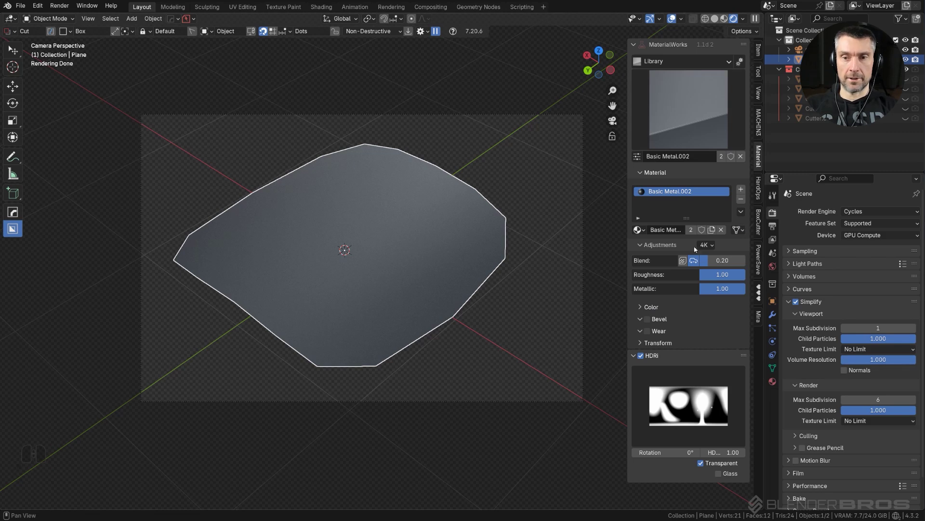
- Keep 4K resolution and enable Wear, adding Dents A, Edgewear A and Rust A layers
click(711, 244)
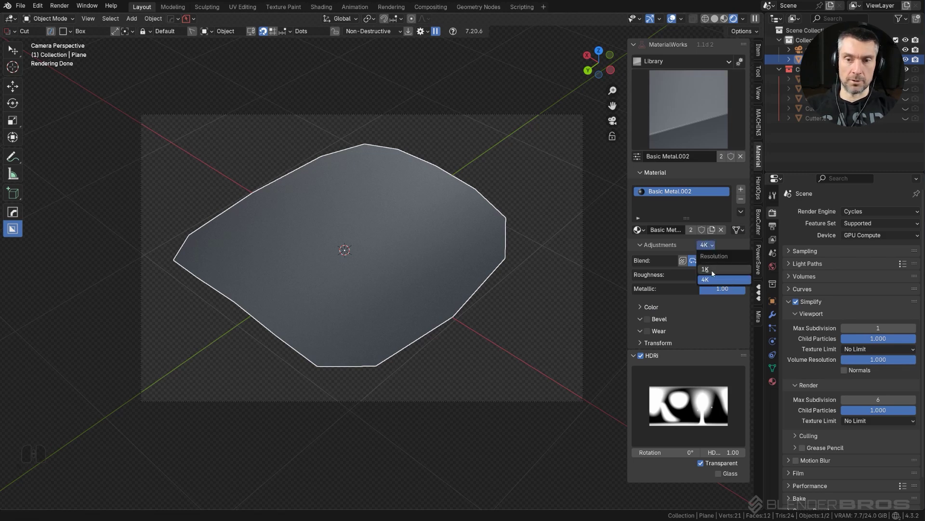
click(711, 250)
click(740, 245)
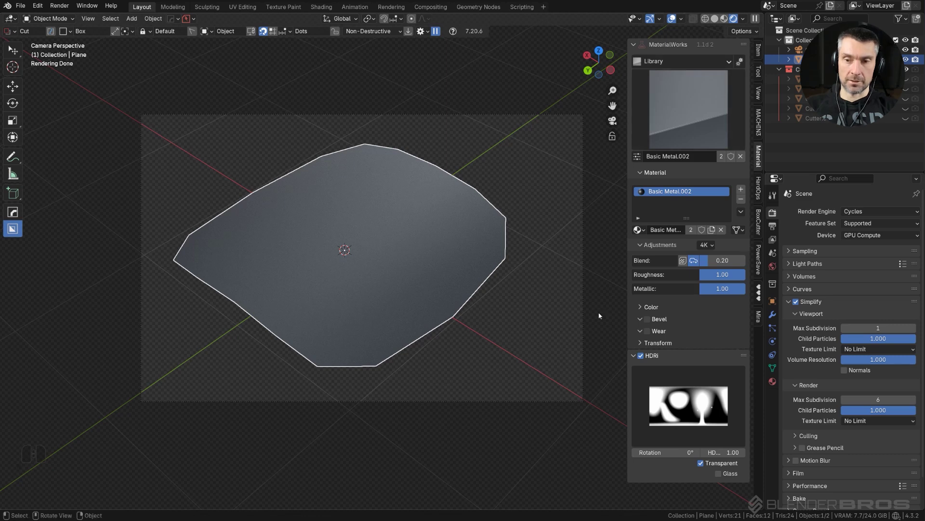
click(450, 237)
click(650, 333)
click(674, 440)
click(650, 445)
- Disable Scene Statistics in the status bar options
click(523, 479)
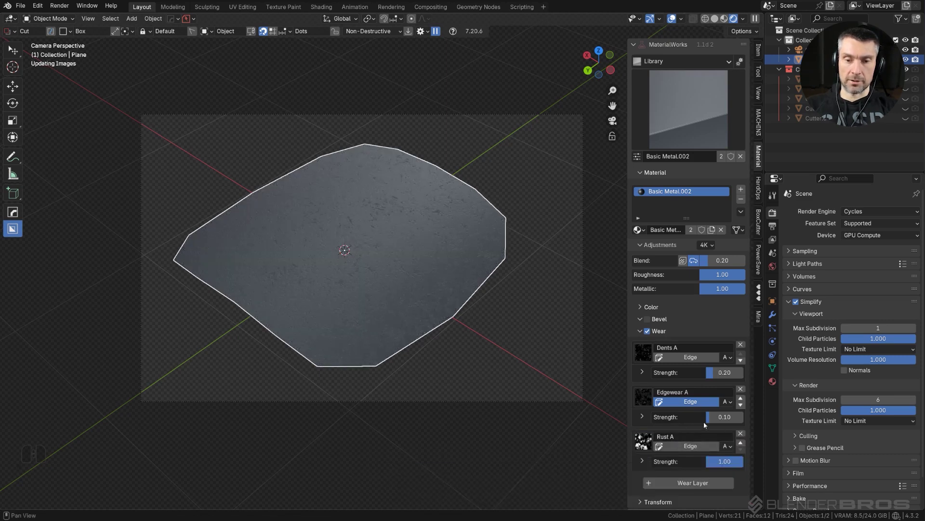
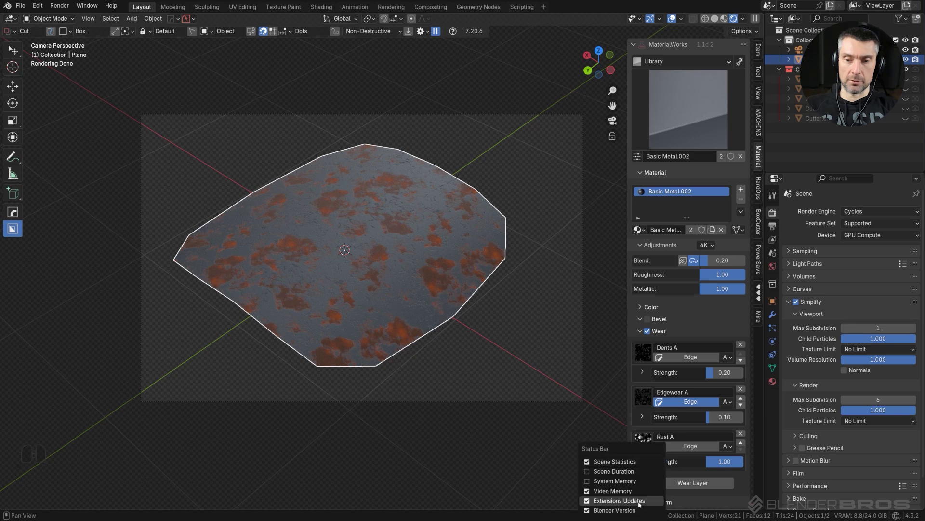
drag(635, 494, 621, 462)
click(620, 462)
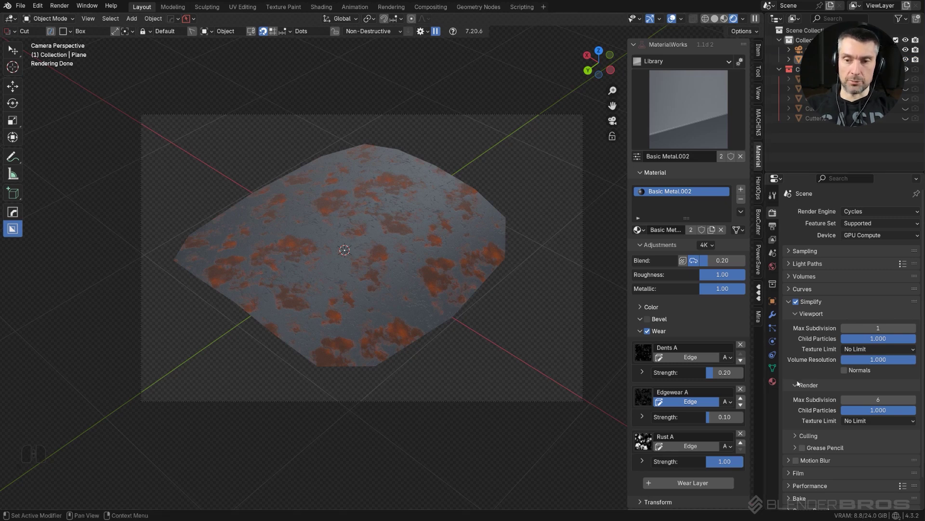
- Cap the Simplify viewport Texture Limit at 256 and duplicate the plane into a row
click(872, 348)
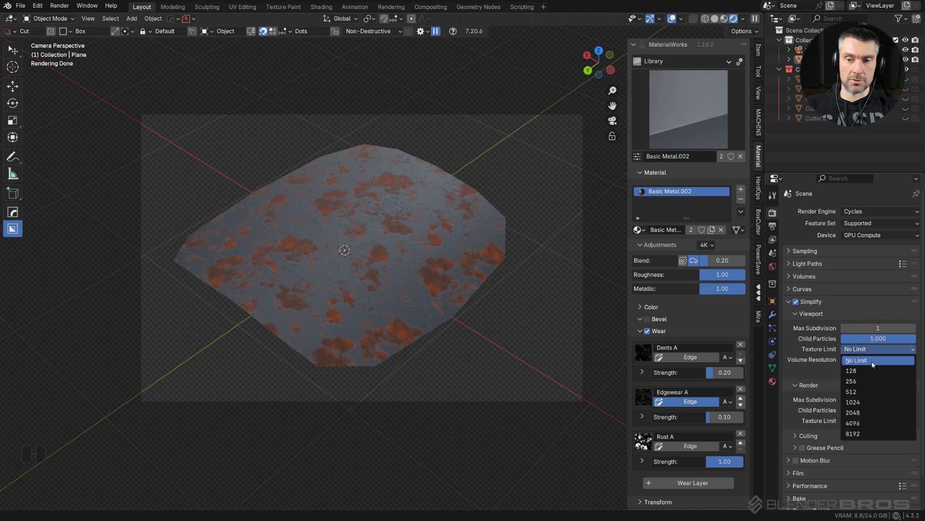
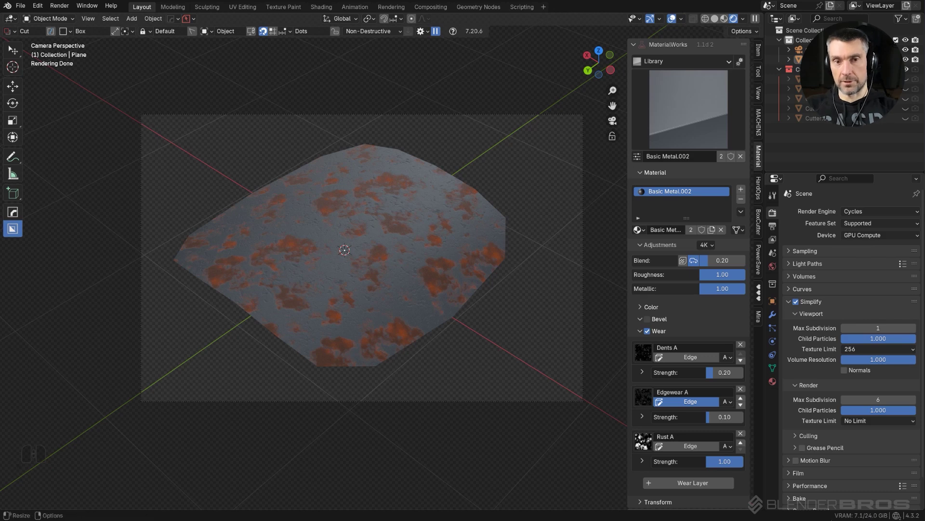
click(380, 244)
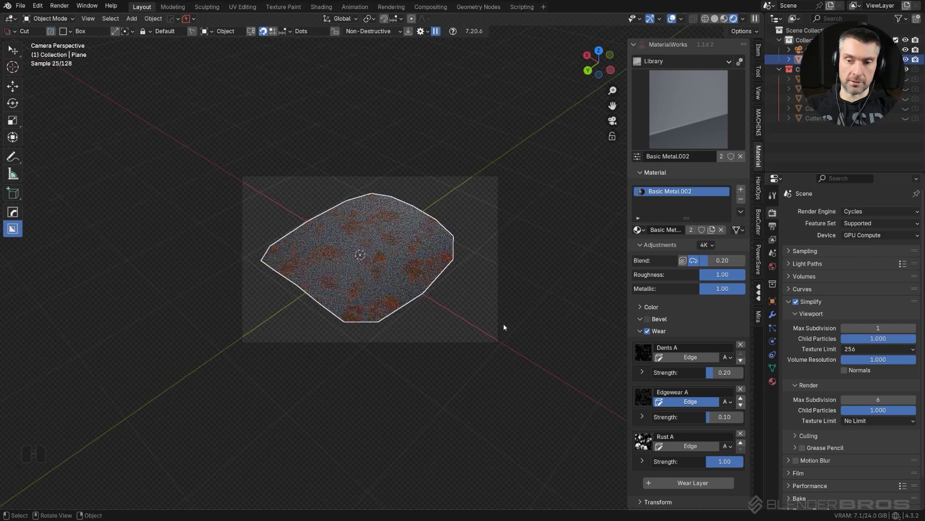
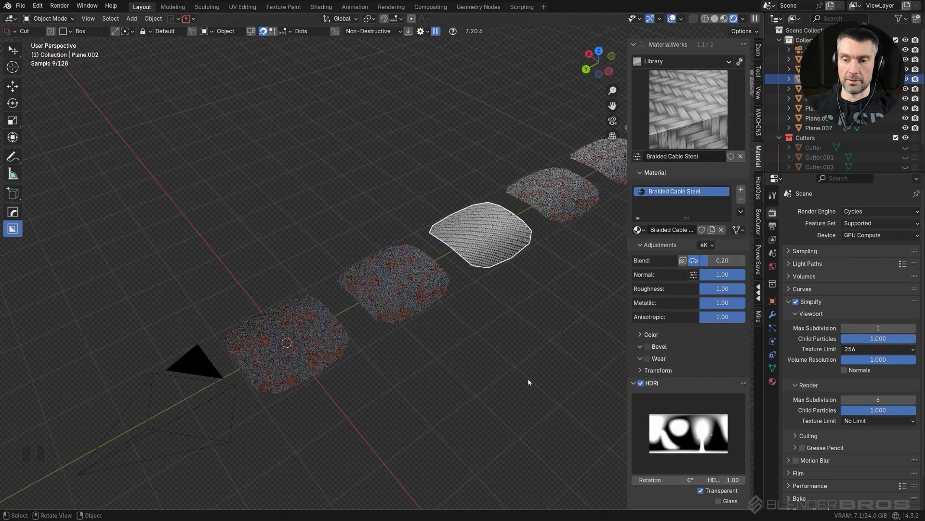
- Inspect the row of planes in solid then rendered shading with the sidebar hidden
middle_click(474, 265)
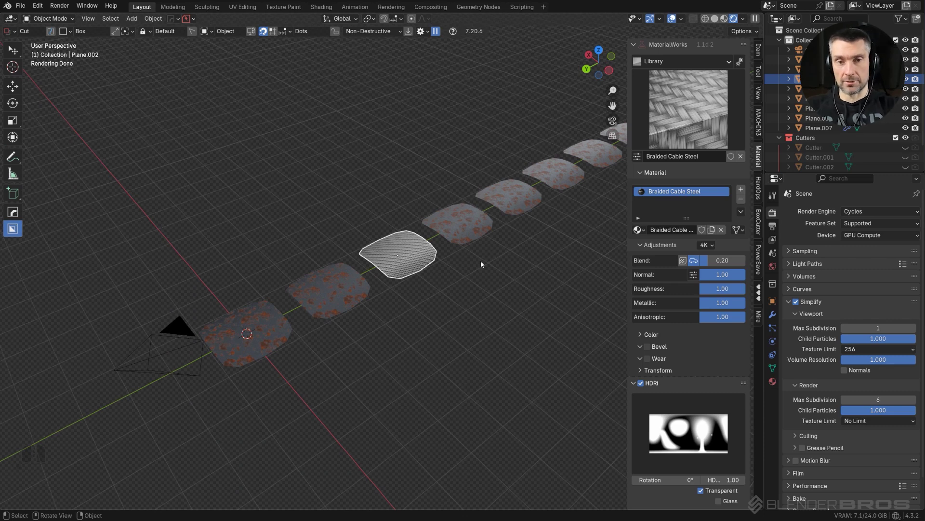
drag(463, 291, 476, 279)
middle_click(485, 283)
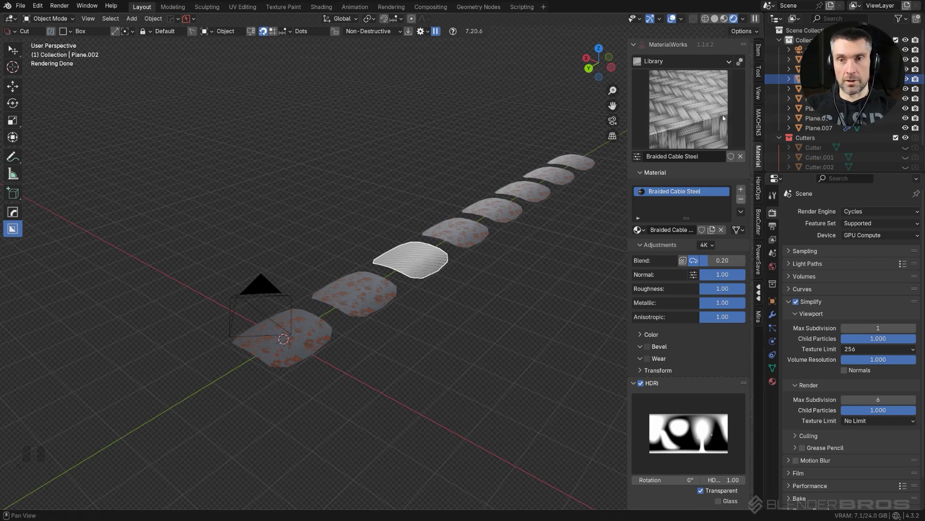
click(720, 23)
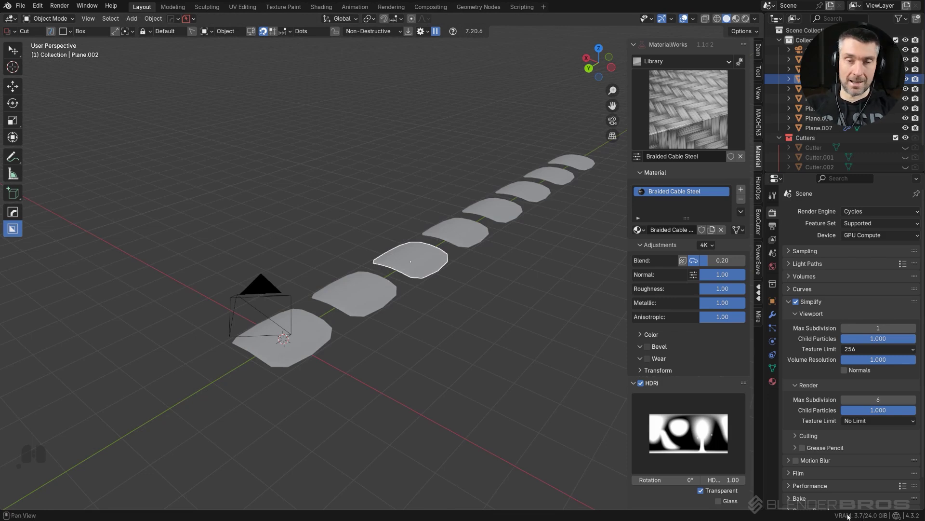
drag(455, 257, 423, 258)
middle_click(435, 247)
middle_click(437, 264)
click(749, 19)
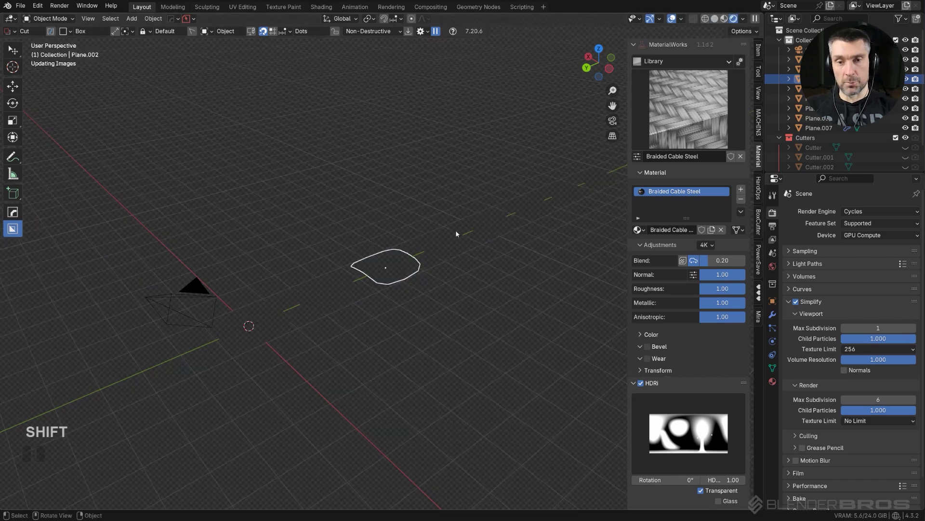
key(n)
middle_click(451, 306)
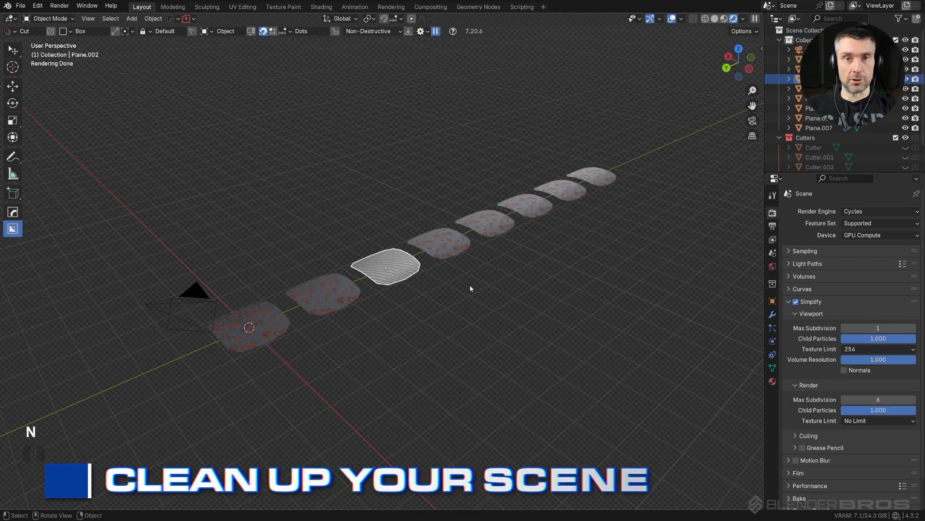
middle_click(473, 288)
middle_click(466, 293)
middle_click(462, 298)
middle_click(420, 304)
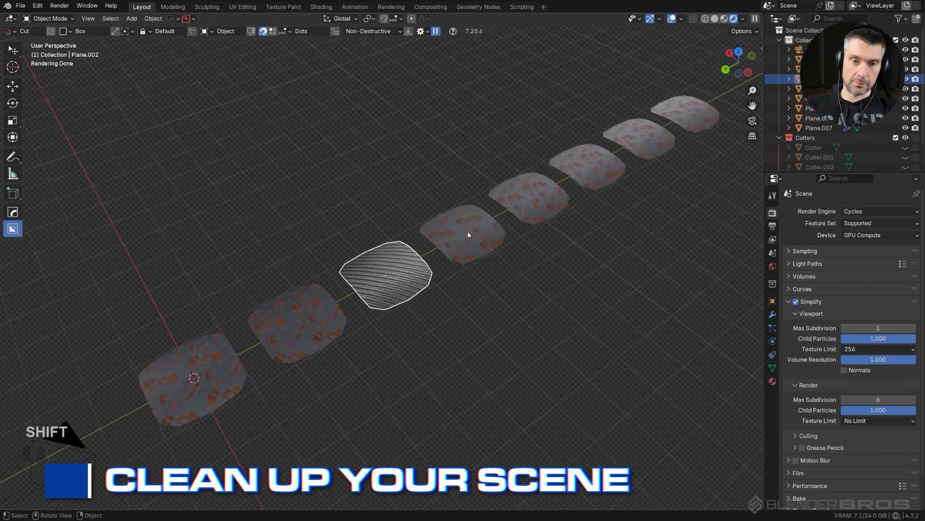
middle_click(522, 301)
- Select the first plane and turn Wear off on its metal material
click(267, 333)
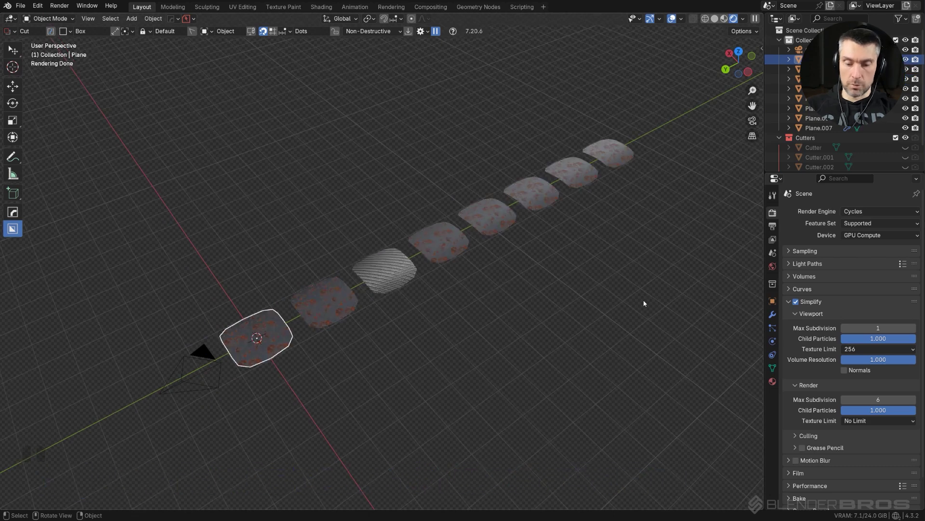
key(n)
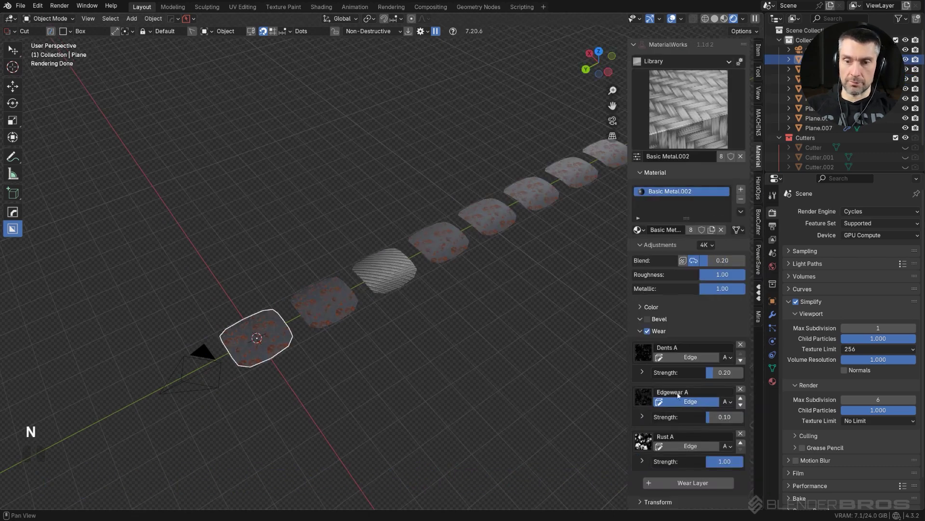
click(651, 332)
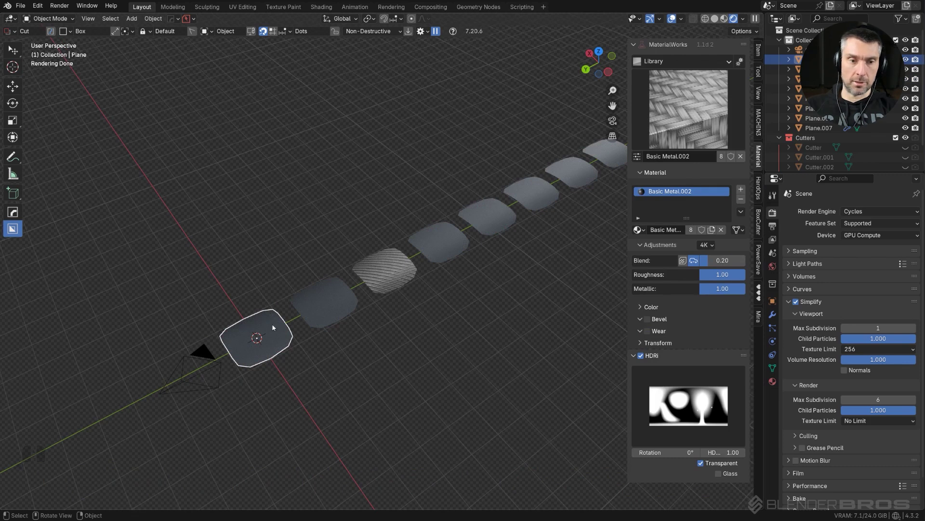
- Select all planes with the first active and link Basic Metal.002 across them via Ctrl+L
click(340, 312)
click(588, 175)
drag(535, 198, 518, 207)
click(509, 210)
click(462, 237)
click(417, 265)
drag(429, 246, 422, 251)
click(292, 316)
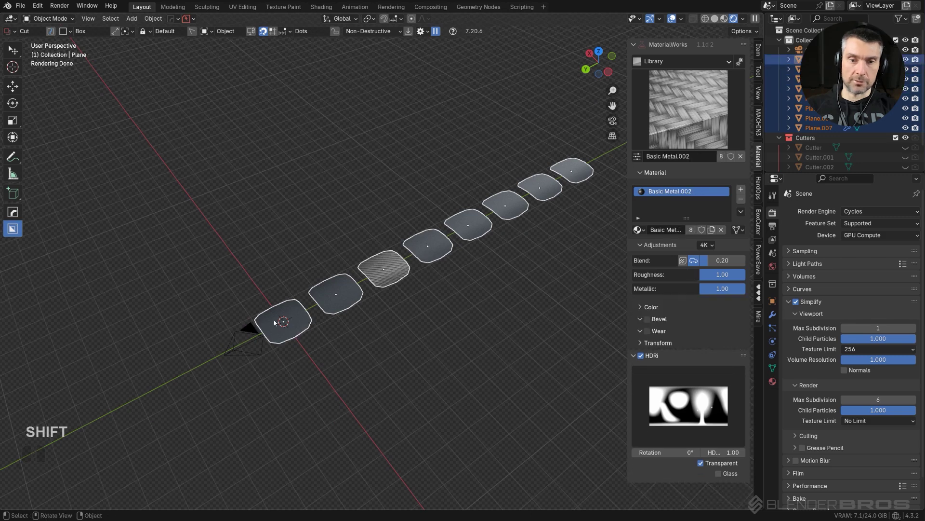
click(745, 212)
click(761, 234)
click(509, 299)
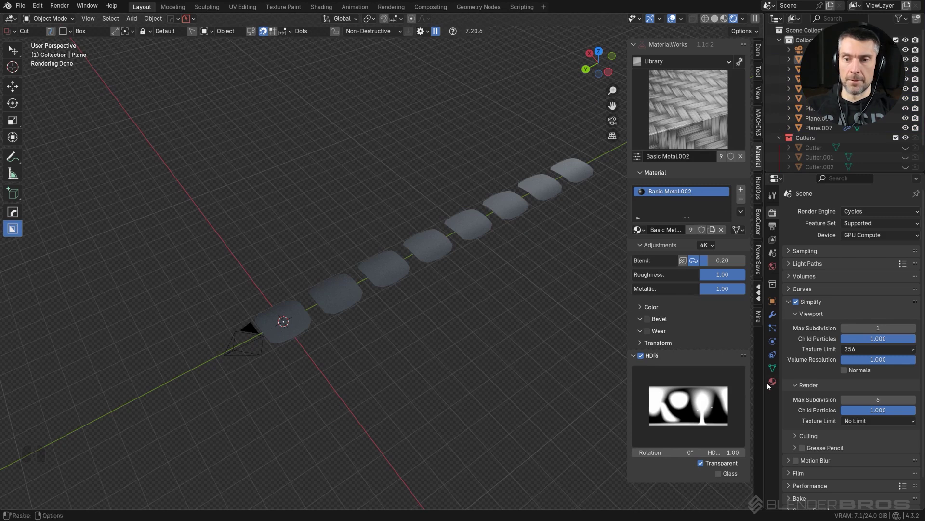
click(775, 386)
click(795, 253)
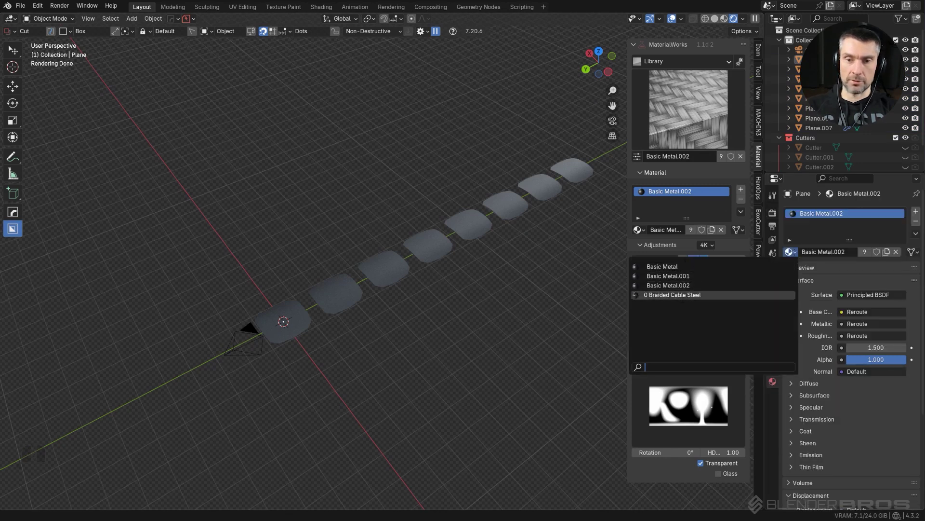
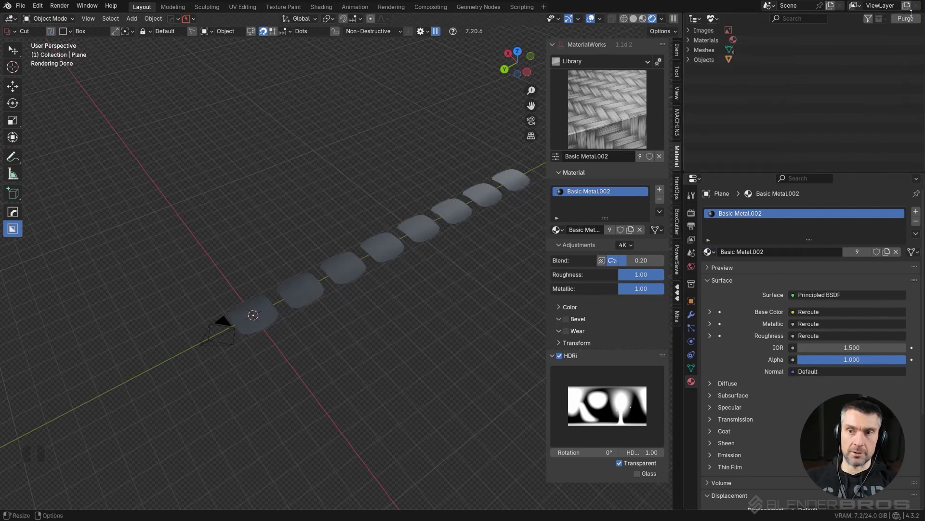
- Purge the orphaned data blocks from Orphan Data and return the Outliner to View Layer
click(910, 21)
click(821, 90)
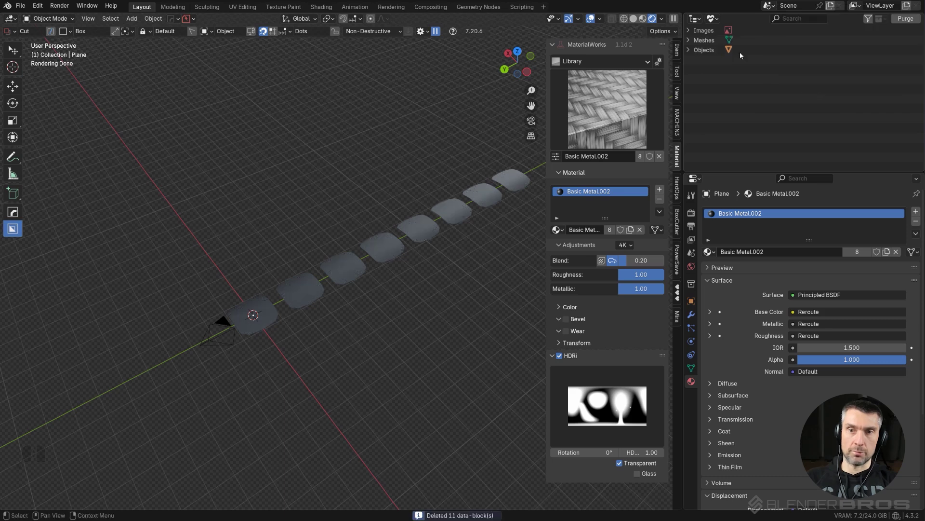
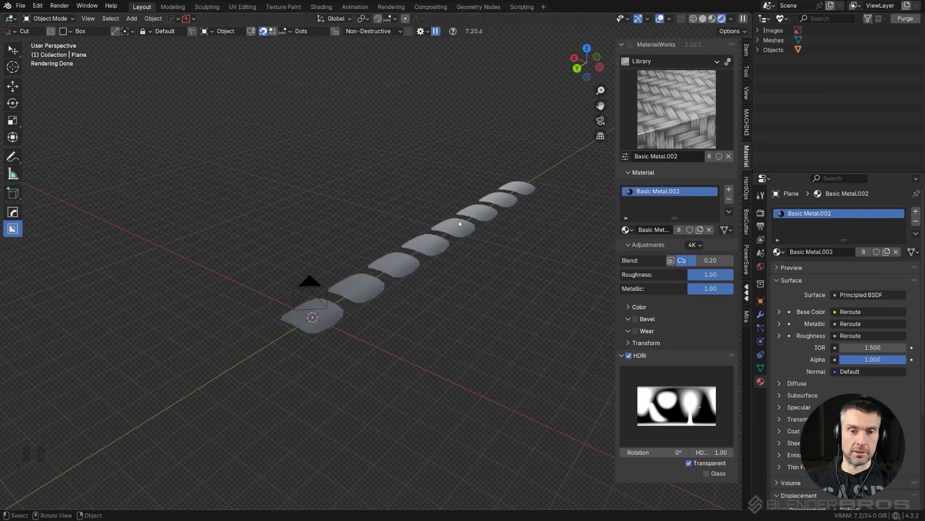
middle_click(440, 258)
middle_click(405, 268)
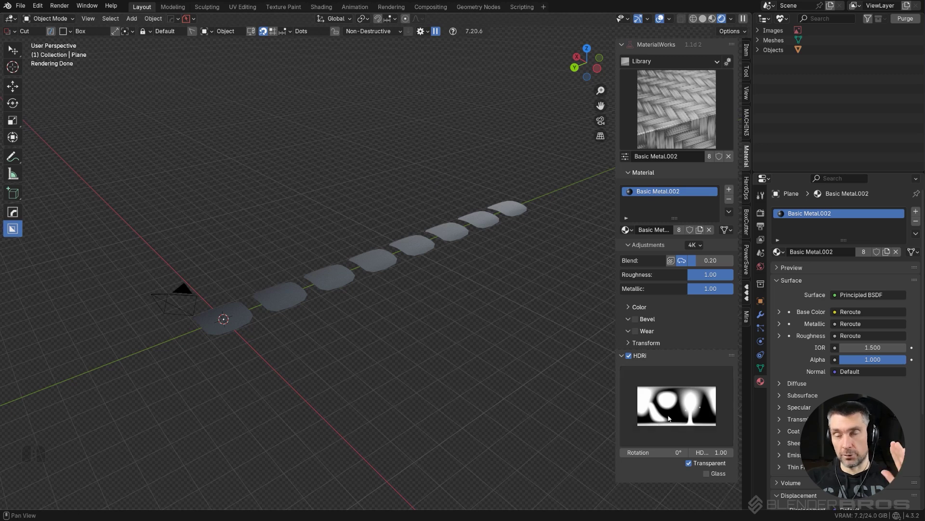
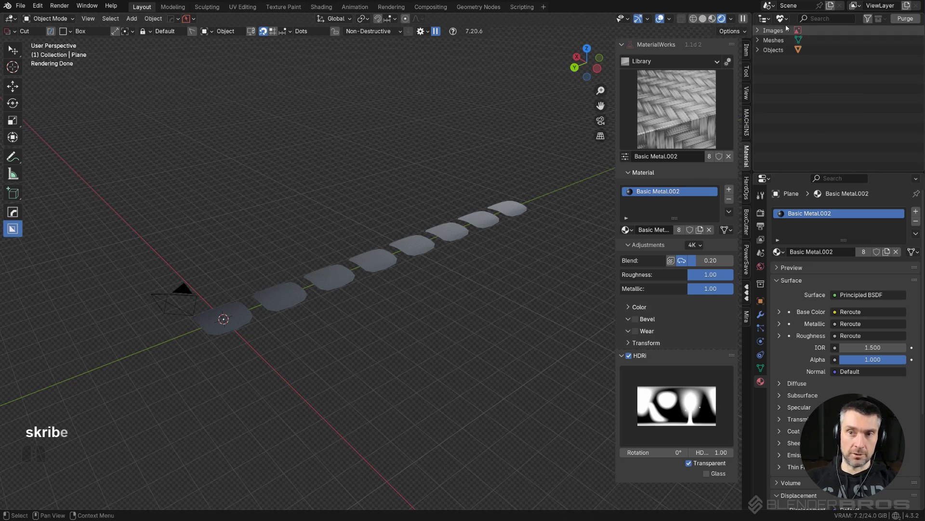
click(787, 24)
click(800, 53)
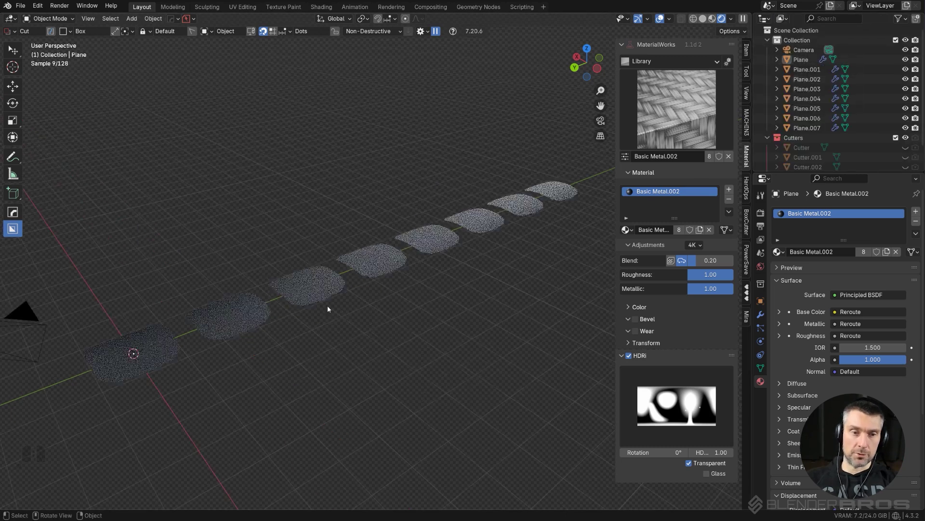
- Select every object in the scene and delete them all
click(706, 22)
key(x)
click(435, 242)
drag(429, 280, 474, 276)
key(n)
middle_click(558, 226)
drag(467, 288, 413, 321)
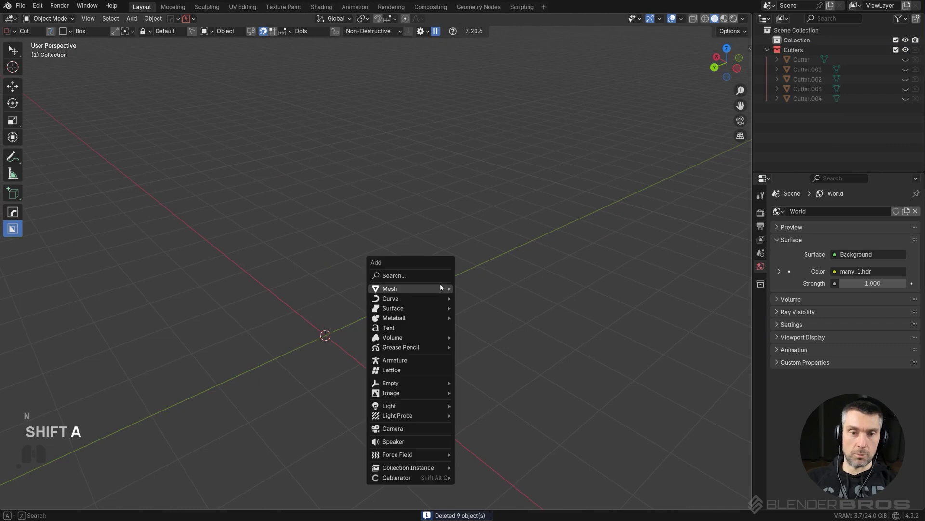
key(shift+a)
- Start a fresh file with File > New > General
click(27, 11)
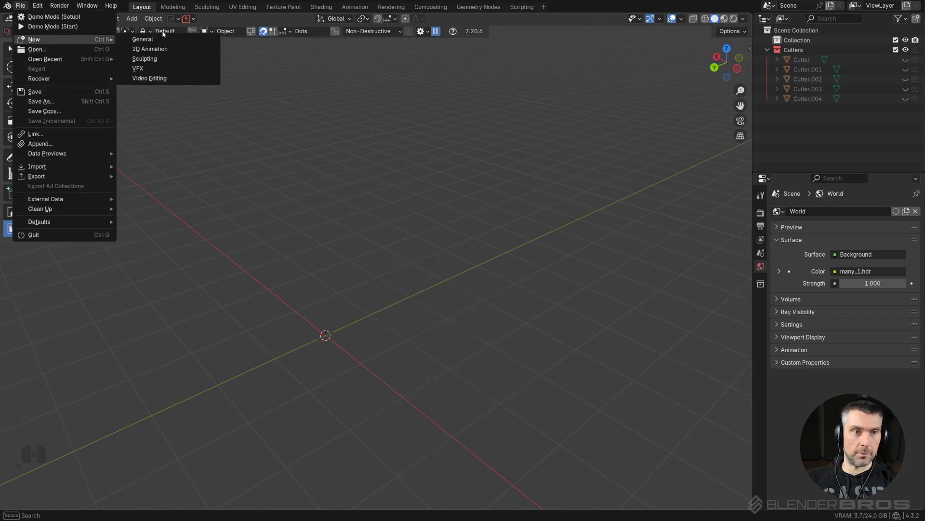
click(165, 43)
click(477, 282)
middle_click(459, 299)
drag(440, 289, 417, 292)
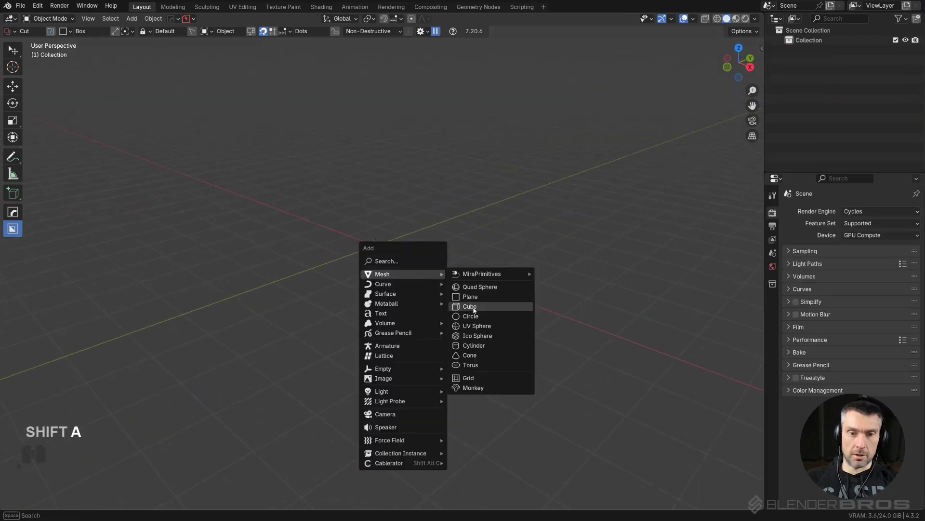
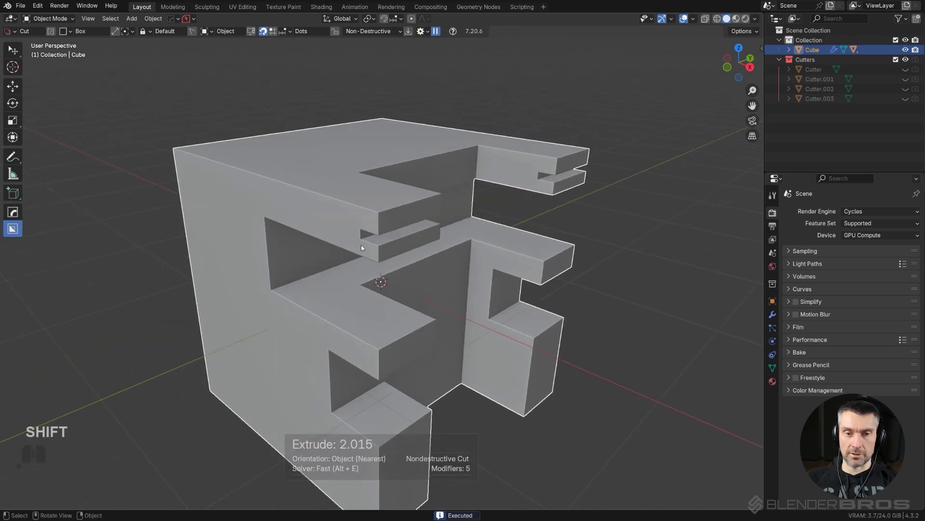
- Remove Boolean.003, the fourth thinnest cut, from the cube's modifier stack
key(ctrl+z)
middle_click(461, 218)
click(779, 315)
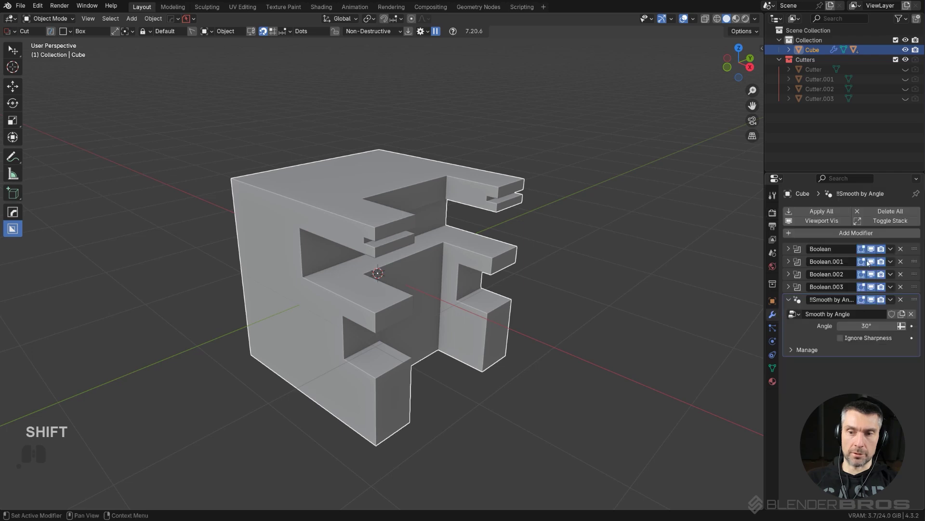
click(875, 291)
click(875, 291)
double_click(875, 291)
click(906, 291)
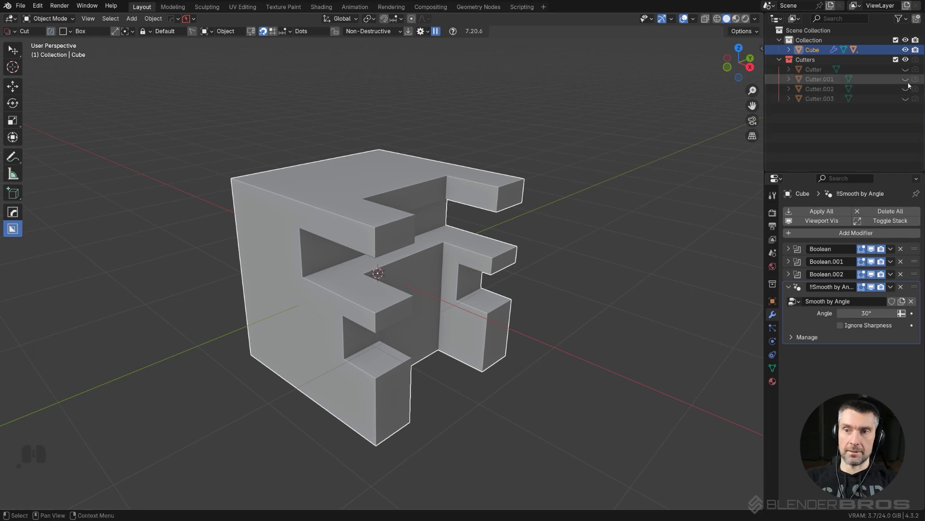
- Change the Cutters collection's toggles in the Outliner, keeping the four cutters grouped
click(909, 74)
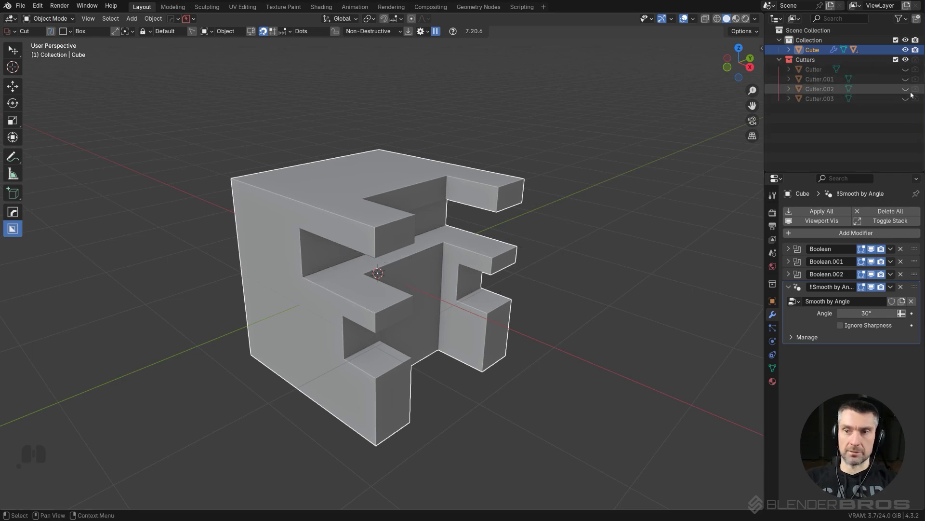
click(907, 100)
double_click(908, 100)
double_click(908, 100)
click(911, 101)
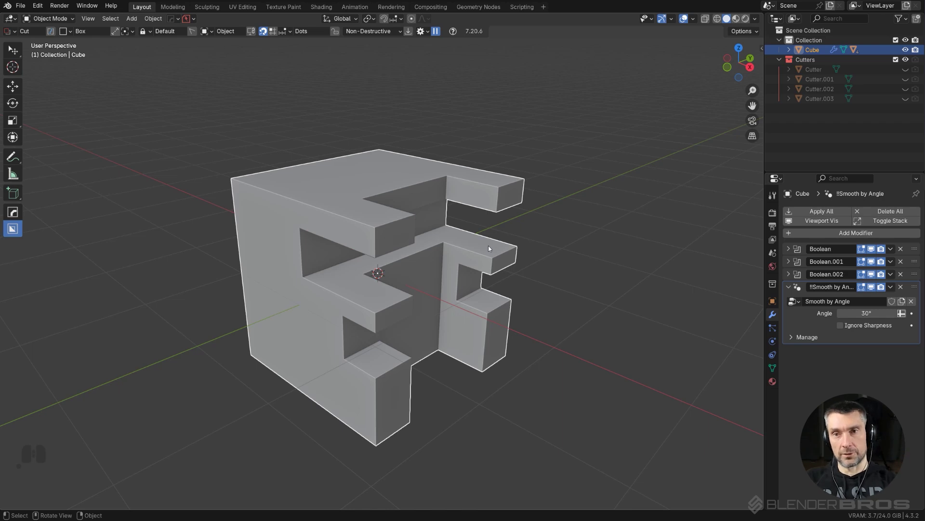
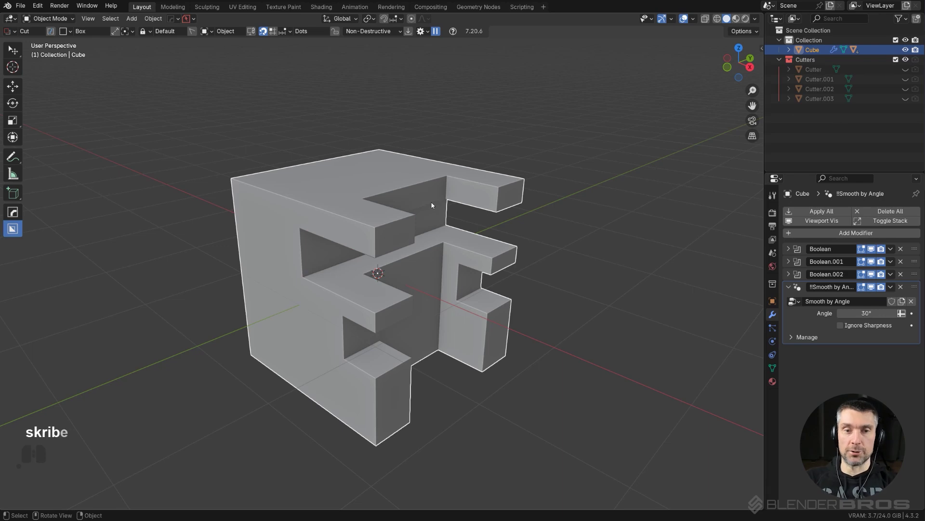
click(411, 178)
- Purify the unused fourth cutter via HardOps Settings > Manage, undoing a stray deletion, leaving three cutters
key(q)
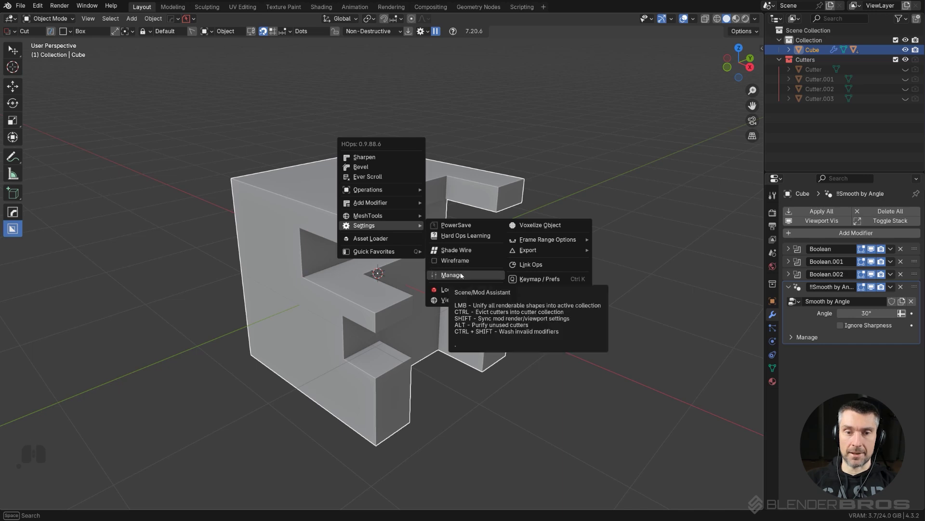
click(465, 275)
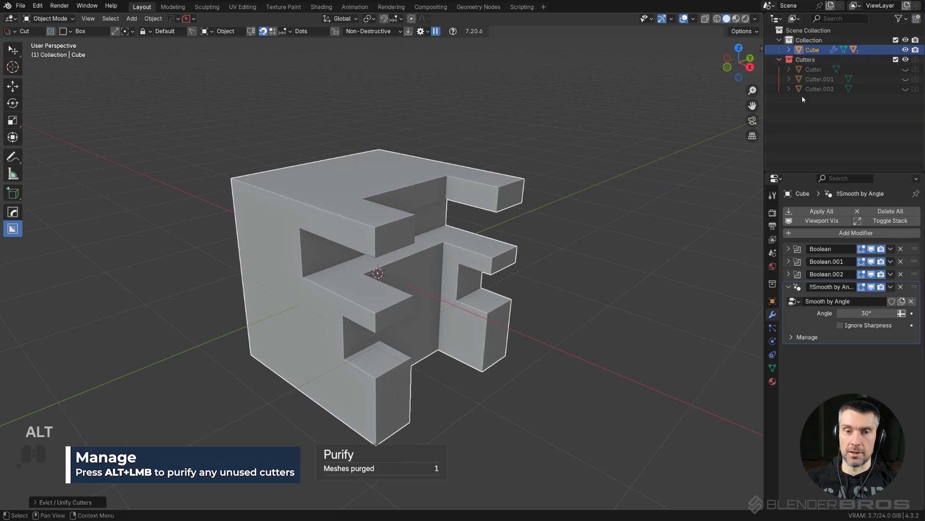
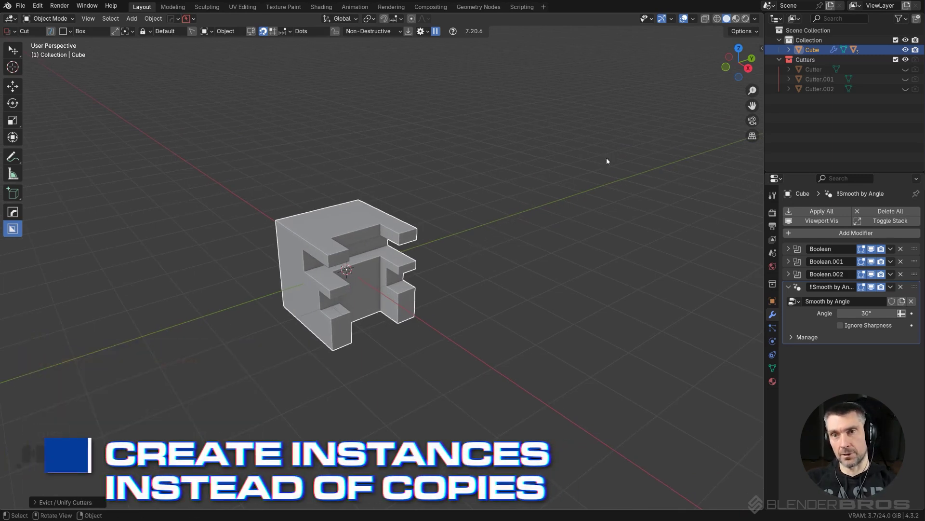
double_click(340, 239)
key(x)
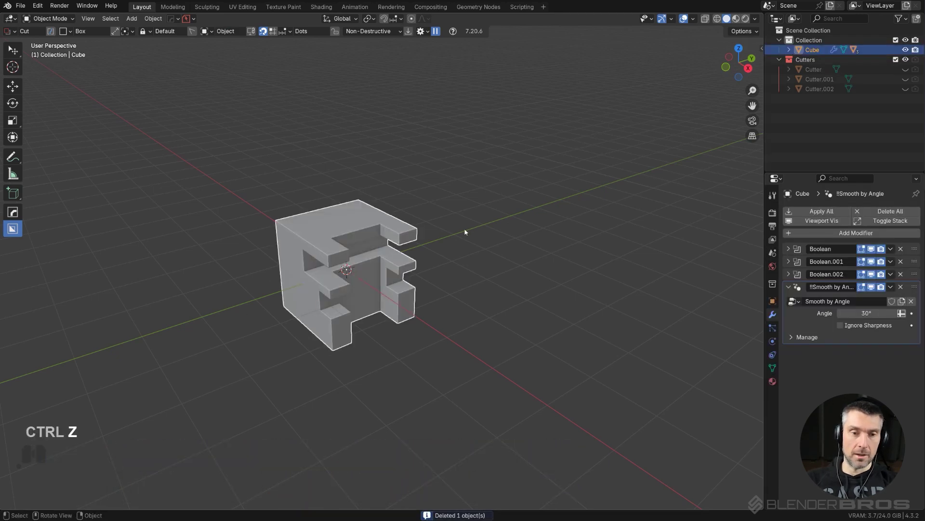
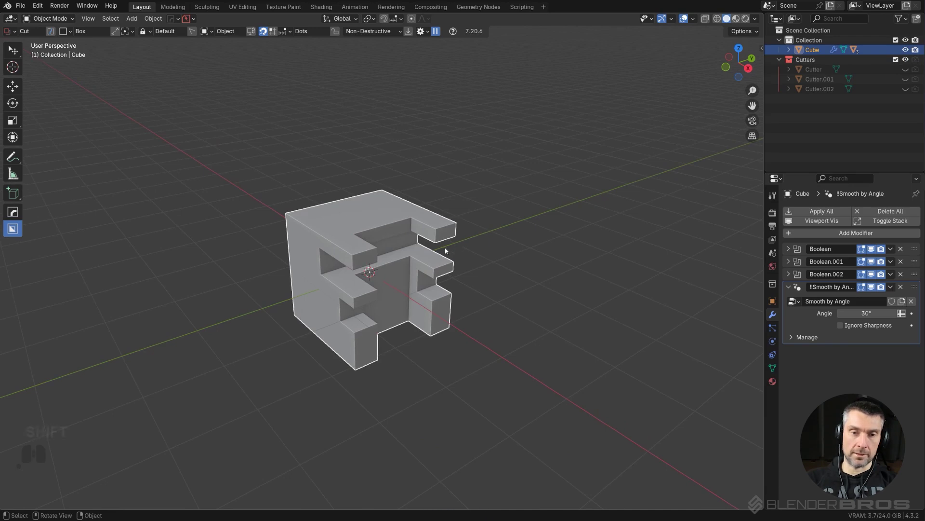
click(408, 225)
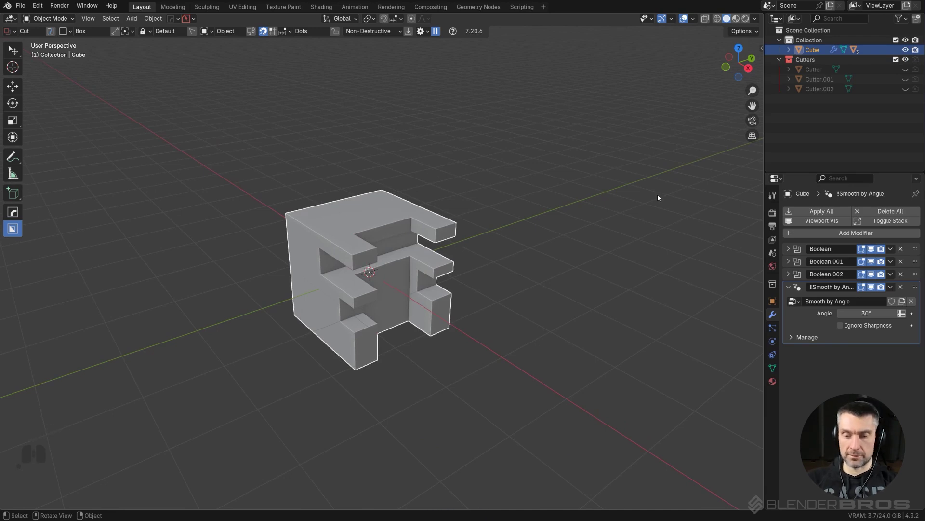
- Apply Checkered Plastic from the MaterialWorks library to the cube and view it in rendered shading
key(n)
click(718, 112)
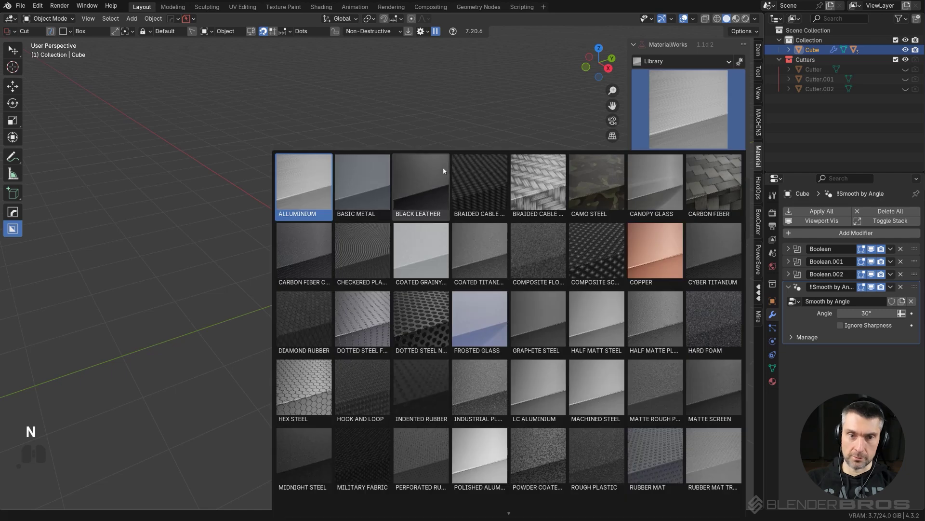
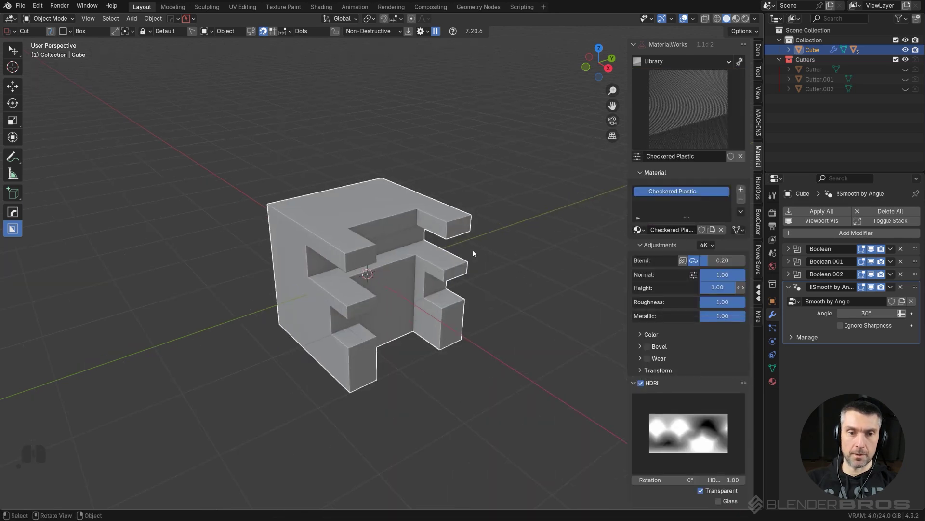
click(746, 25)
middle_click(440, 261)
middle_click(411, 297)
middle_click(416, 273)
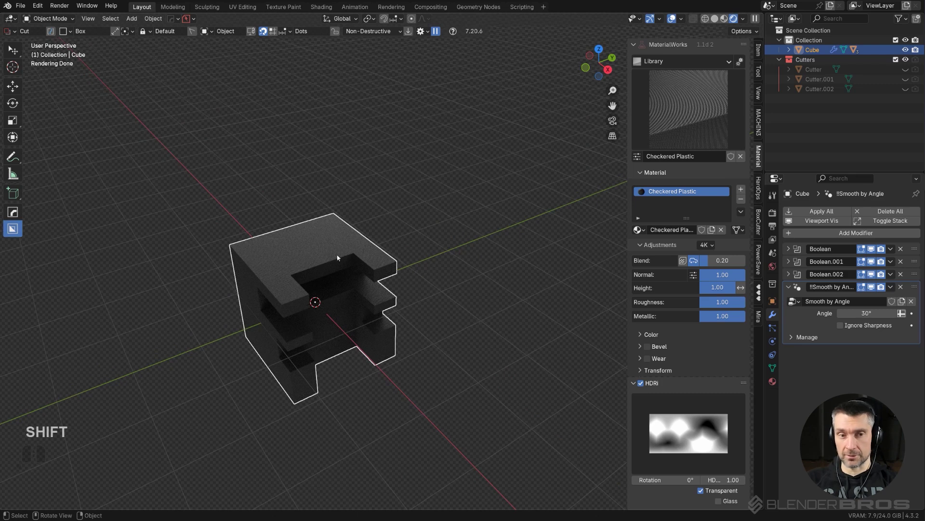
middle_click(344, 249)
- Drop the Sci-Fi UI dial decal from DECALmachine onto the cube's top face and resize it
key(w)
key(d)
click(431, 188)
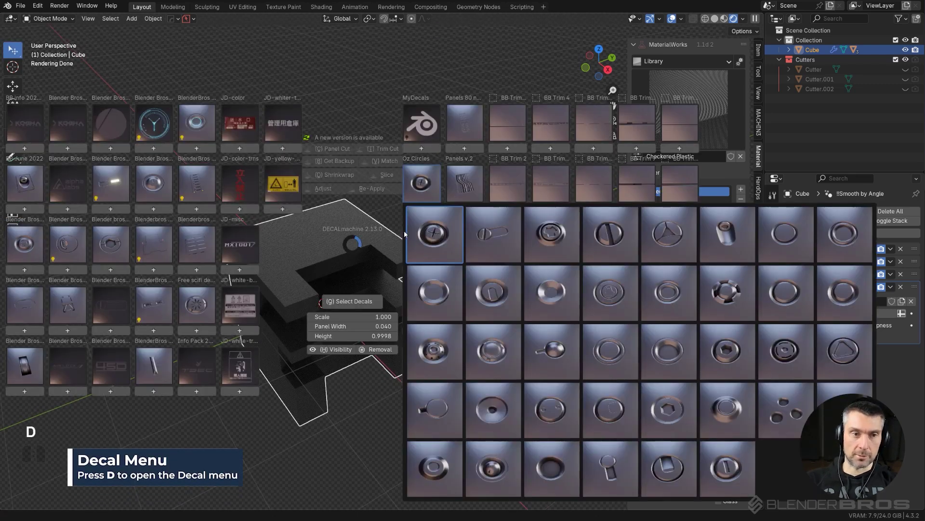
click(149, 122)
drag(172, 171, 182, 174)
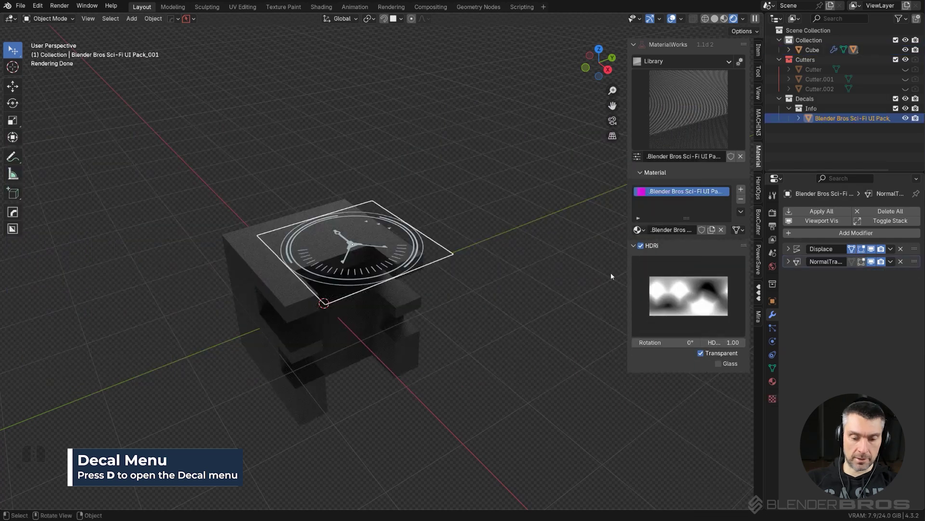
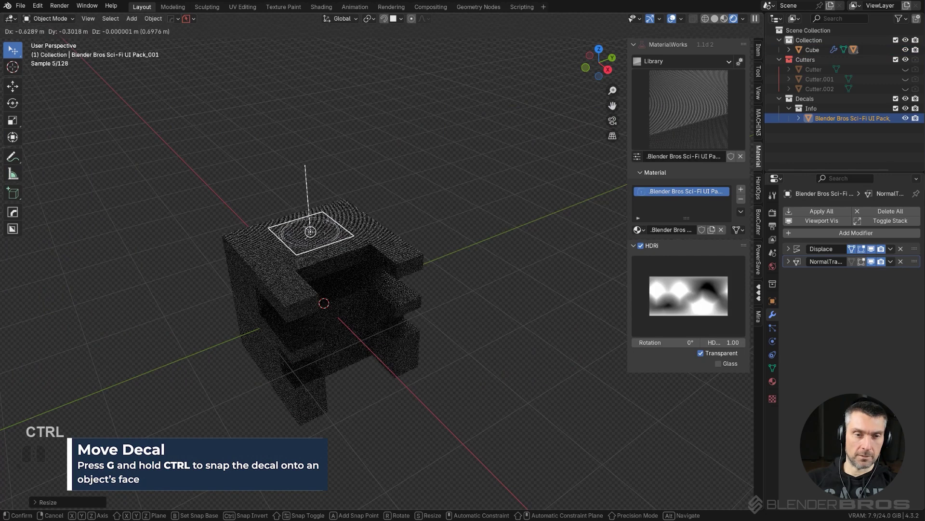
click(312, 233)
- Add the Oz HardSurface_090 inset hardware decal and place it on the cube's ledge
key(d)
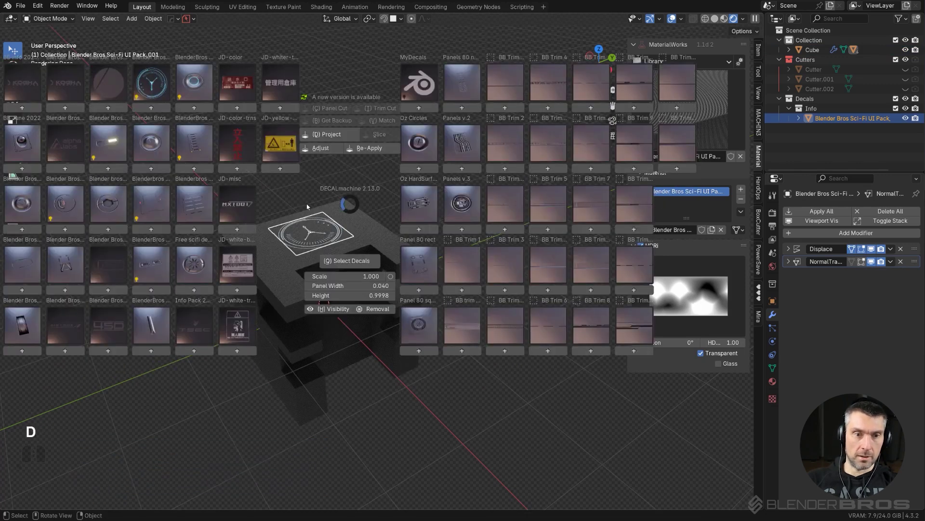
key(alt+d)
click(323, 138)
click(343, 132)
middle_click(398, 184)
click(310, 272)
key(d)
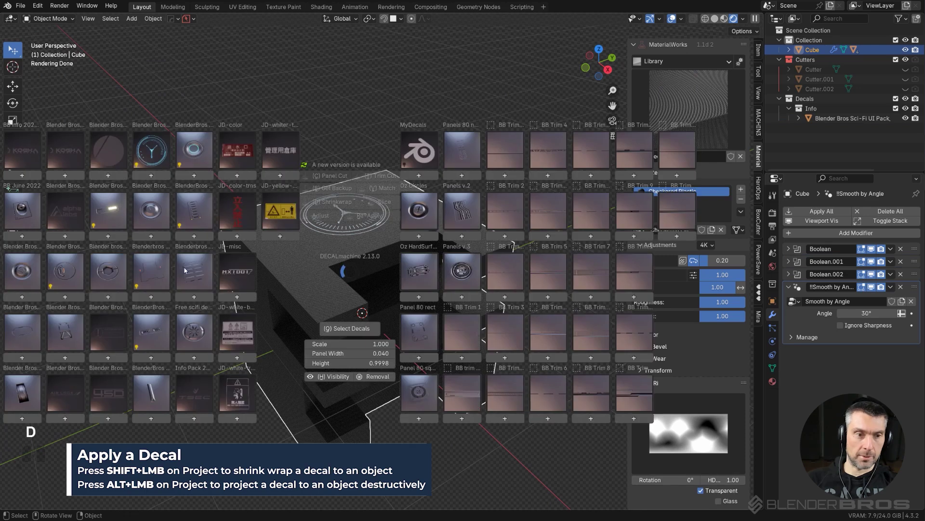
click(421, 276)
click(492, 107)
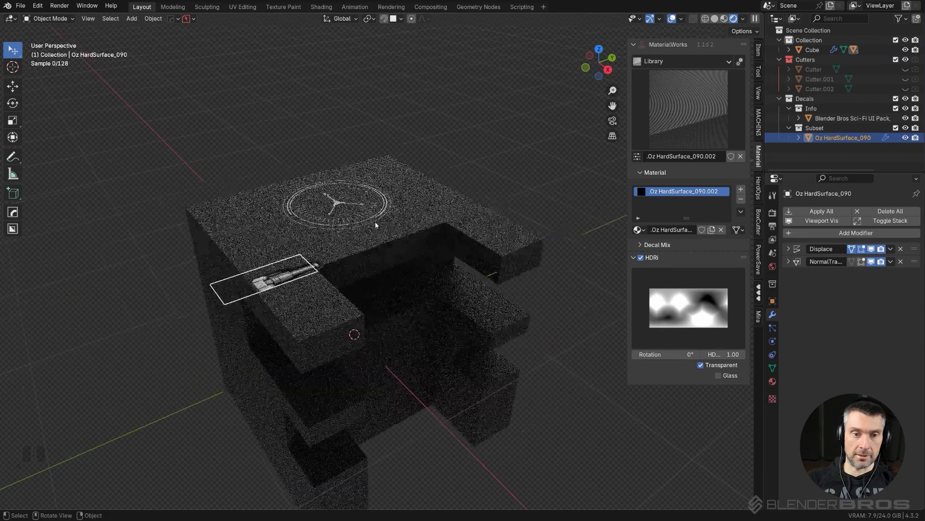
middle_click(358, 269)
- Re-apply the ledge decal to the cube and Match Materials so it takes on Checkered Plastic
key(d)
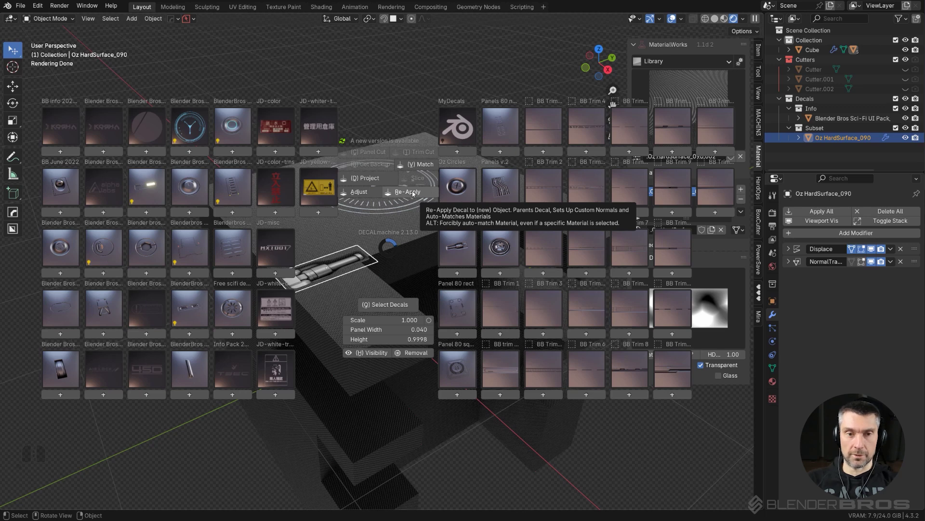
click(364, 193)
click(364, 195)
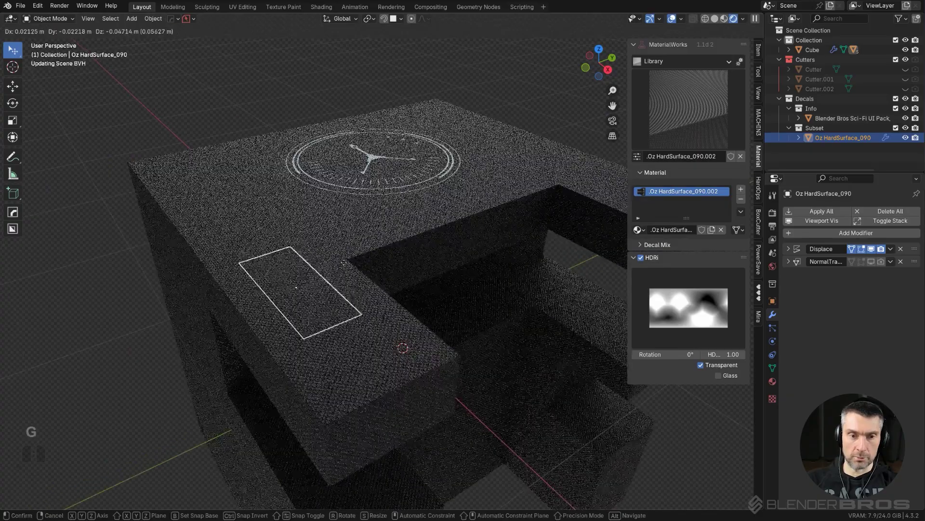
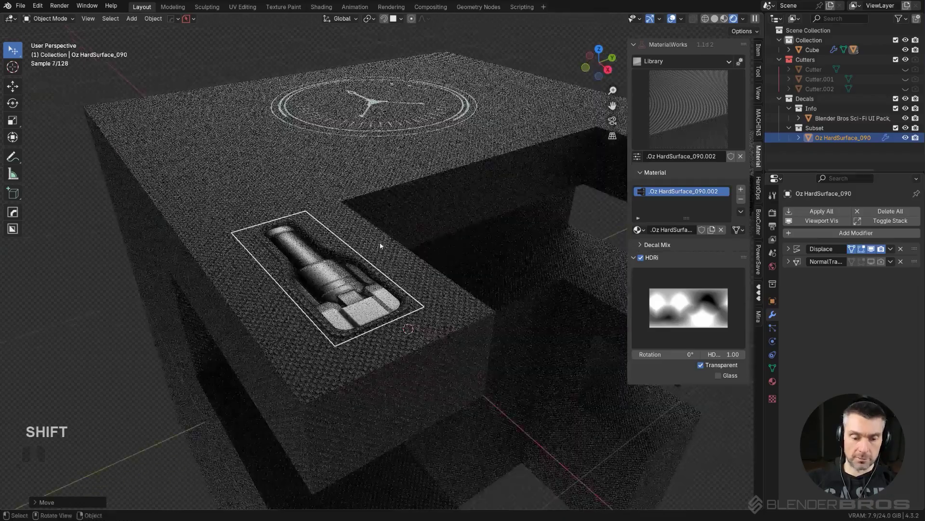
key(d)
click(414, 159)
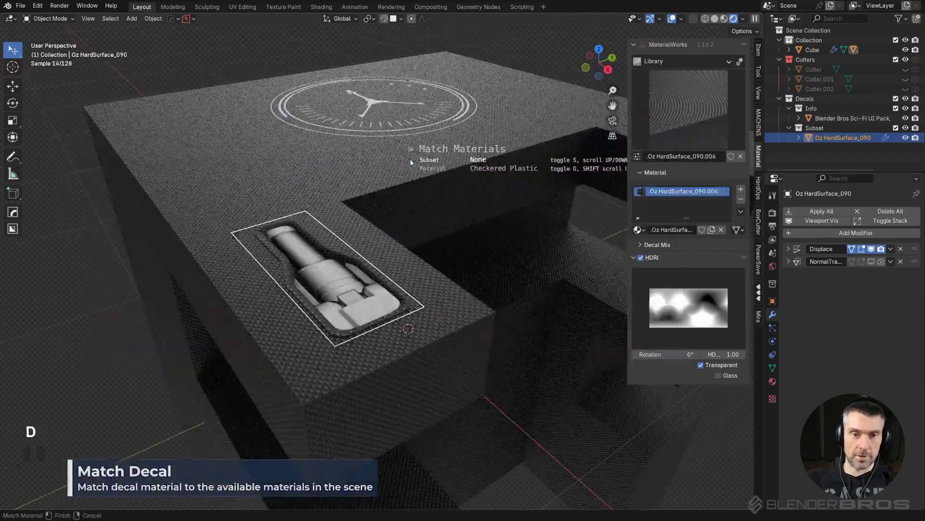
click(414, 161)
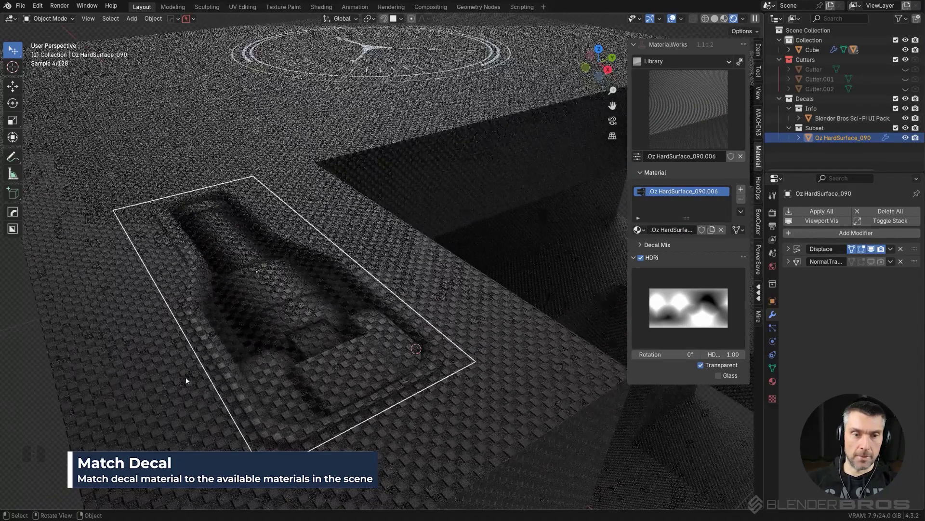
- Mirror the inset panel decal across the cube to make a matching pair
click(491, 245)
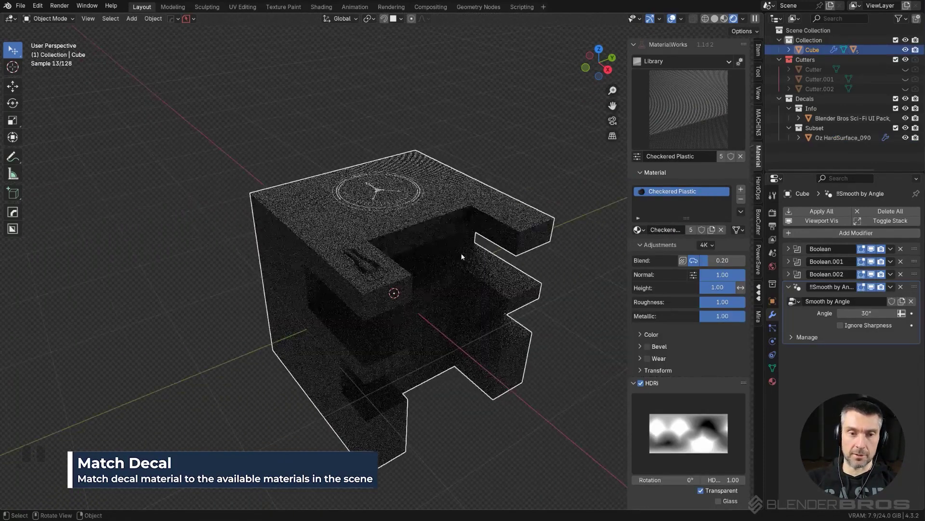
middle_click(448, 220)
middle_click(435, 226)
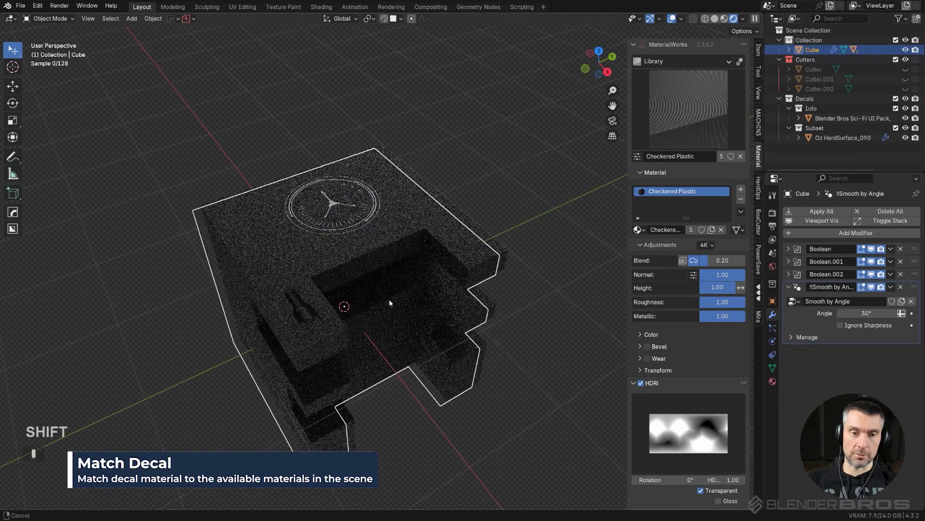
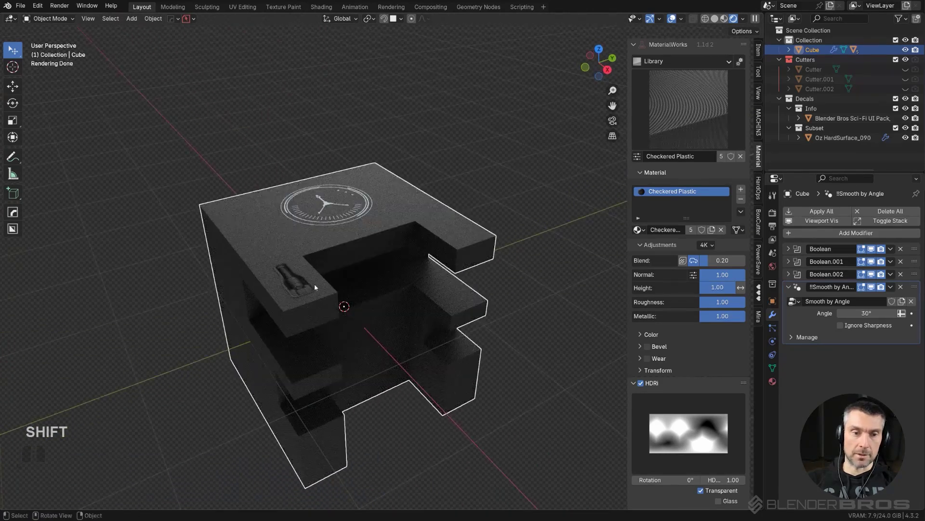
click(304, 288)
click(350, 243)
key(alt+x)
click(282, 332)
click(559, 159)
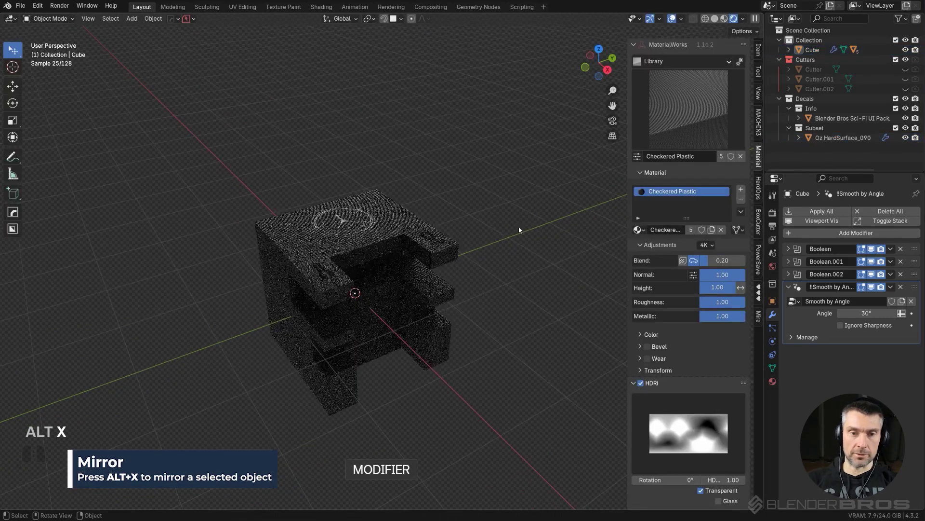
middle_click(520, 232)
middle_click(510, 248)
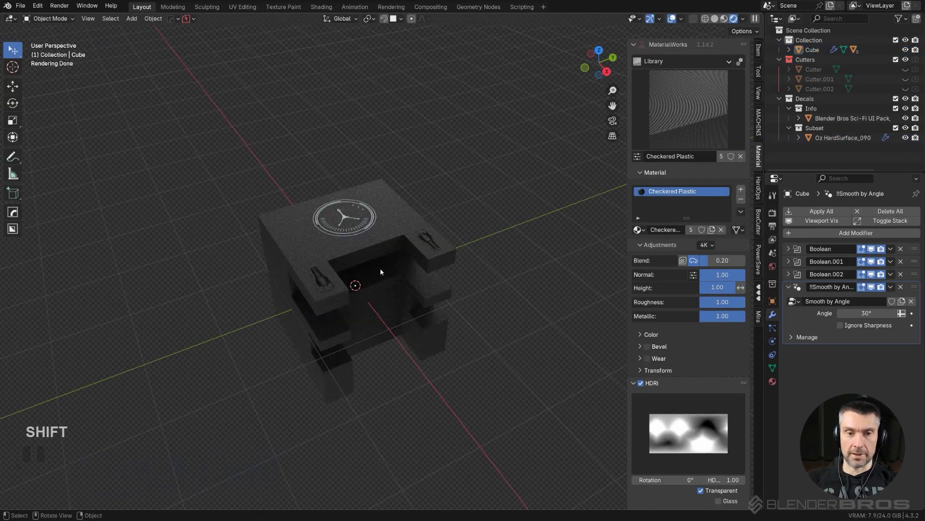
- Select both decal objects and the cut cube, with the cube as the active object
click(323, 279)
click(395, 237)
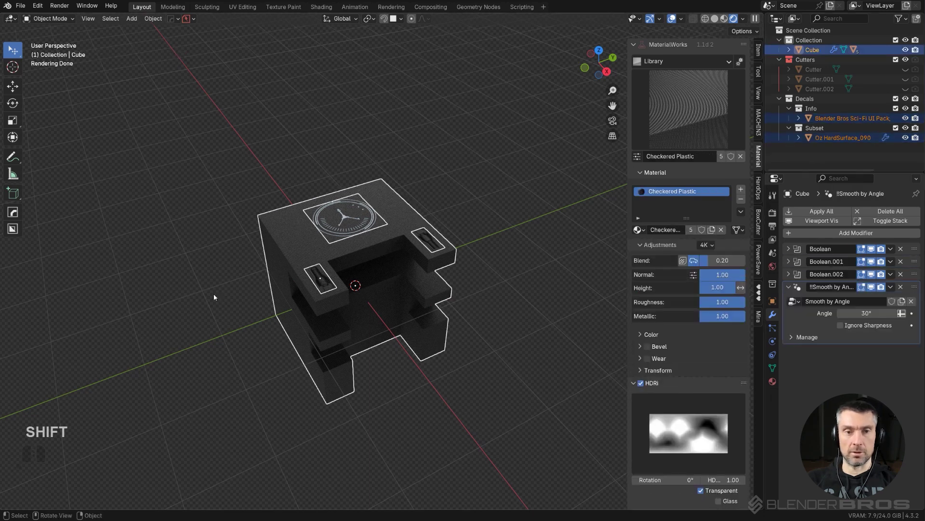
click(438, 244)
middle_click(401, 281)
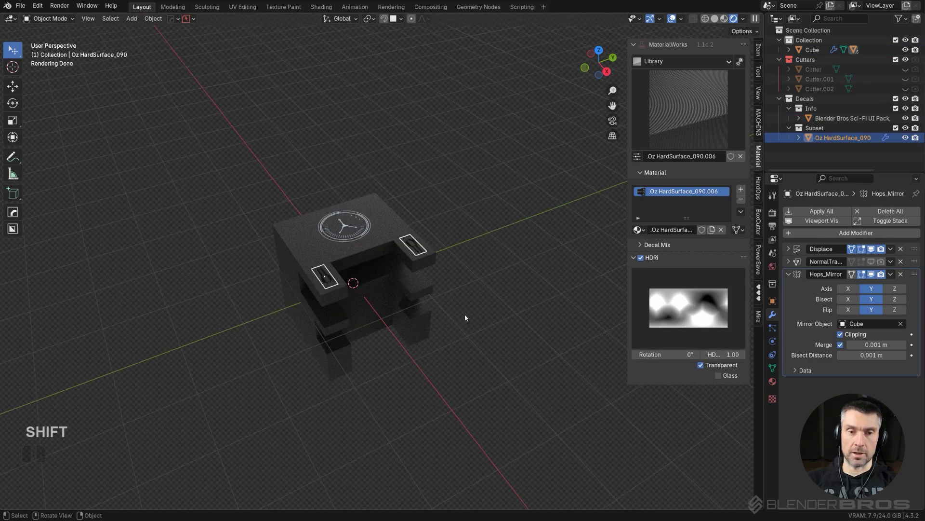
middle_click(418, 331)
click(438, 234)
click(373, 260)
click(292, 248)
click(316, 263)
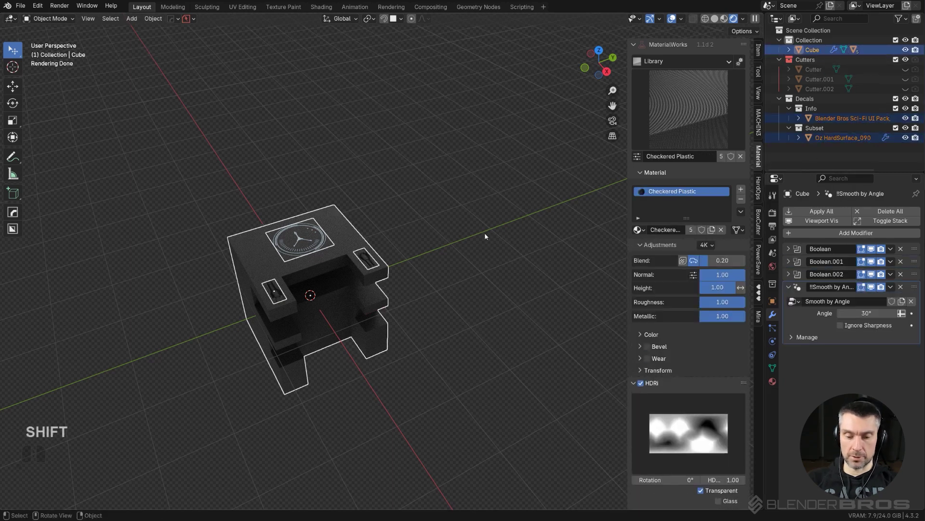
- Move the cube and decals into Collection, then add a Collection Instance of it via Shift+A
key(m)
click(465, 256)
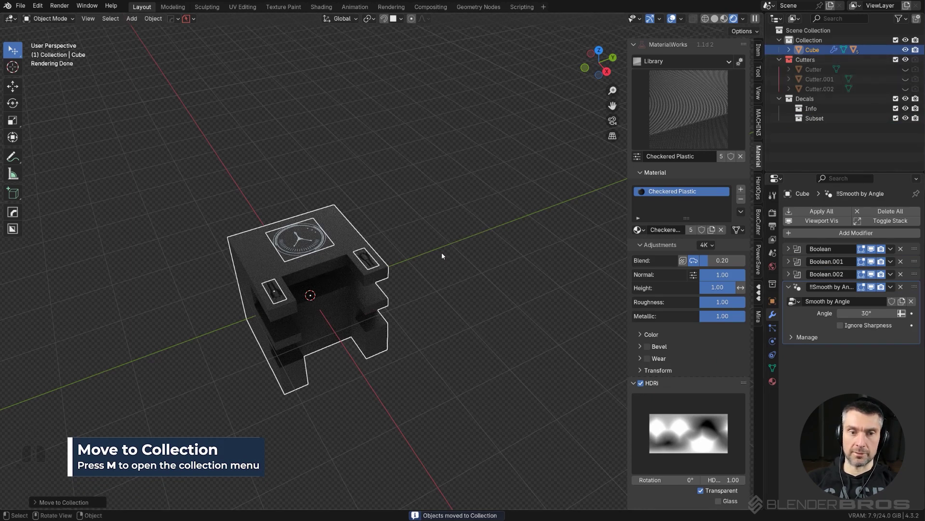
click(133, 25)
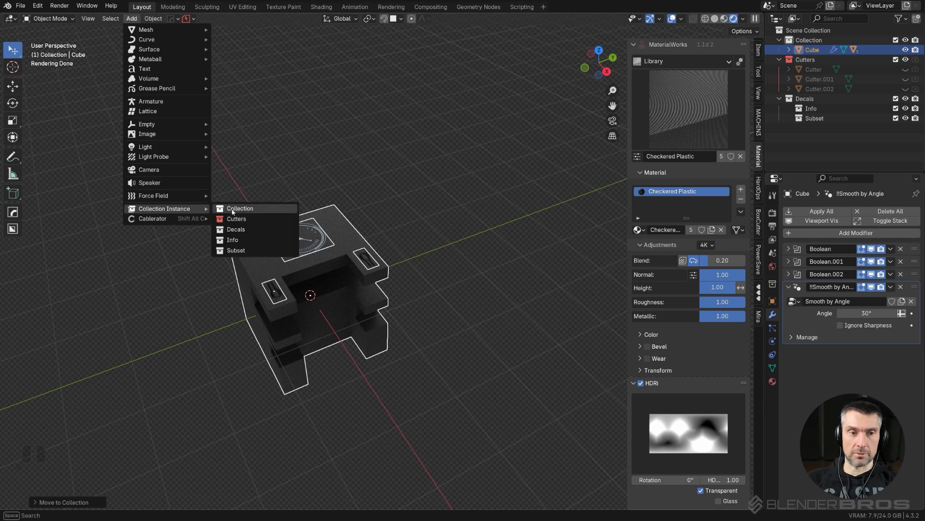
click(237, 212)
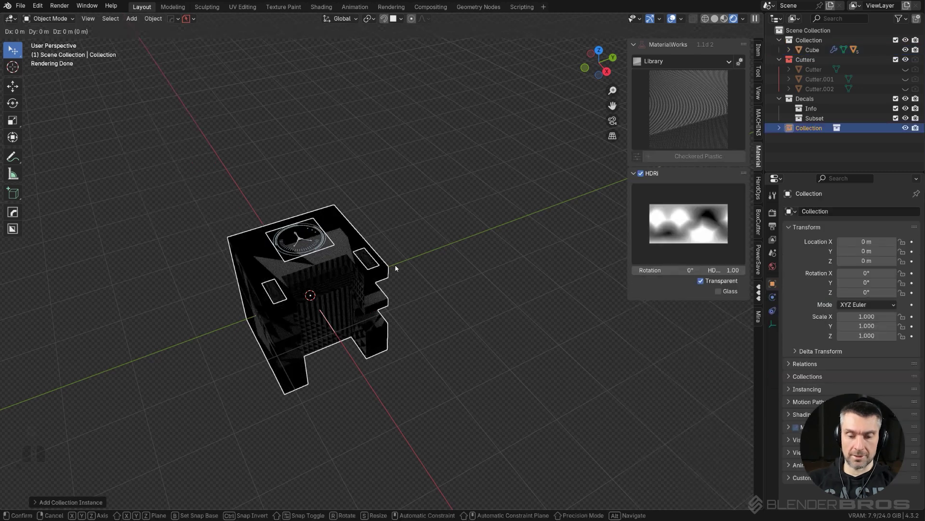
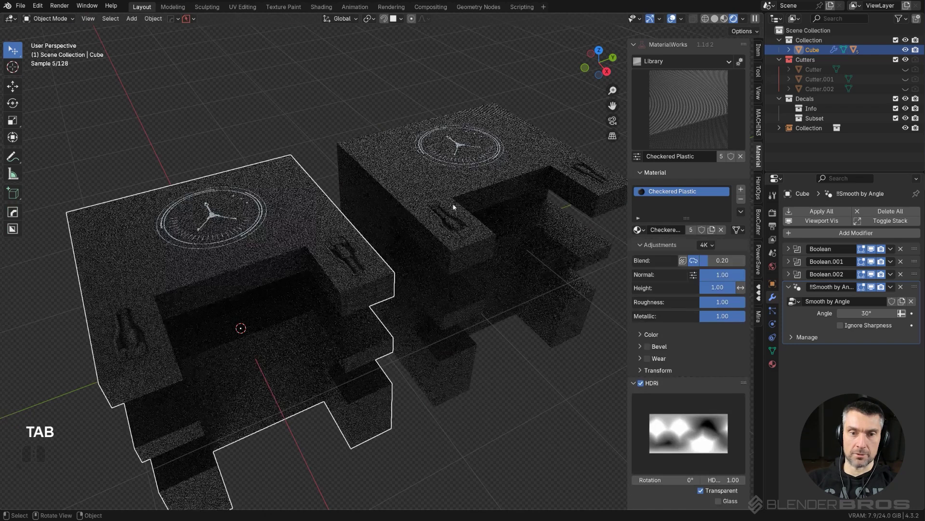
- Delete a stray decal, position the instance about 2.5 m along Y beside the original, and hide the sidebar
click(355, 253)
key(x)
click(354, 252)
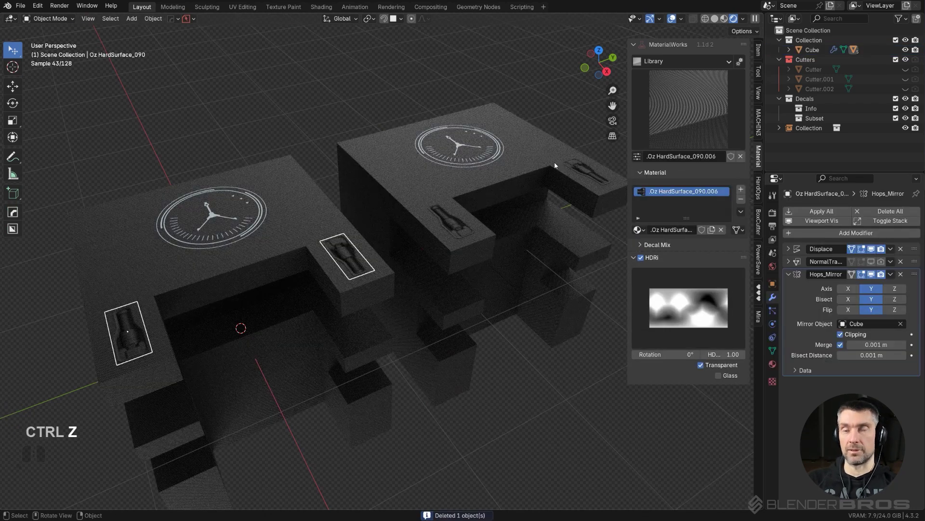
click(444, 226)
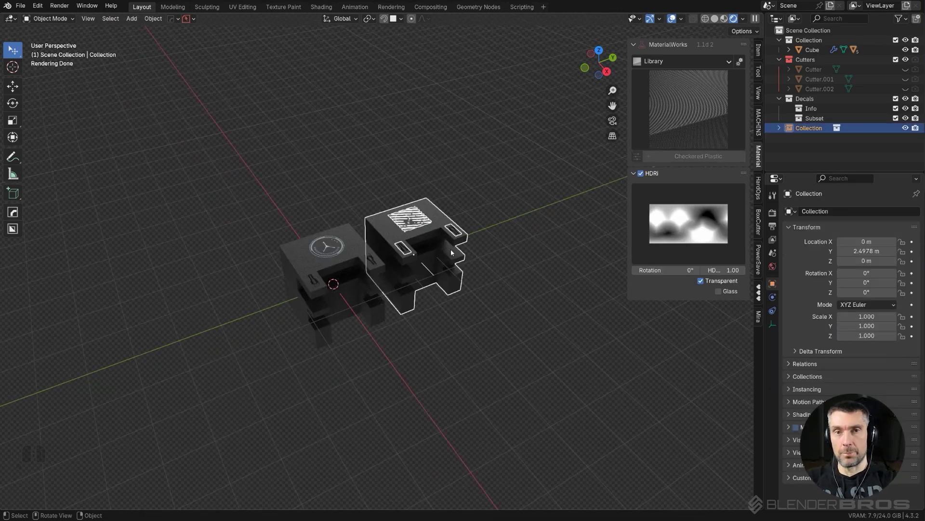
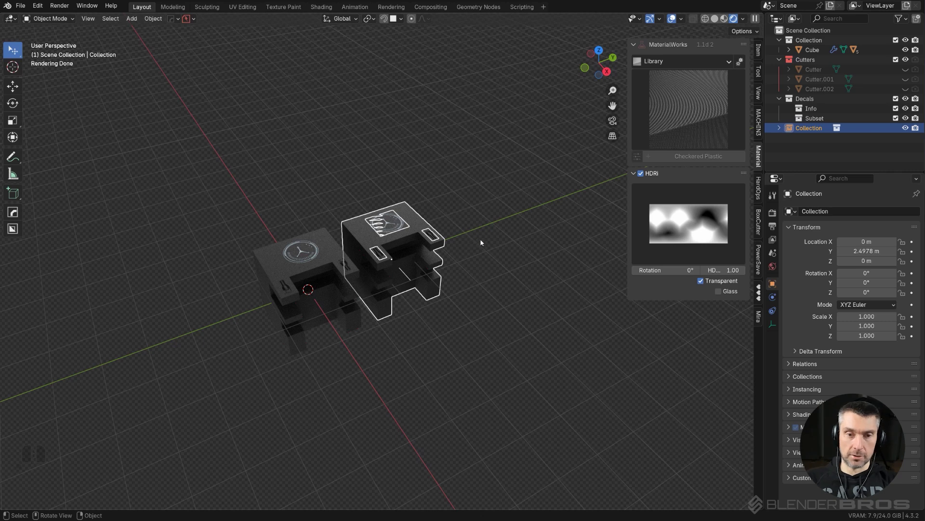
middle_click(491, 245)
click(528, 247)
middle_click(476, 243)
middle_click(469, 244)
middle_click(514, 260)
key(n)
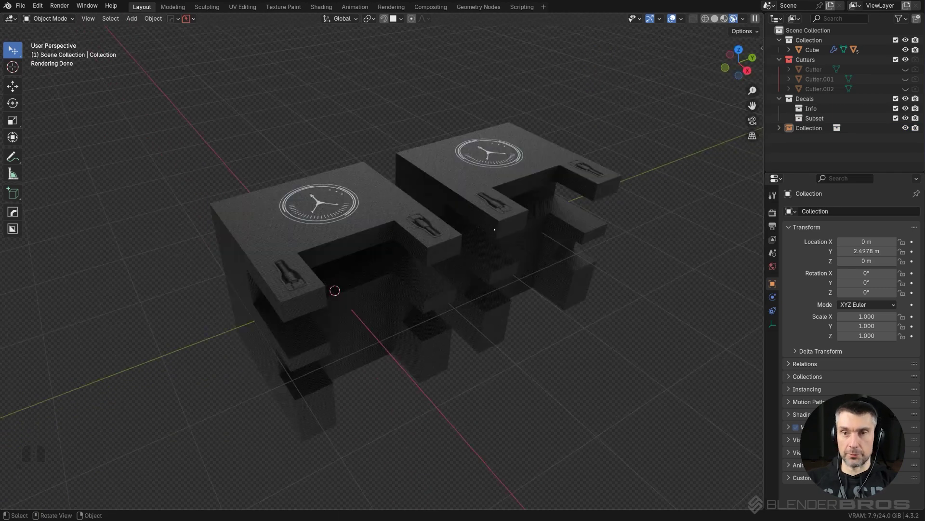
click(721, 21)
- Delete the decorated blocks, add a fresh cube and carve a BoxCutter box cut into its corner
key(x)
click(566, 227)
key(shift+a)
click(546, 296)
middle_click(425, 270)
middle_click(483, 253)
middle_click(477, 254)
drag(418, 226, 436, 234)
key(ctrl+z)
key(alt+w)
drag(399, 225, 430, 275)
click(437, 377)
- Enable Cavity in Viewport Shading and cut a second slot into the cube
click(759, 21)
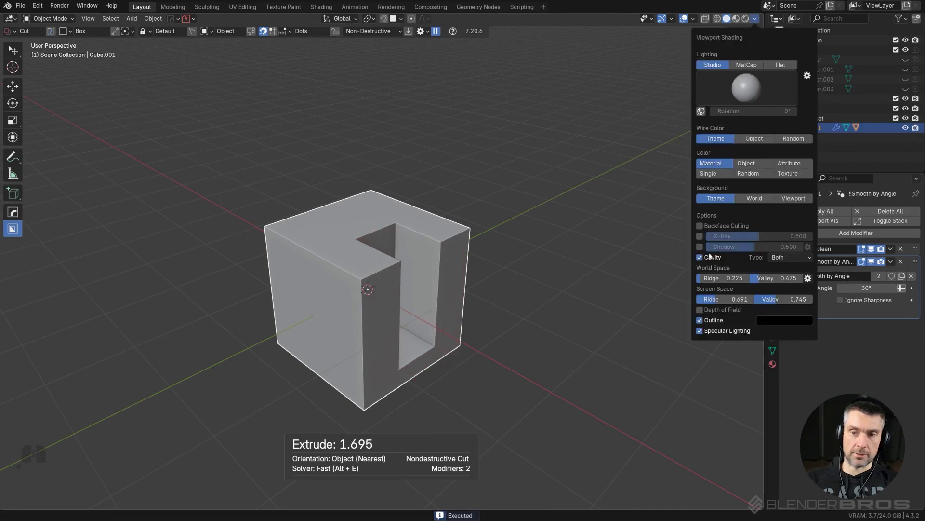
click(703, 261)
drag(379, 254, 383, 228)
drag(340, 272, 378, 326)
click(614, 261)
- Remove the cube's bevel and weighted normal modifiers through the HardOps Q menu
key(q)
click(515, 150)
click(514, 149)
key(alt+q)
click(511, 136)
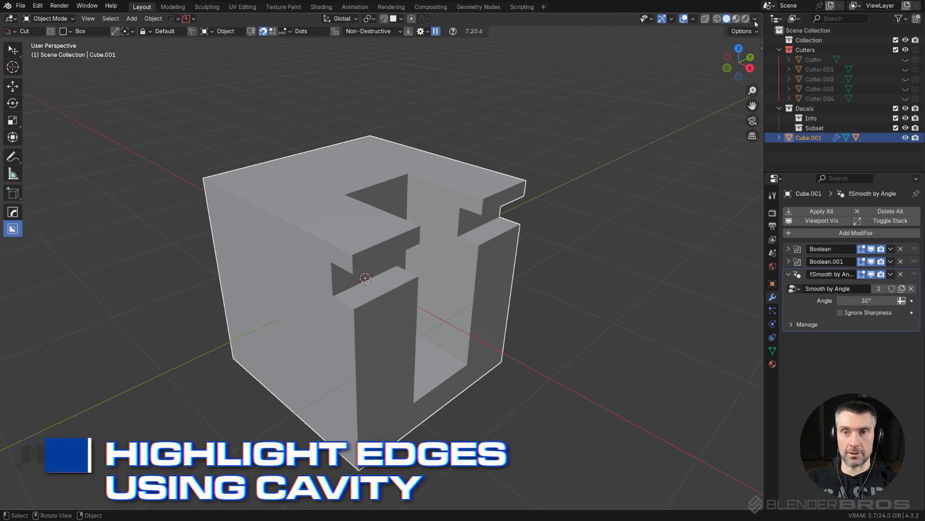
- Confirm cavity shading stays enabled in the shading popover and the Alt+V viewport pie menu
click(758, 23)
click(712, 259)
key(alt+v)
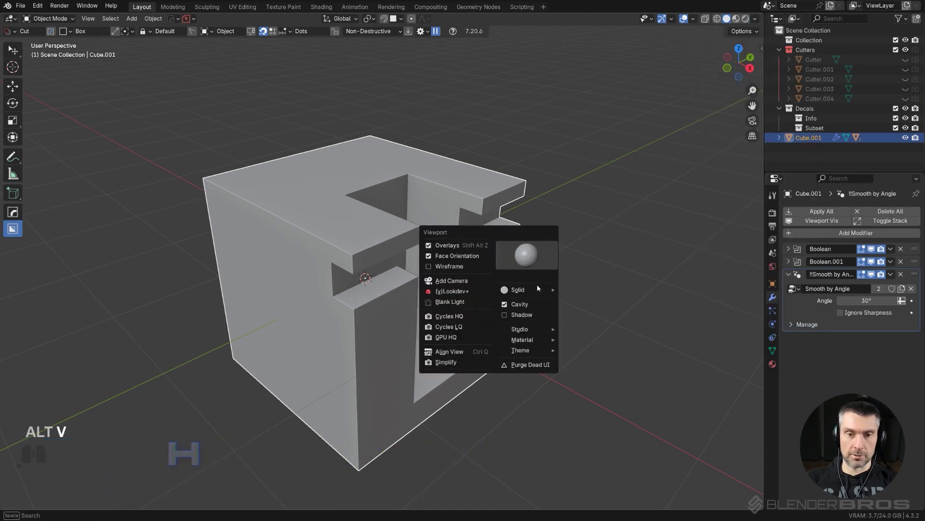
click(539, 309)
key(alt+v)
click(540, 299)
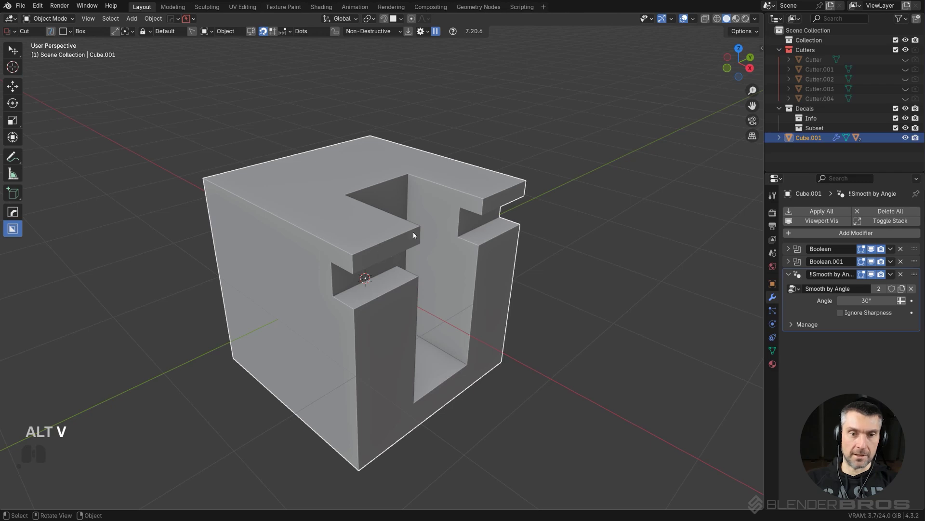
- Enable Shadow in the Alt+V viewport display menu so the cube's cuts appear shadowed
drag(524, 234, 542, 211)
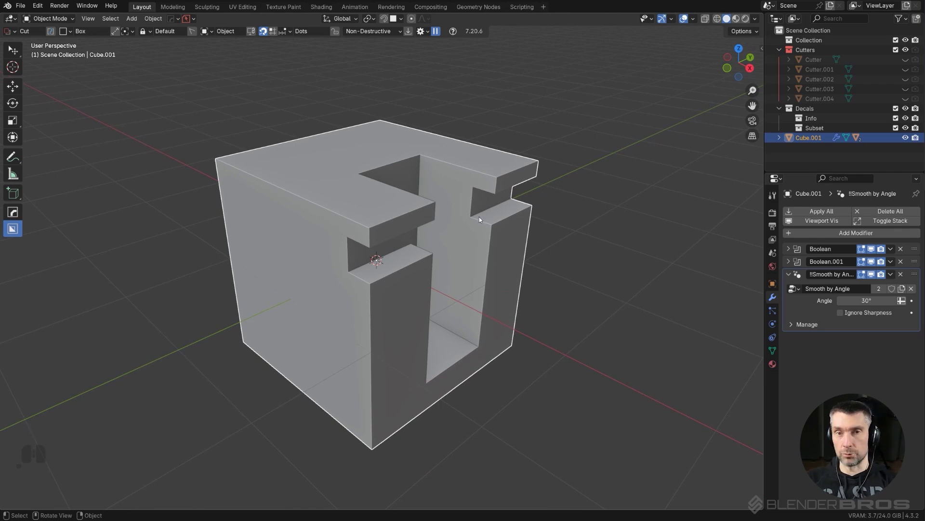
middle_click(515, 191)
drag(497, 191, 442, 188)
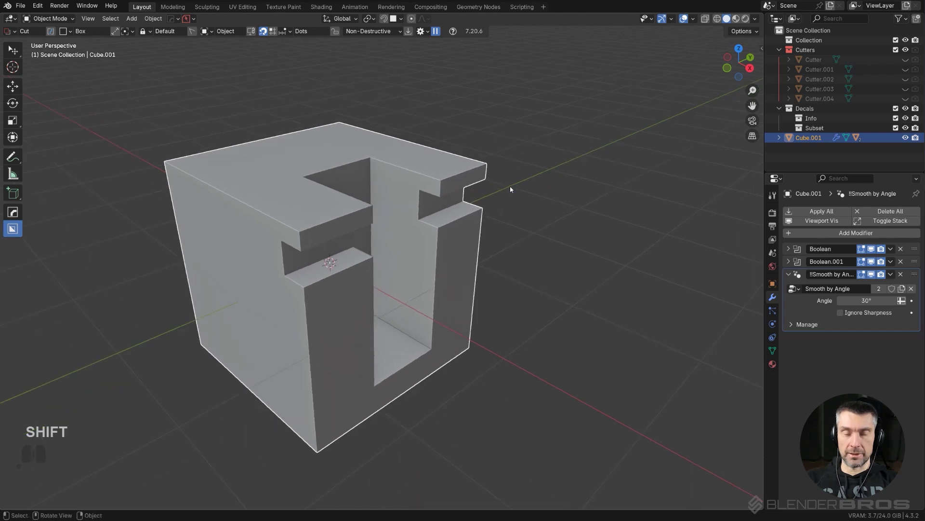
middle_click(541, 189)
key(alt+v)
click(537, 197)
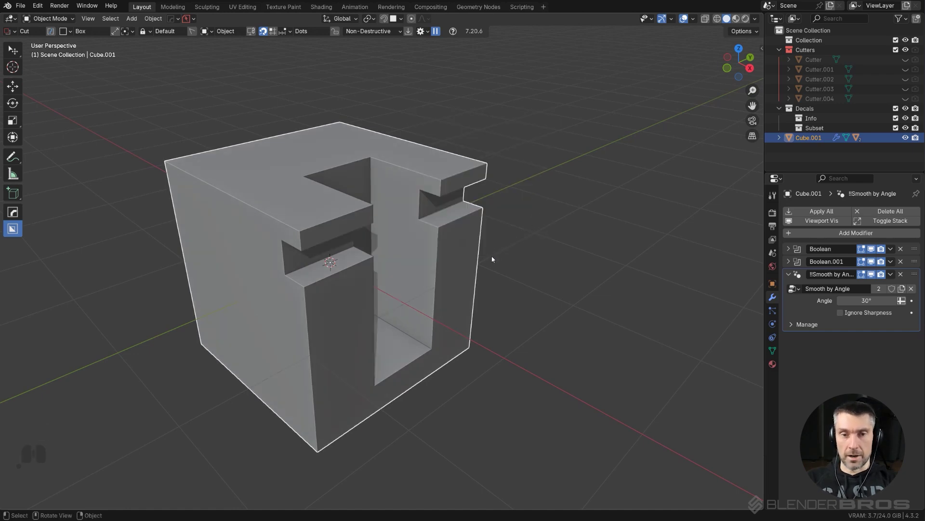
- Orbit and zoom around the grey cube to inspect the cast shadows inside its slots
drag(422, 226, 454, 225)
middle_click(527, 217)
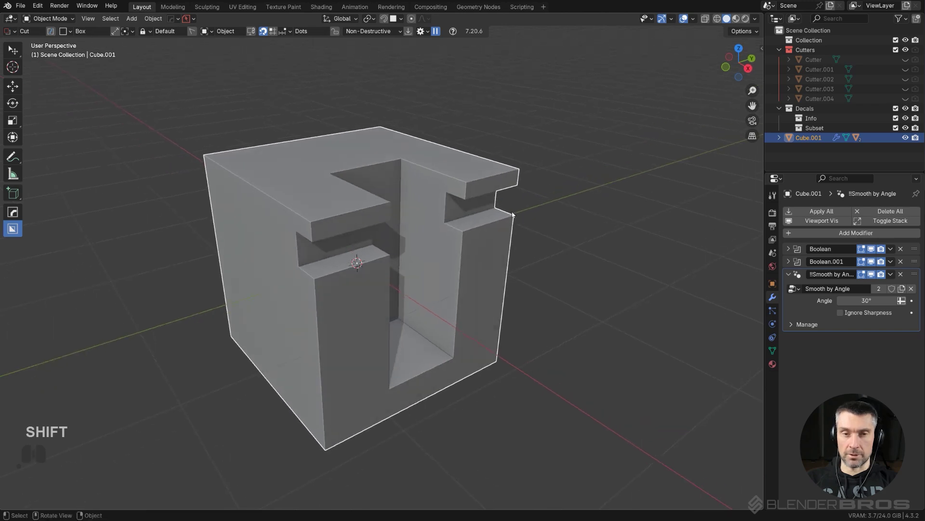
drag(461, 214, 477, 220)
middle_click(469, 203)
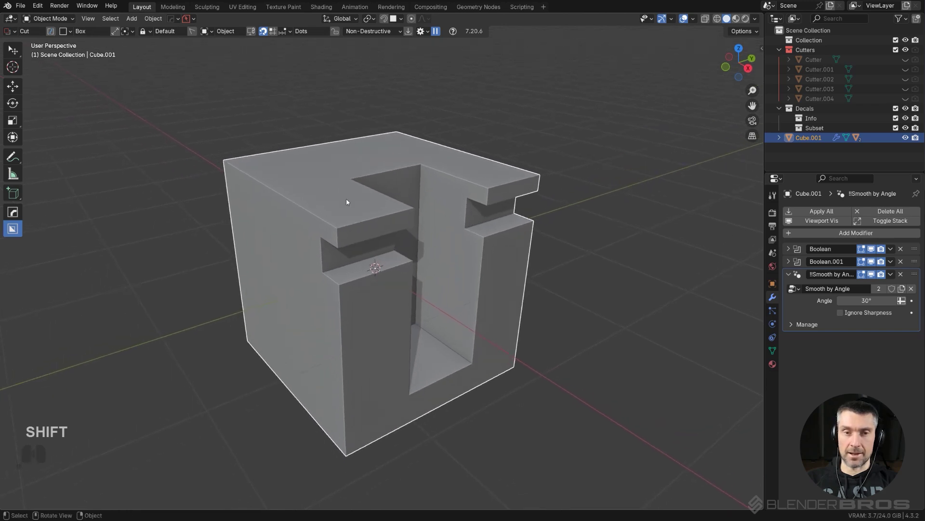
drag(435, 219, 403, 204)
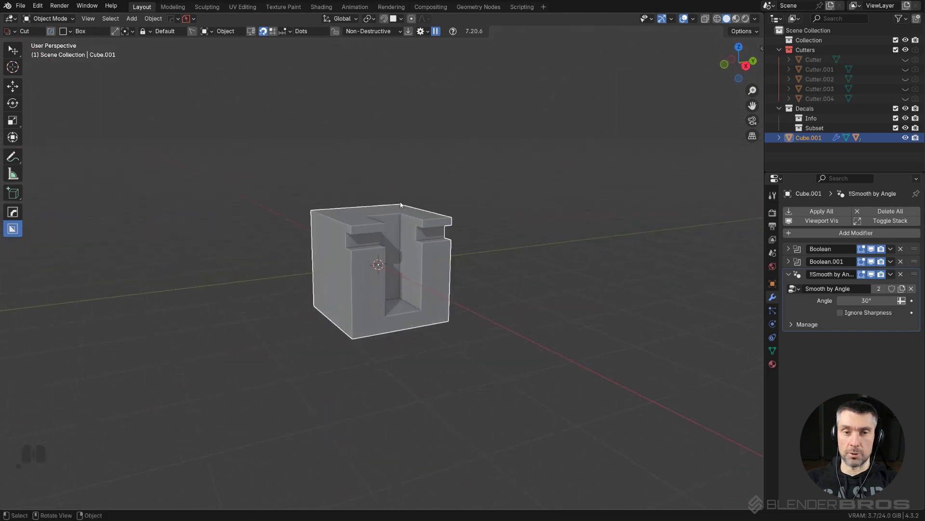
drag(422, 201, 430, 215)
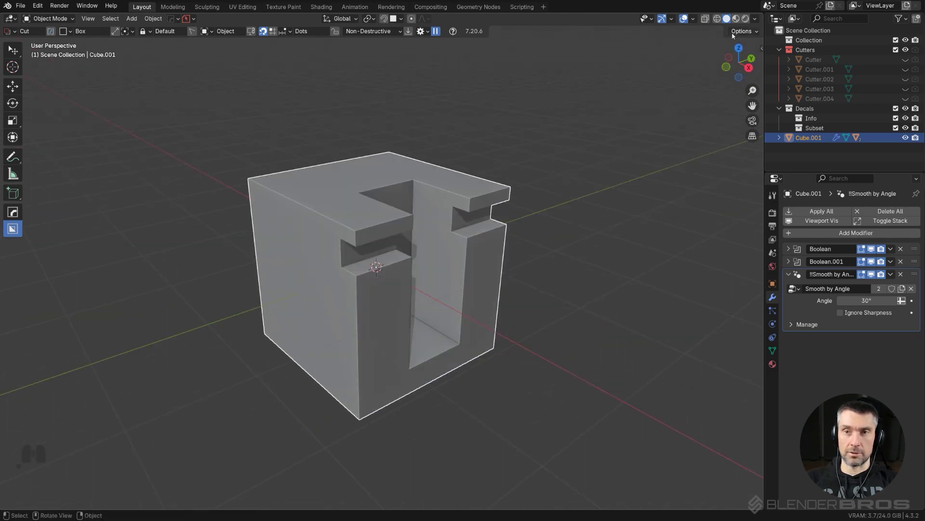
drag(450, 213, 452, 214)
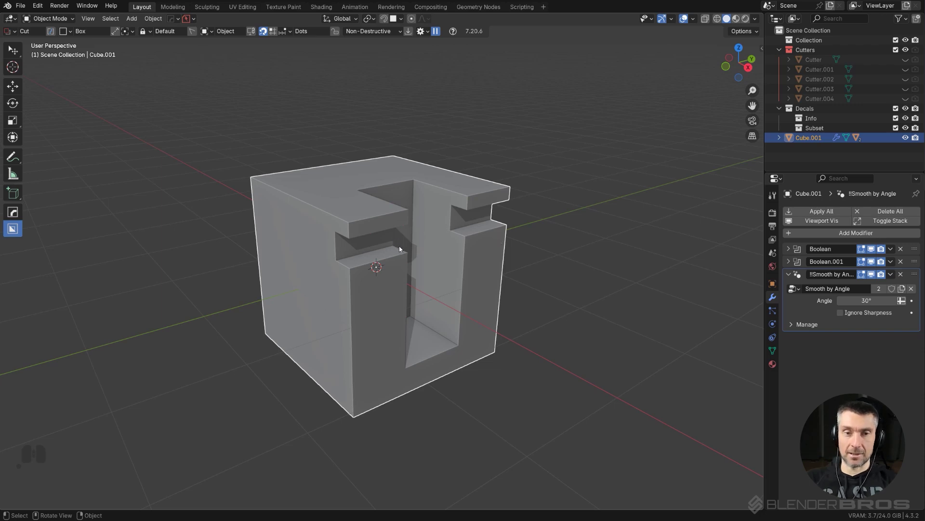
middle_click(417, 247)
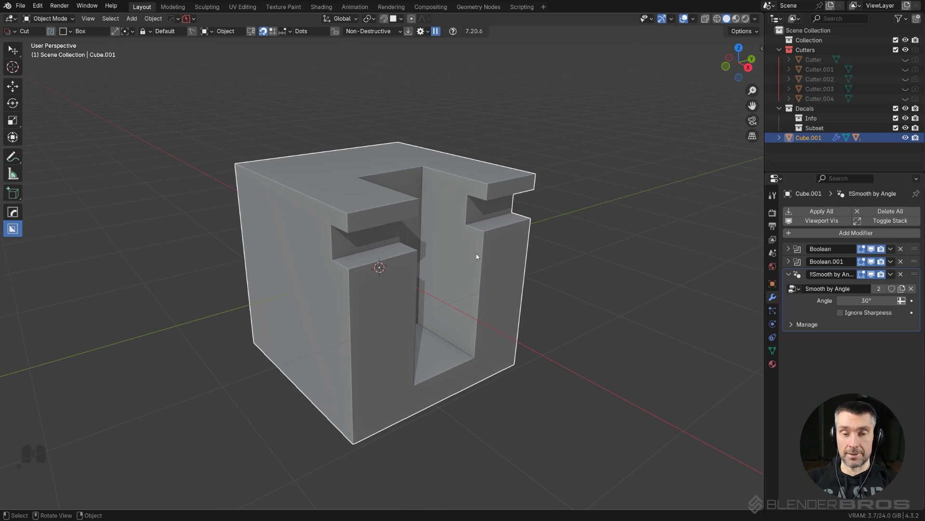
drag(543, 306, 529, 299)
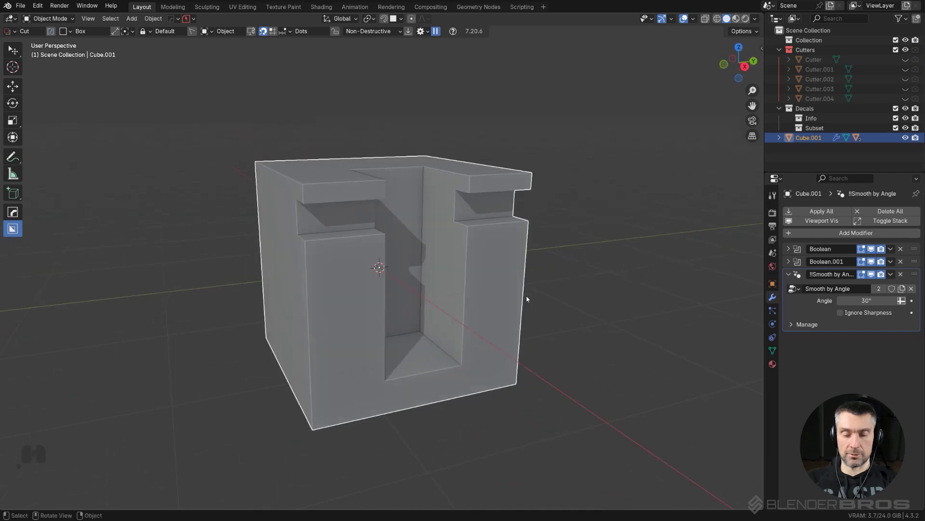
middle_click(533, 279)
- Switch the cast shadows off via the viewport menu and check the shading popover options
key(alt+v)
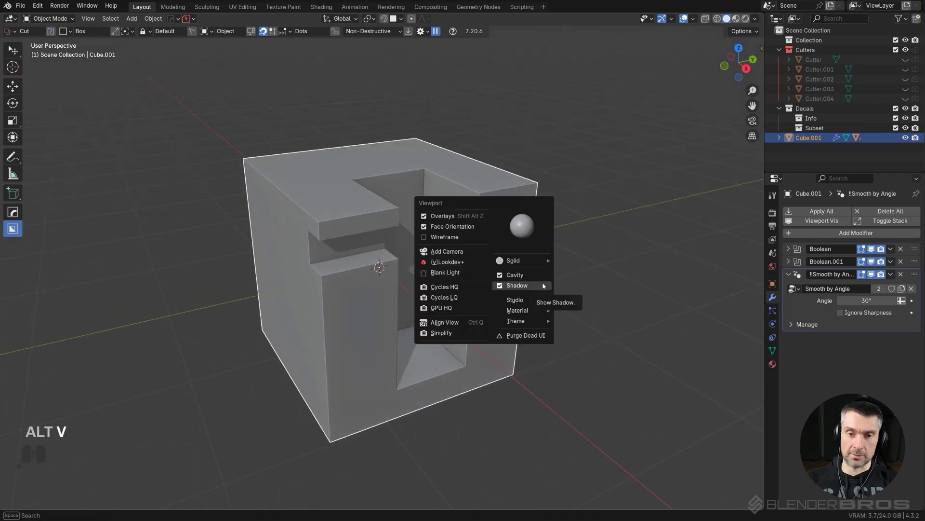
click(545, 286)
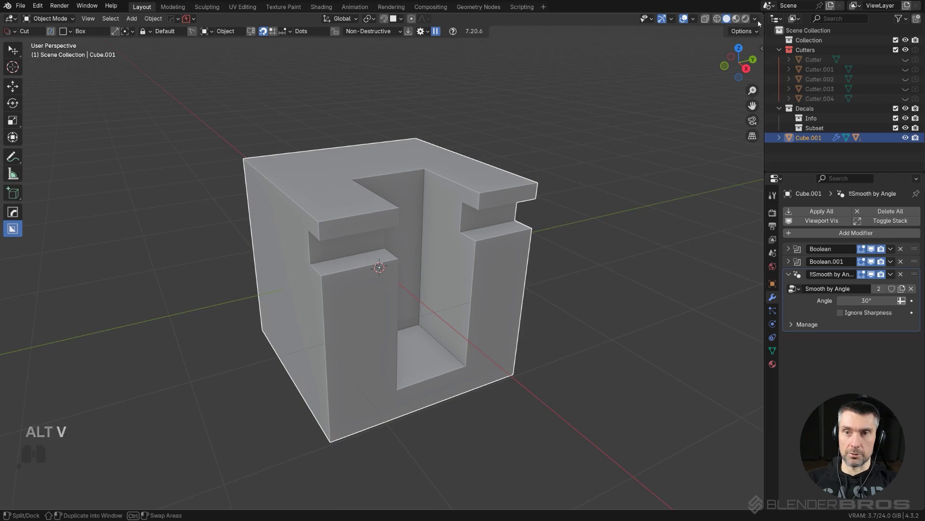
click(760, 23)
click(703, 251)
click(703, 250)
key(super+v)
- Toggle Shadow on and off again, leaving cavity shading only, and orbit to check the cube
key(alt+v)
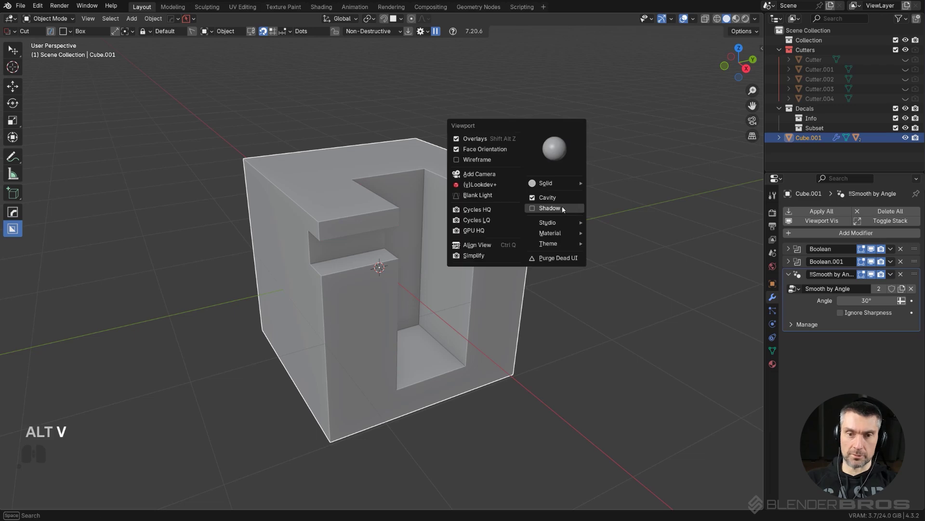
click(564, 208)
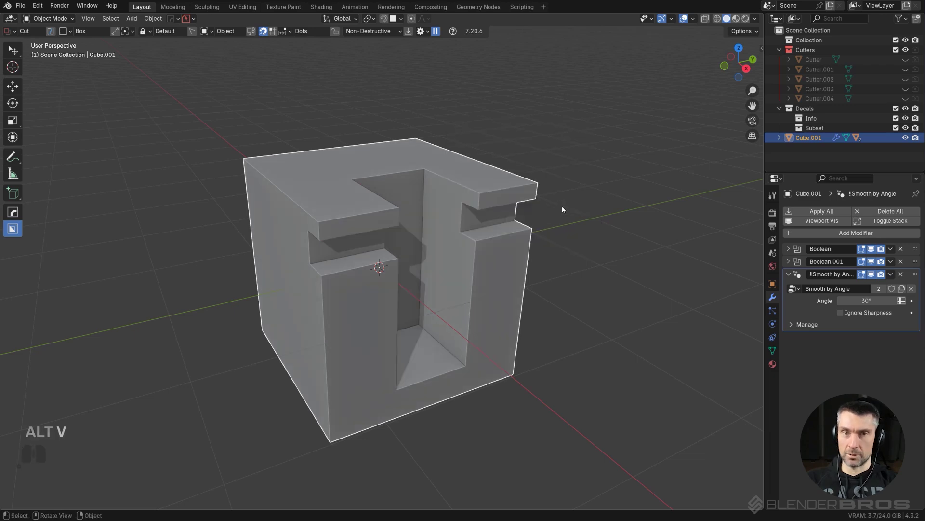
key(alt+v)
click(564, 196)
middle_click(444, 216)
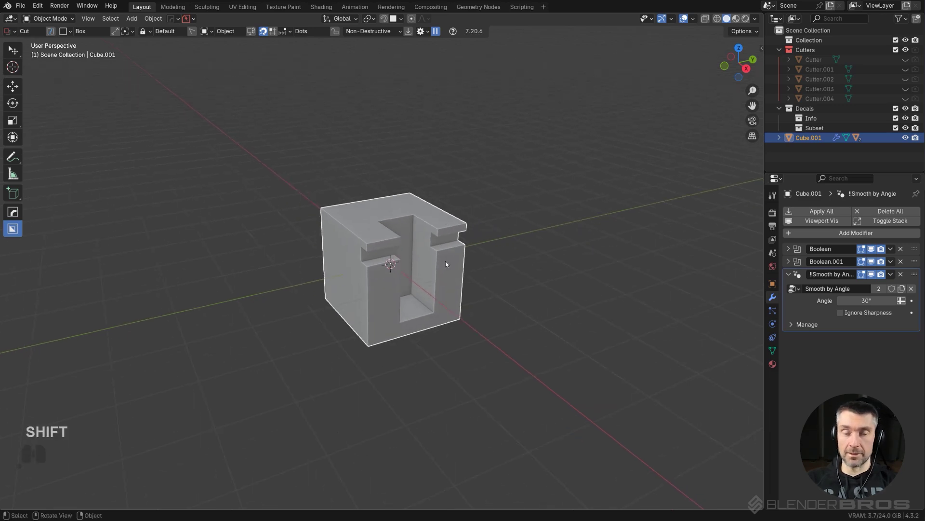
middle_click(428, 252)
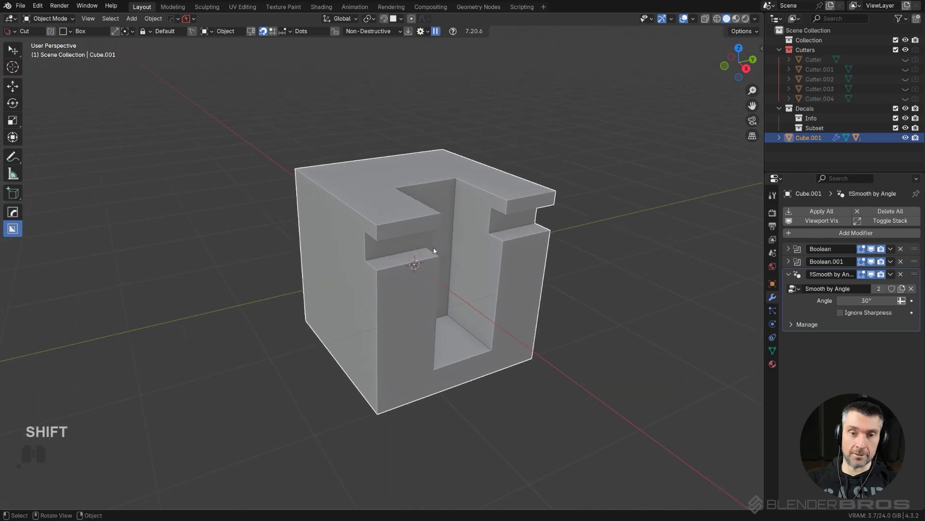
middle_click(434, 242)
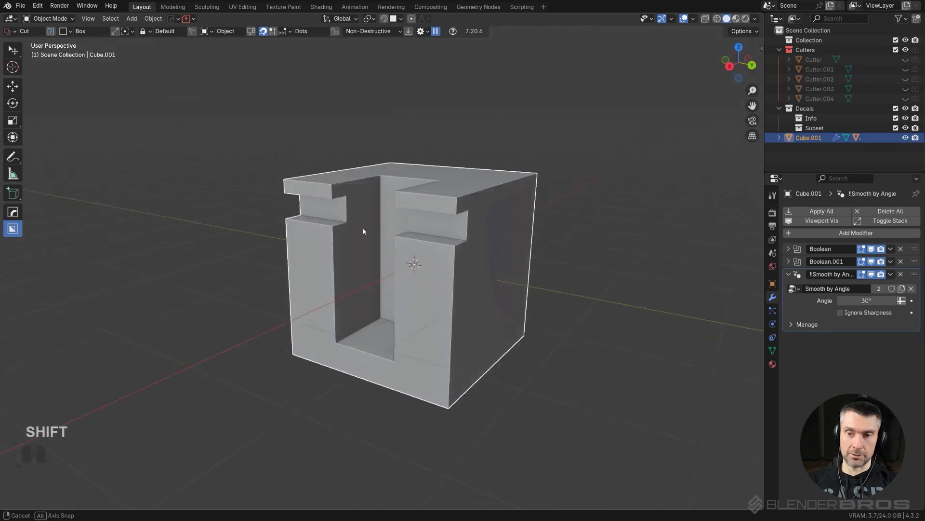